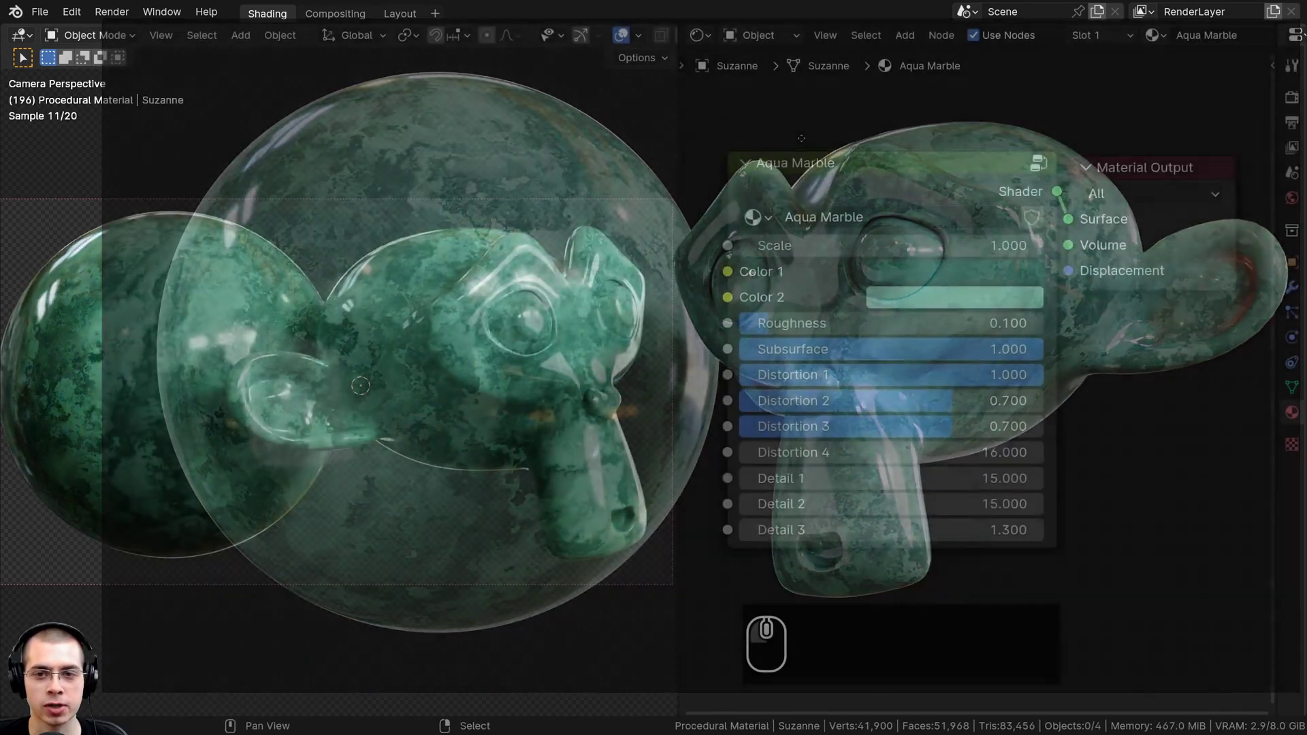
Inspect the finished Aqua Marble preview before starting a fresh empty scene.
click(821, 175)
scroll(up, 3)
scroll(down, 3)
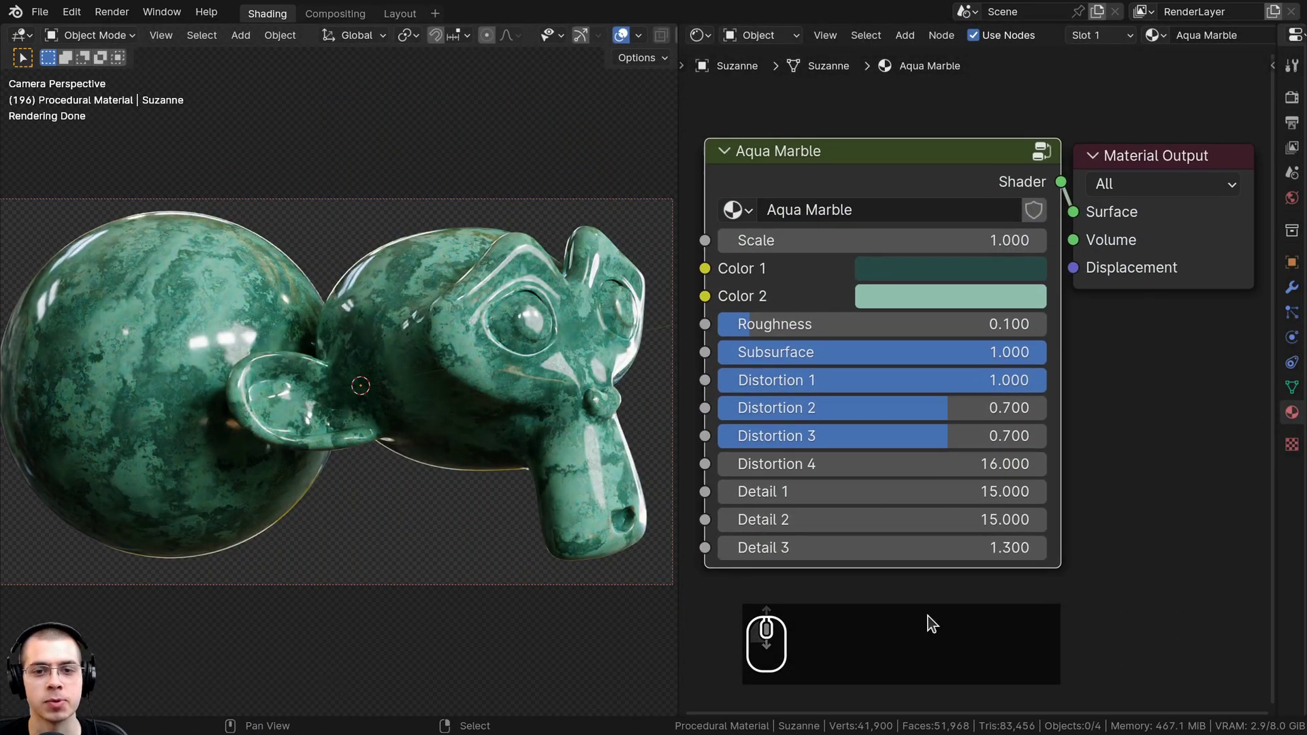
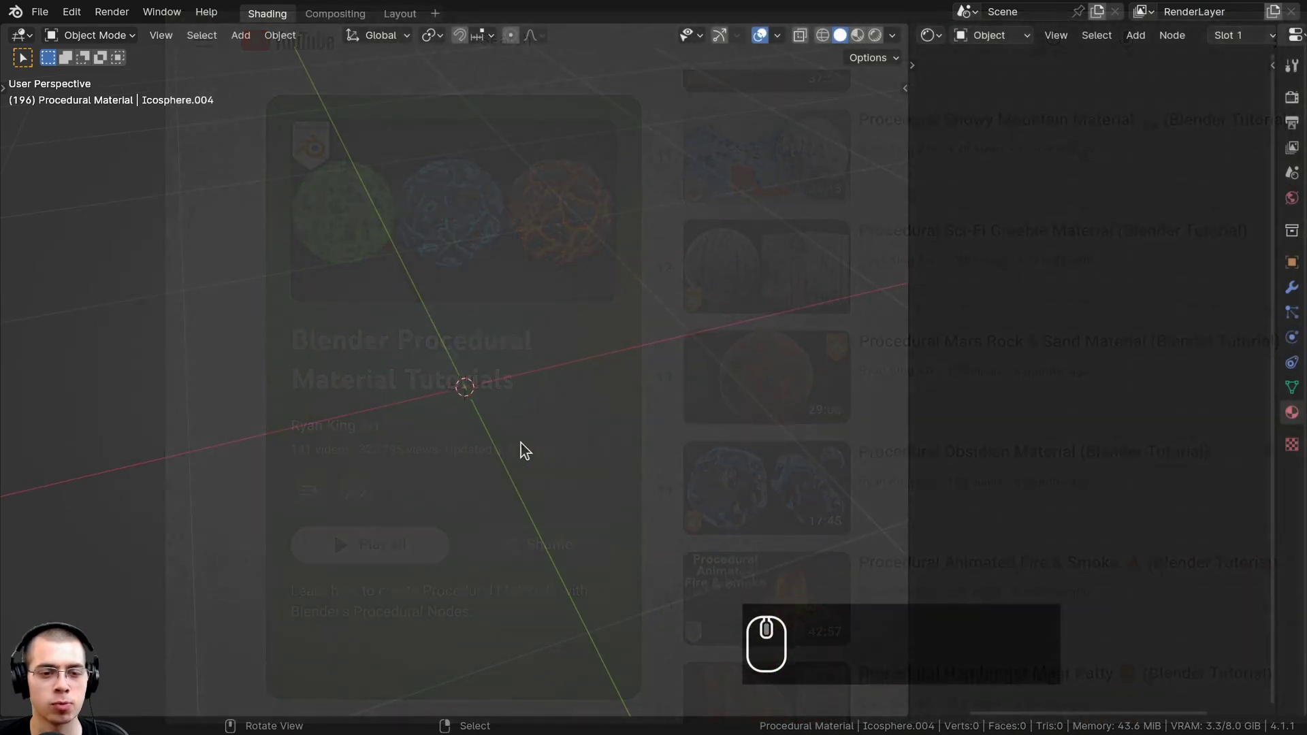
Reframe the empty viewport and bring up the Add menu to insert a Suzanne monkey mesh.
scroll(down, 3)
drag(520, 417, 497, 259)
scroll(down, 3)
scroll(down, 3)
key(shift+a)
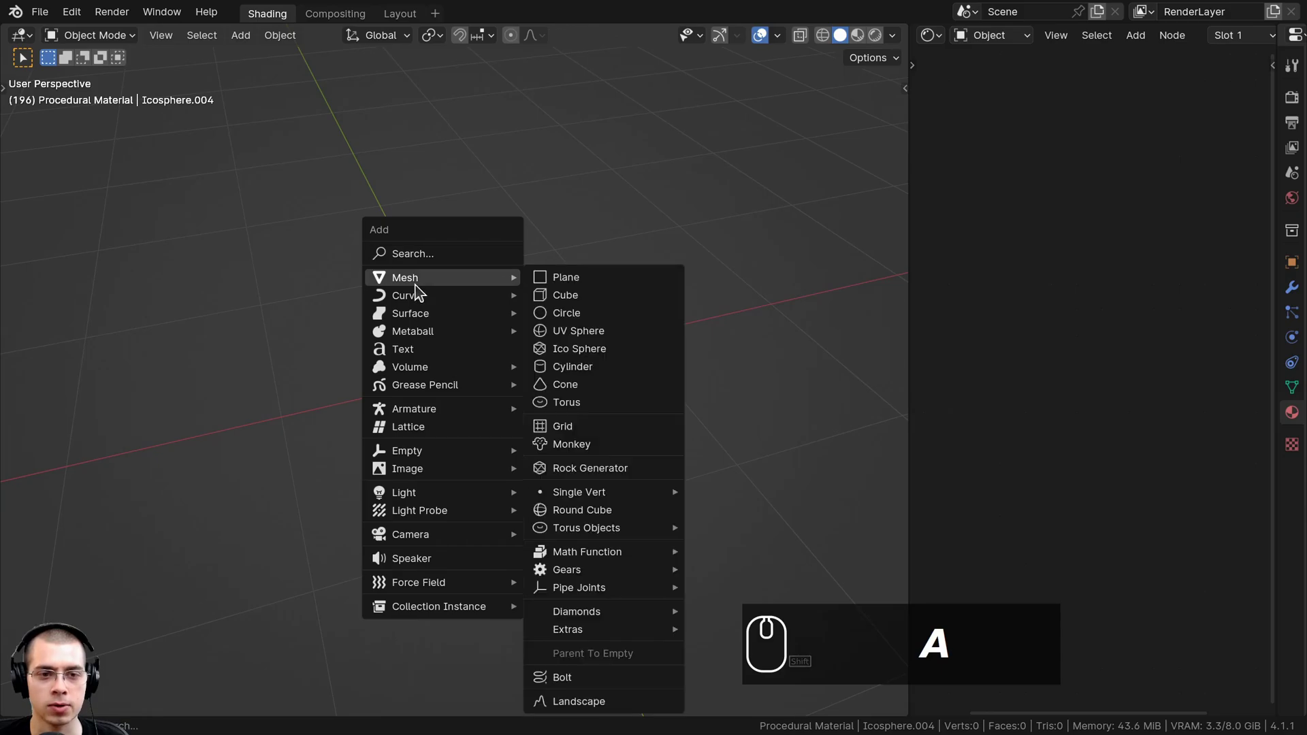
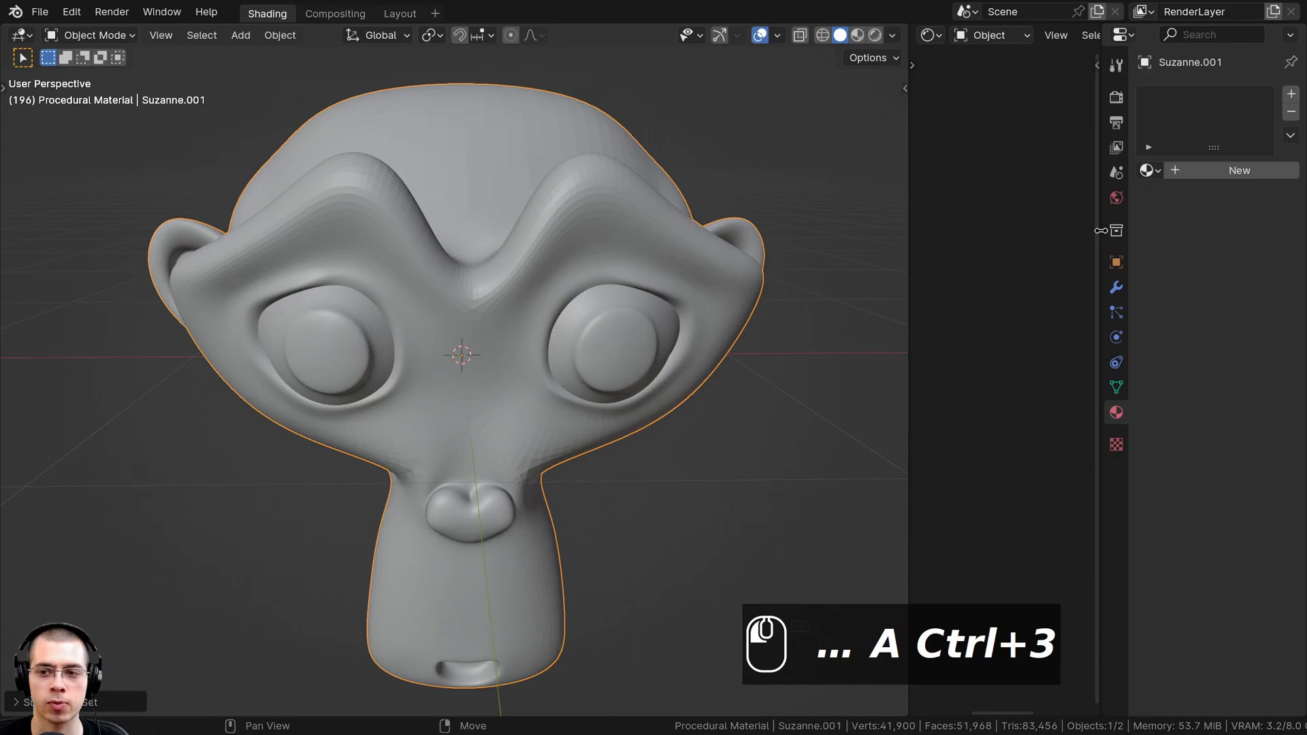
Apply the subdivision, shade the monkey head smooth and scale it slightly.
click(1123, 290)
click(1255, 164)
click(1235, 184)
key(w)
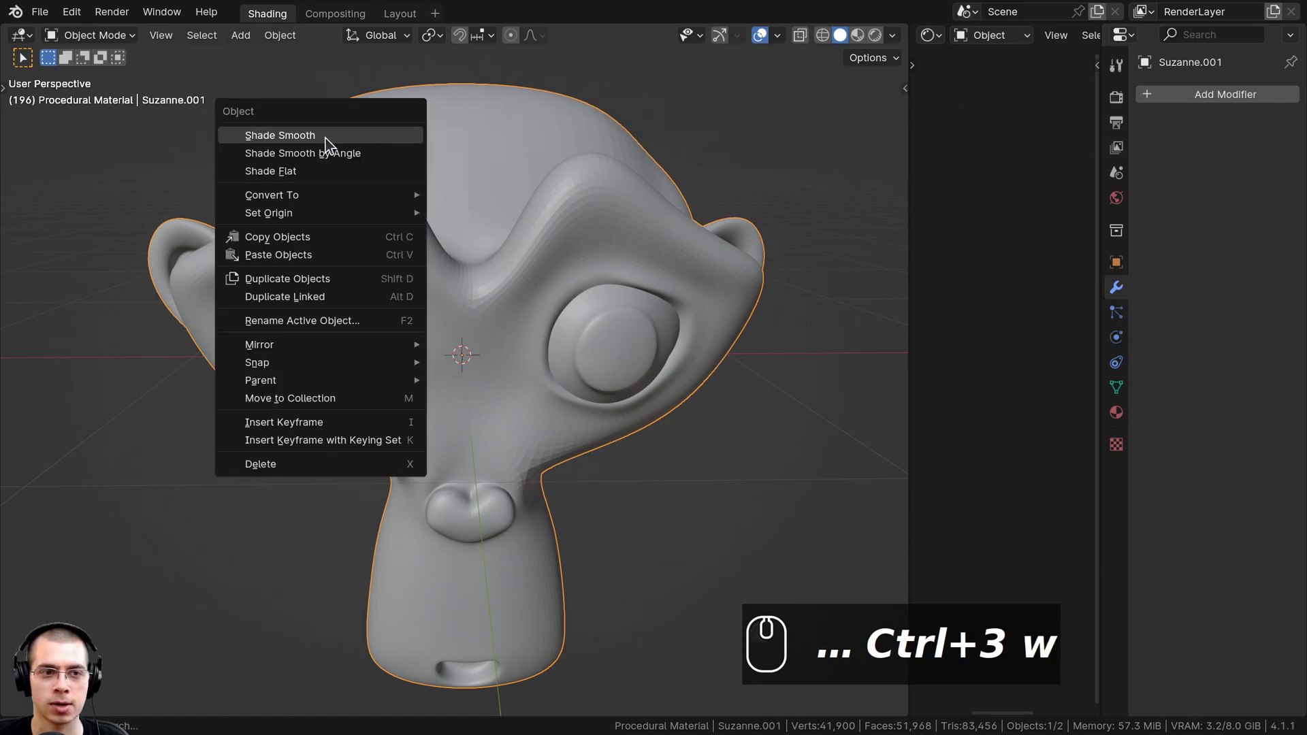
drag(329, 142, 844, 467)
key(s)
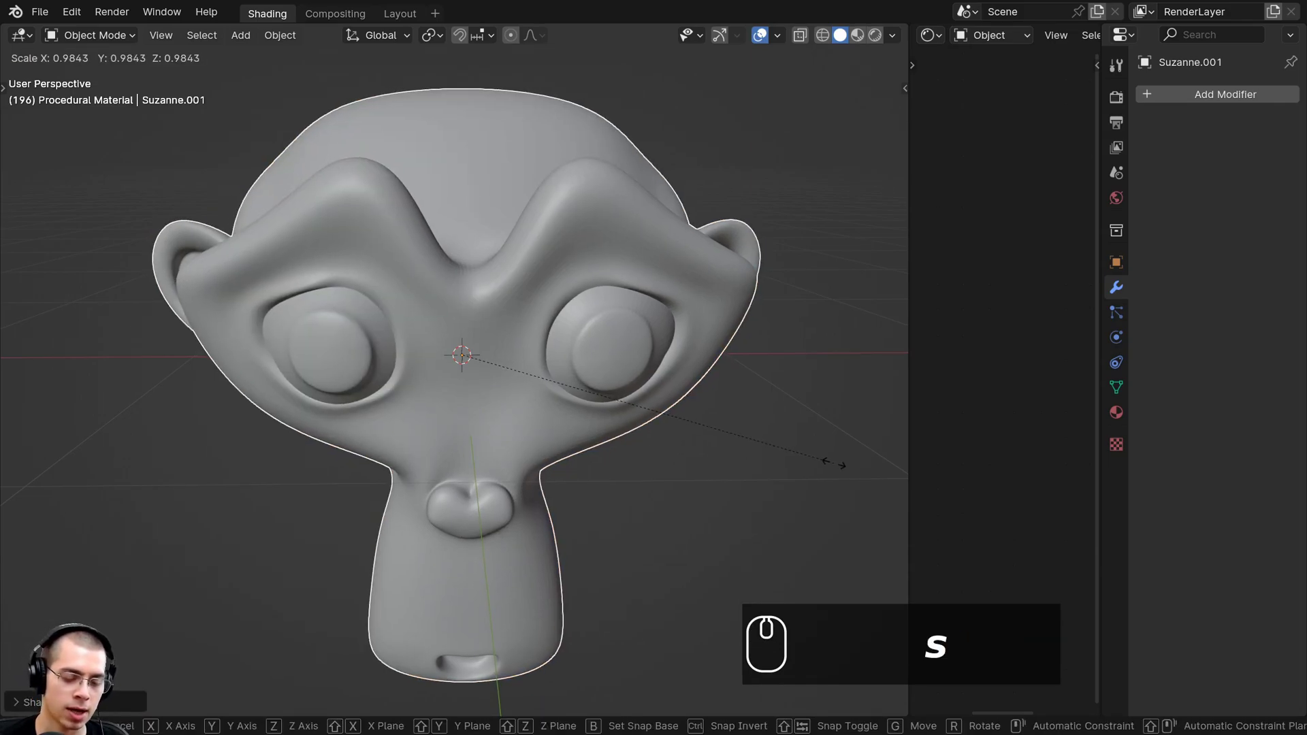
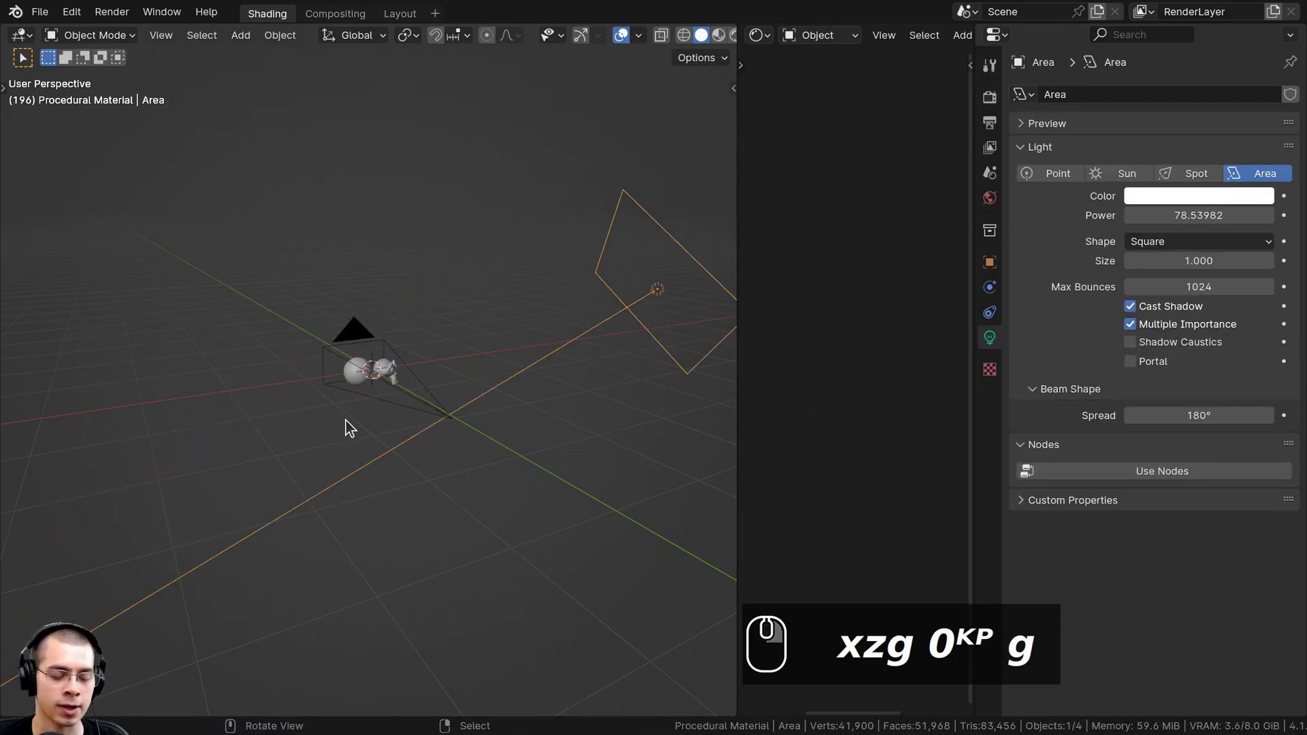
Cycle the viewport shading to Rendered to preview the scene lighting.
key(z)
key(z)
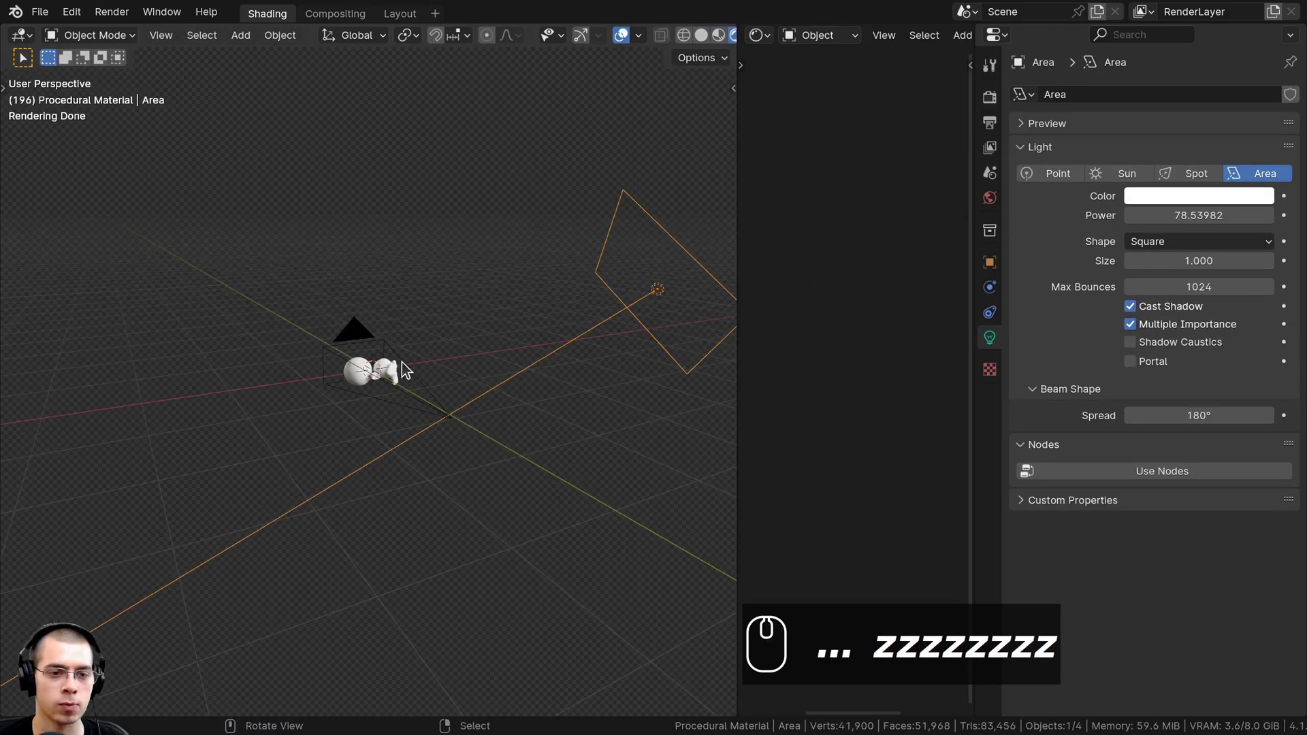
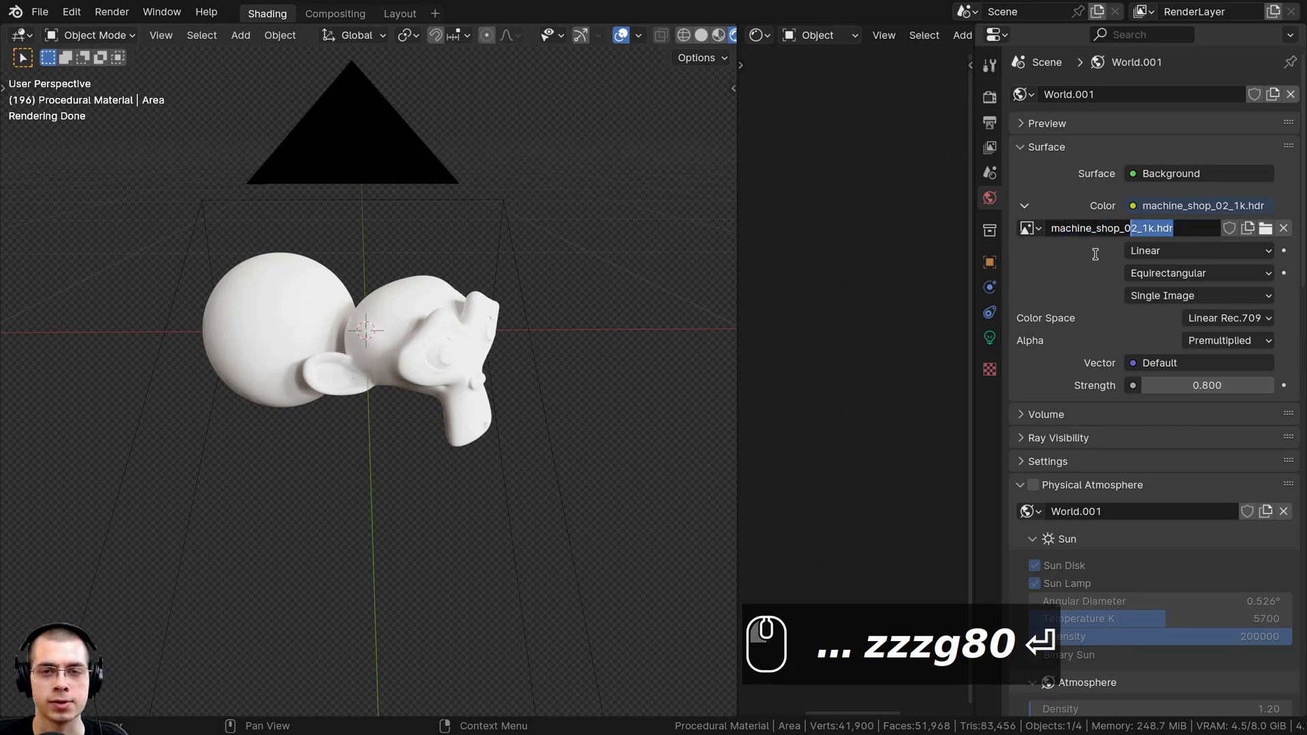
Check the world Color input and Strength 0.8, then view the scene through the camera.
click(1098, 258)
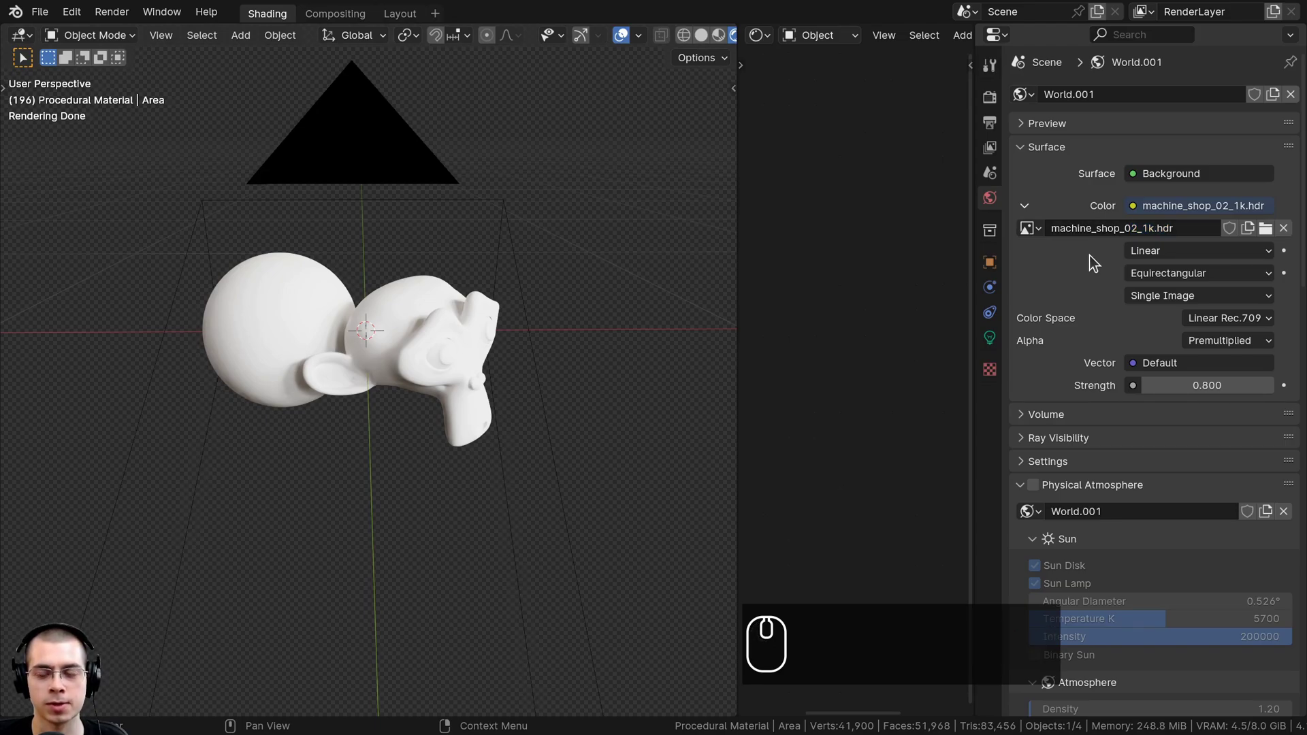
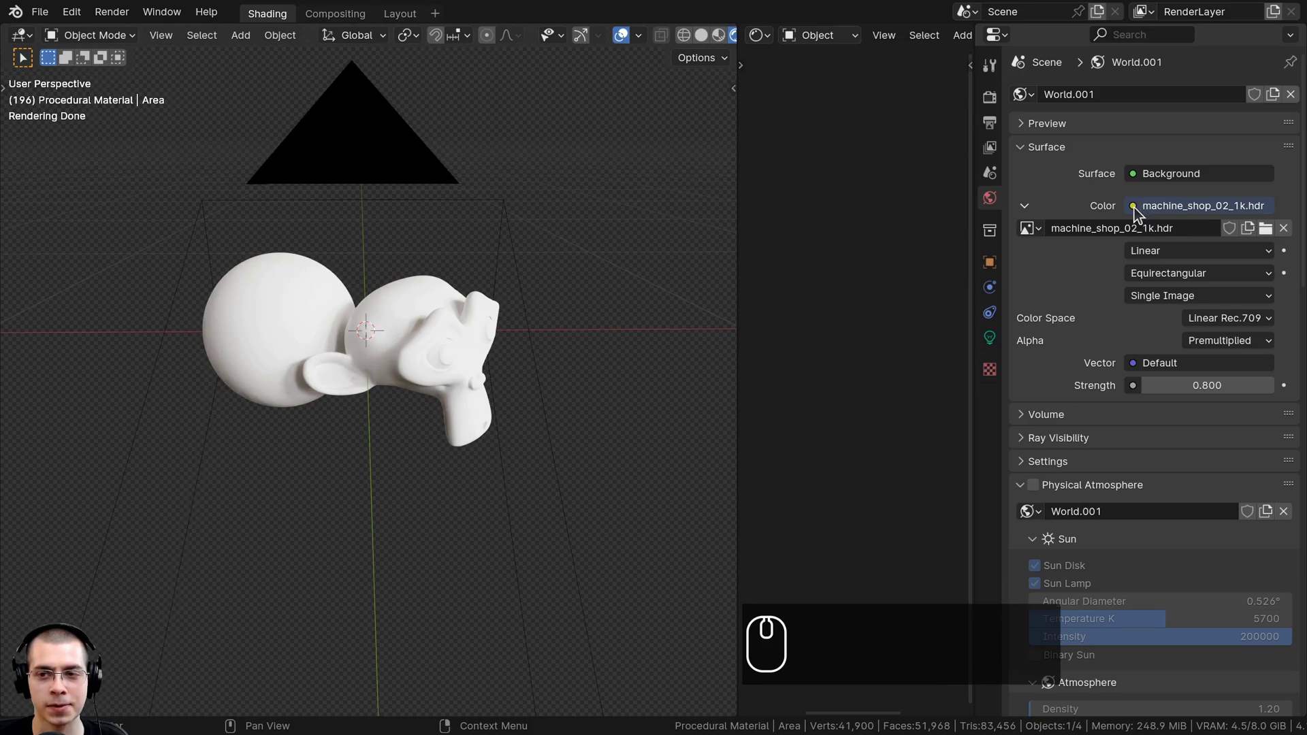
click(1139, 213)
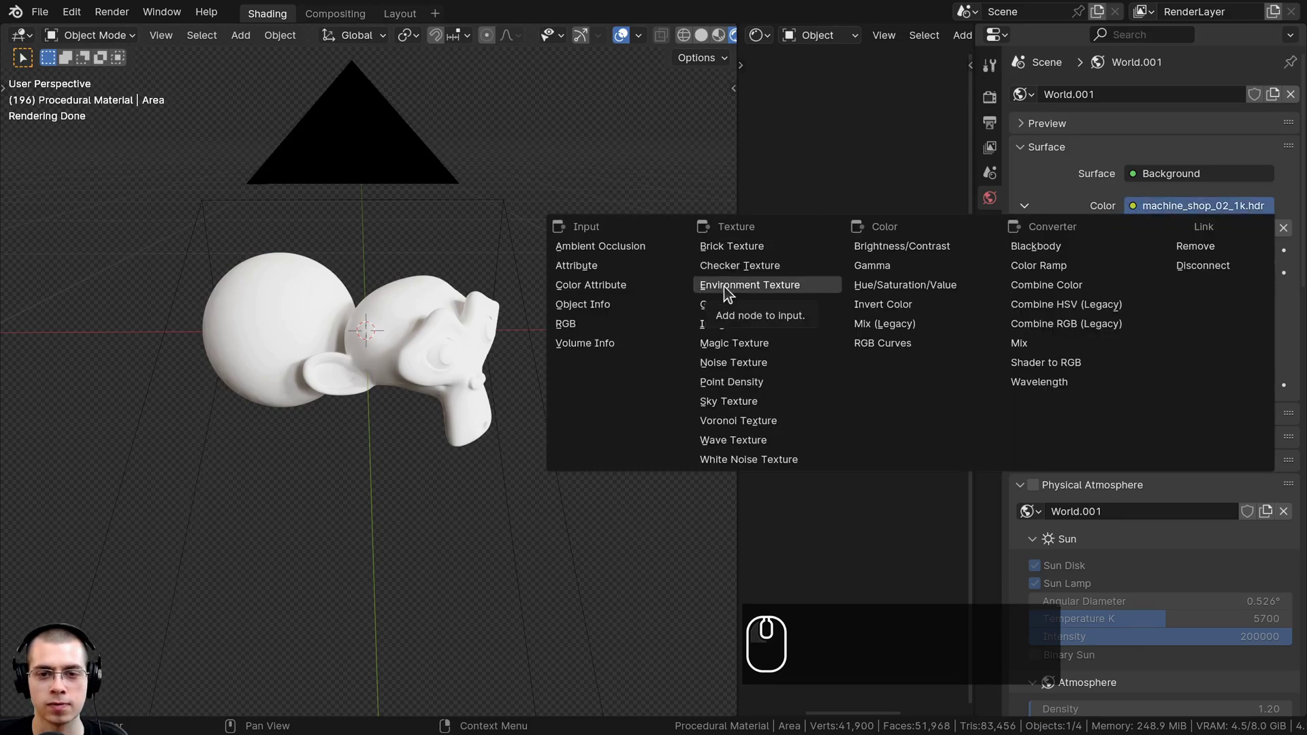
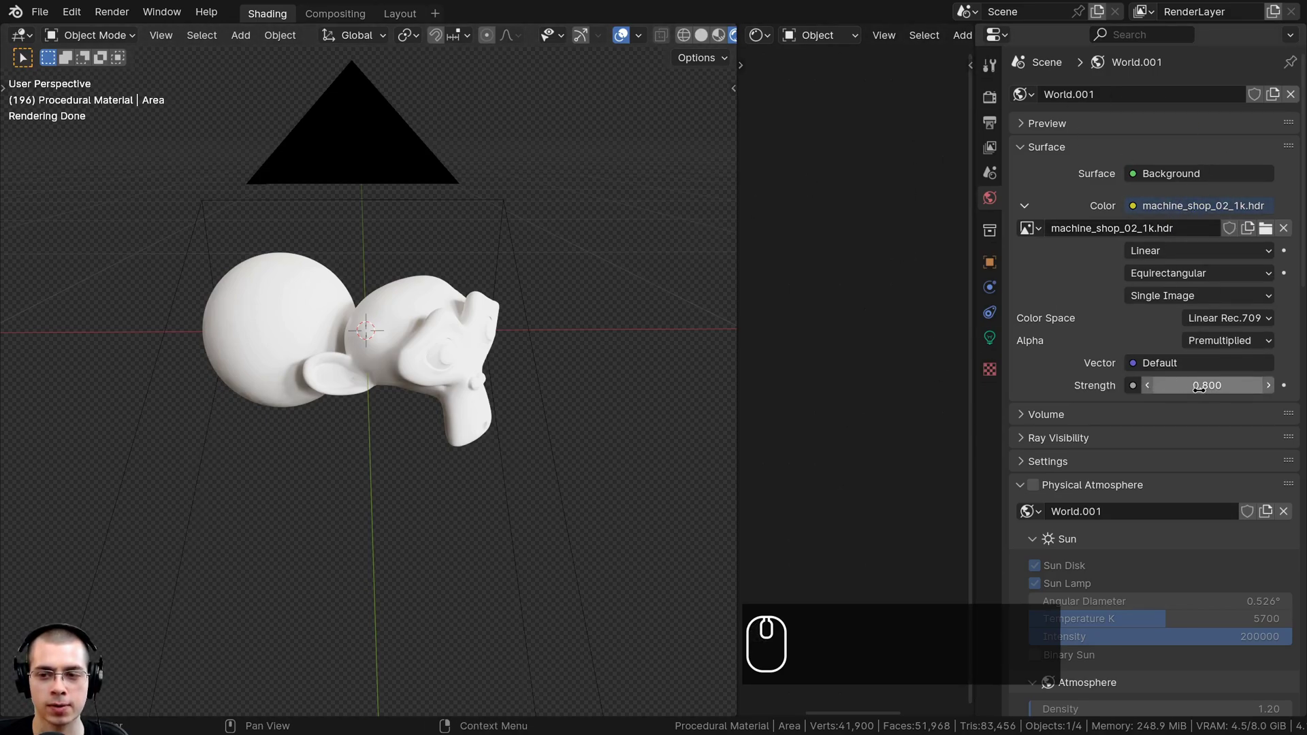
middle_click(420, 375)
key(KP_0)
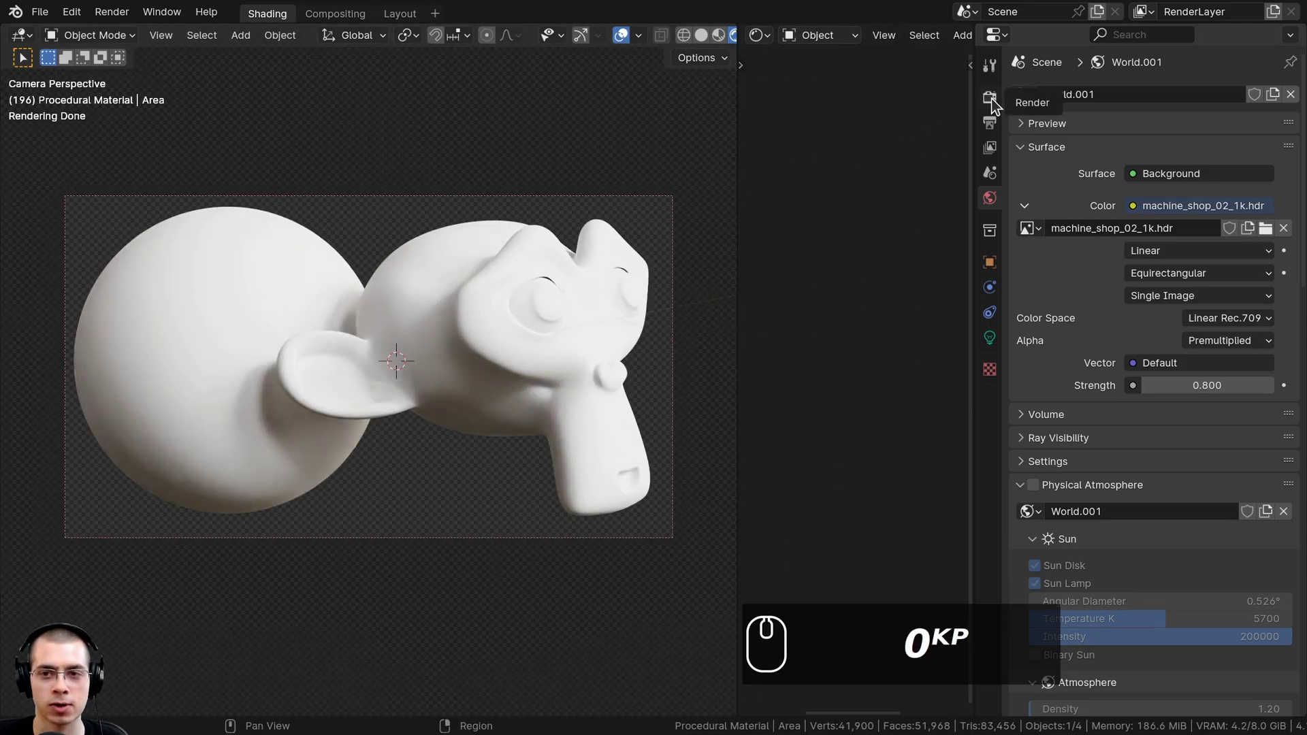
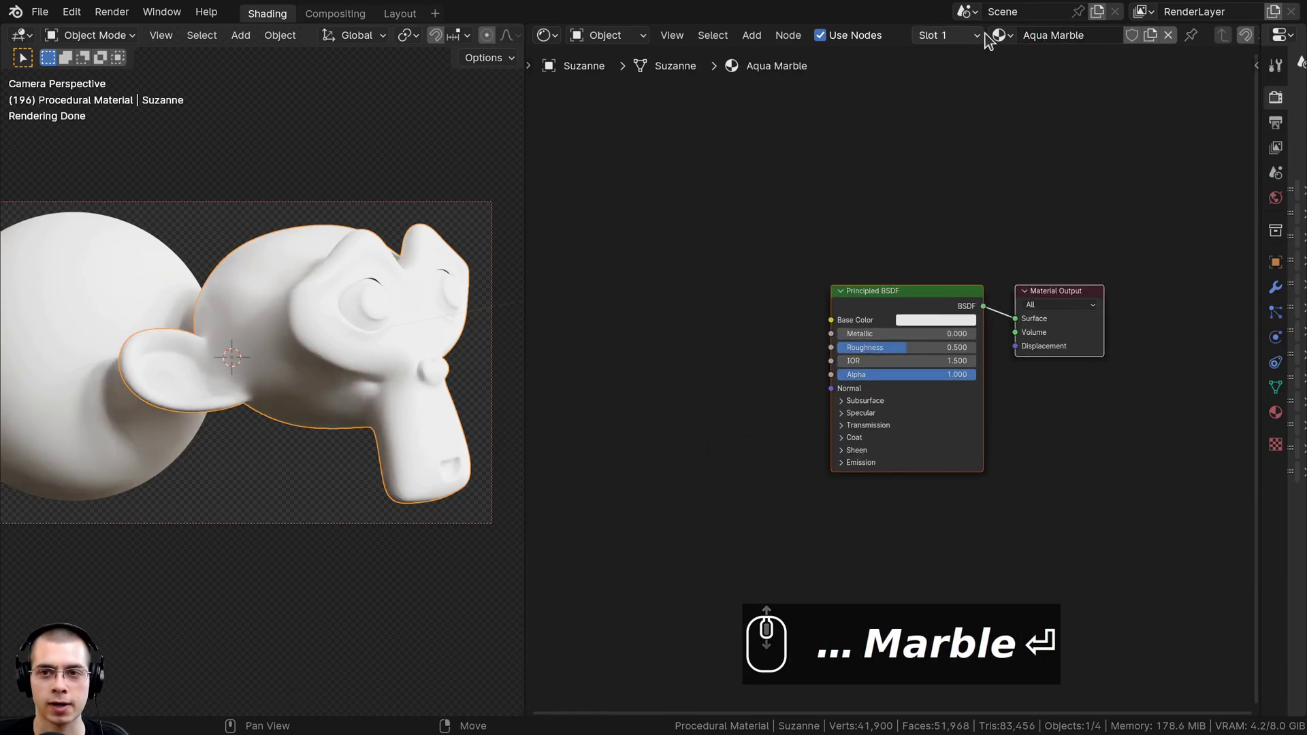
Link the monkey's Aqua Marble material to the sphere so both share it.
scroll(up, 3)
click(1002, 38)
key(BackSpace)
middle_click(66, 286)
scroll(up, 3)
drag(67, 287, 888, 276)
scroll(up, 3)
key(a)
text(⏎ a)
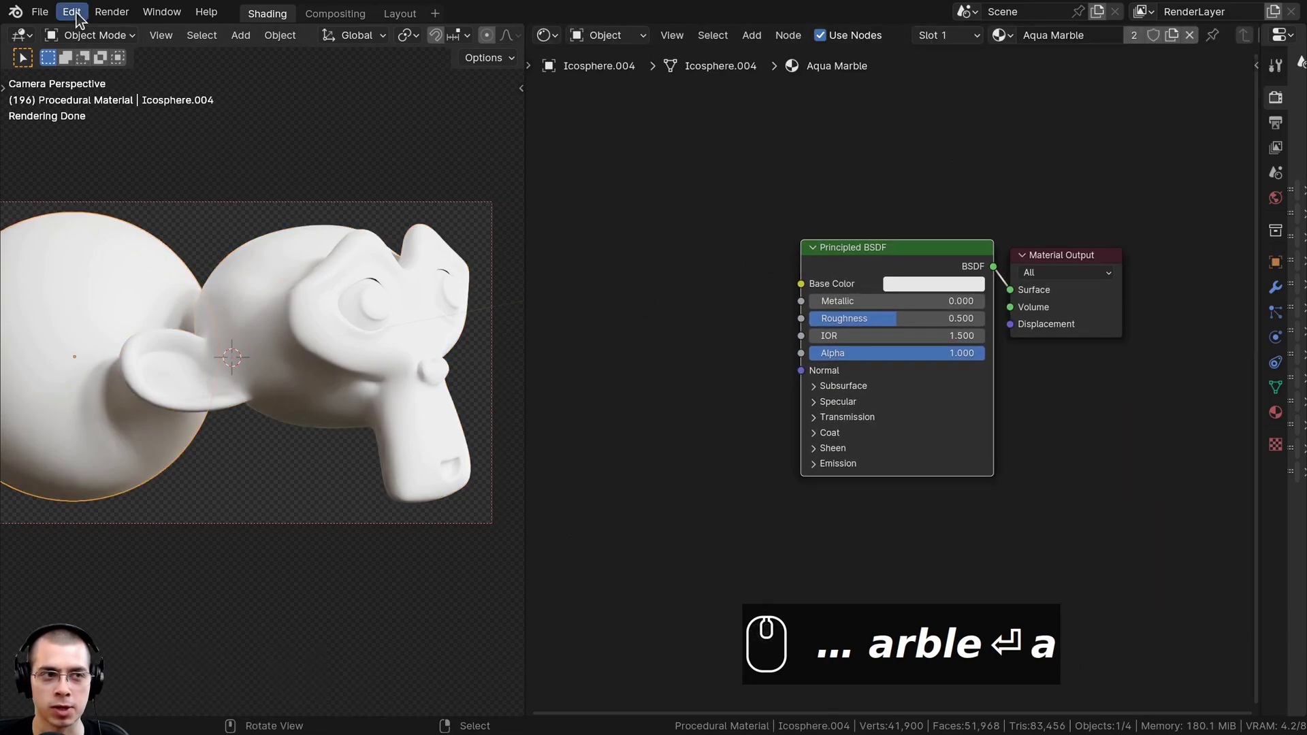
Head to the Edit menu for the preferences.
click(81, 16)
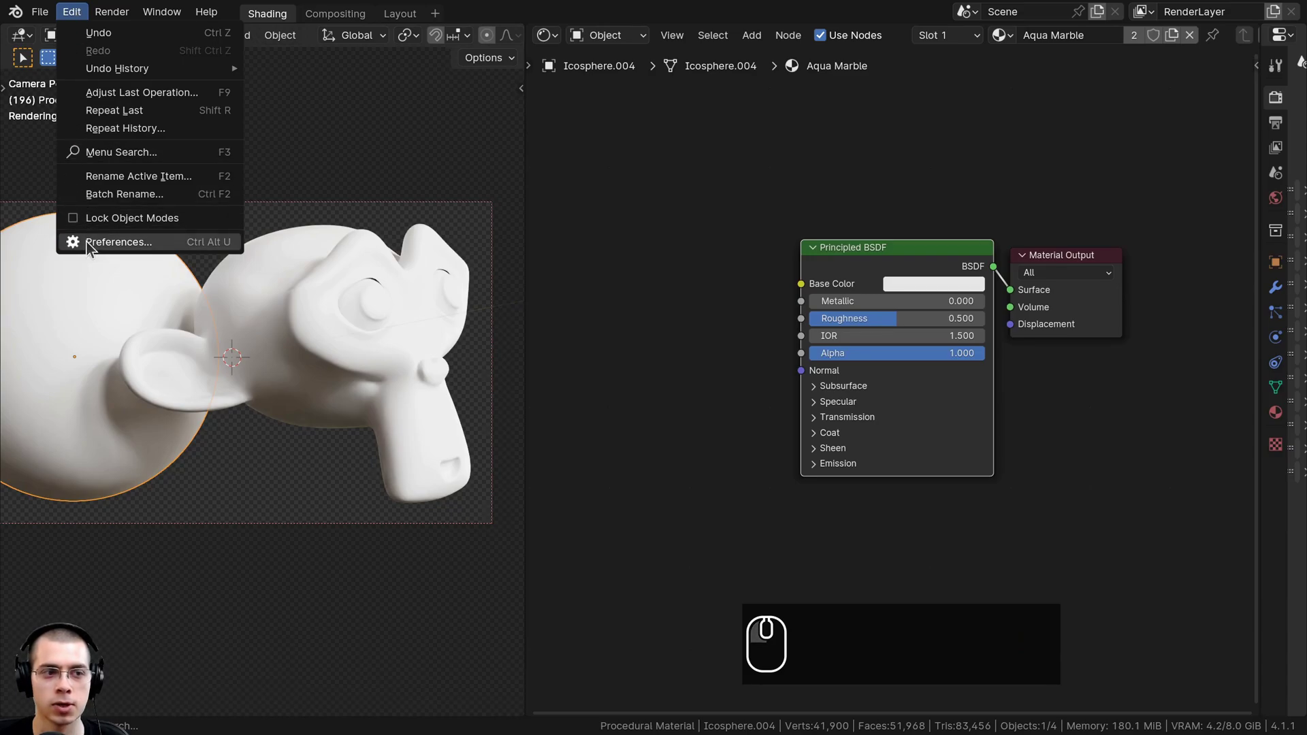
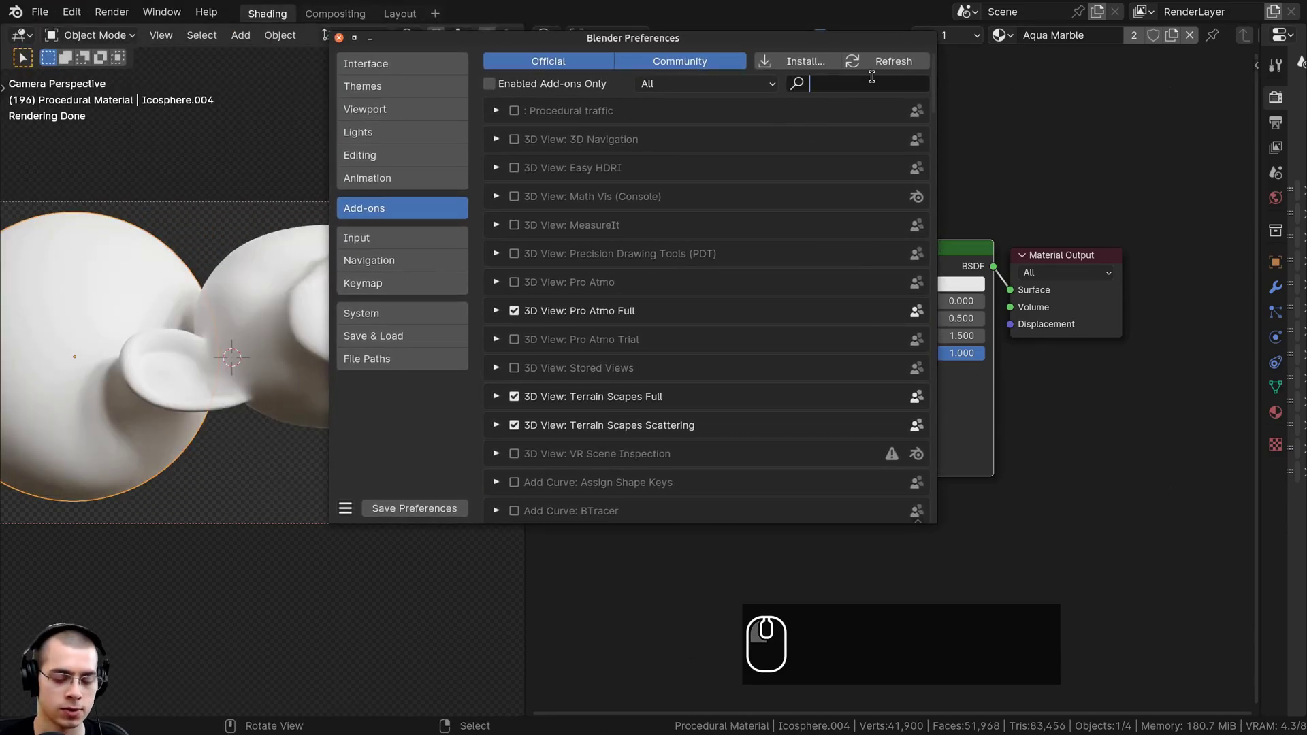
Search 'node' in Add-ons, confirm Node Wrangler is enabled and close Preferences.
text(node)
click(674, 281)
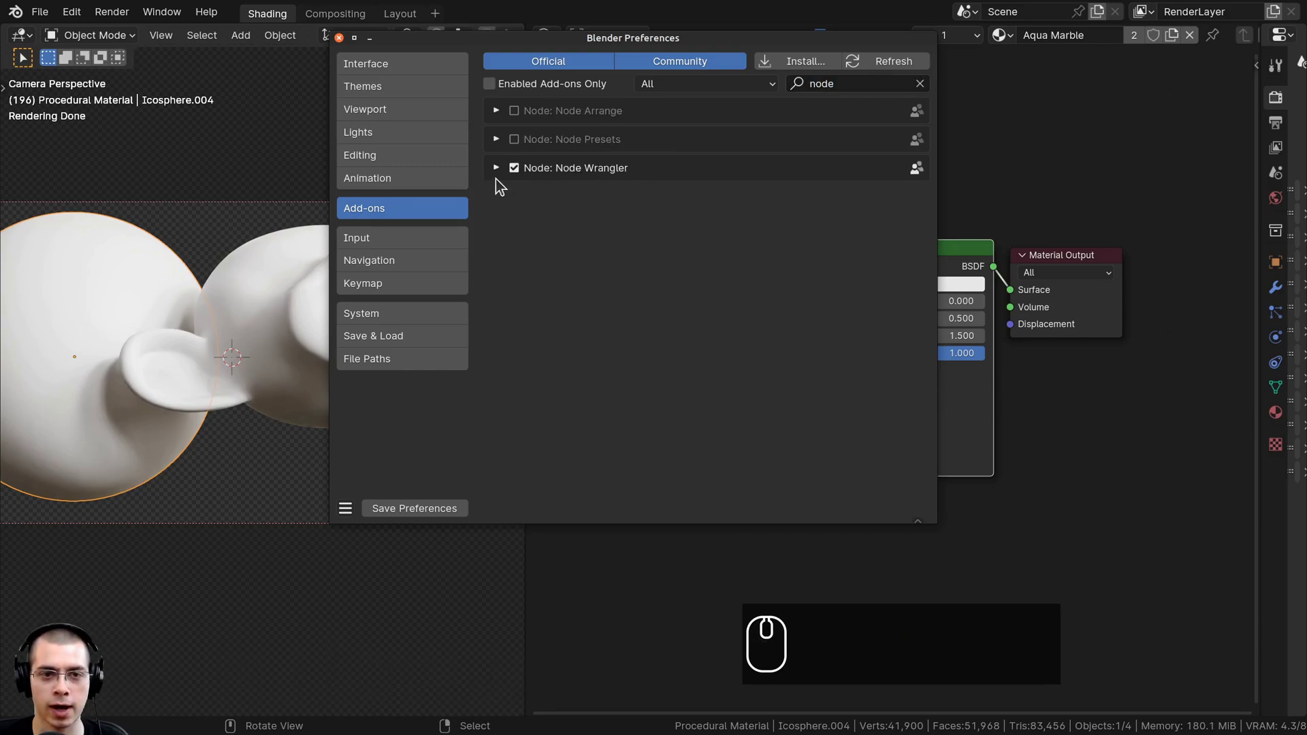
click(502, 173)
double_click(520, 175)
click(501, 172)
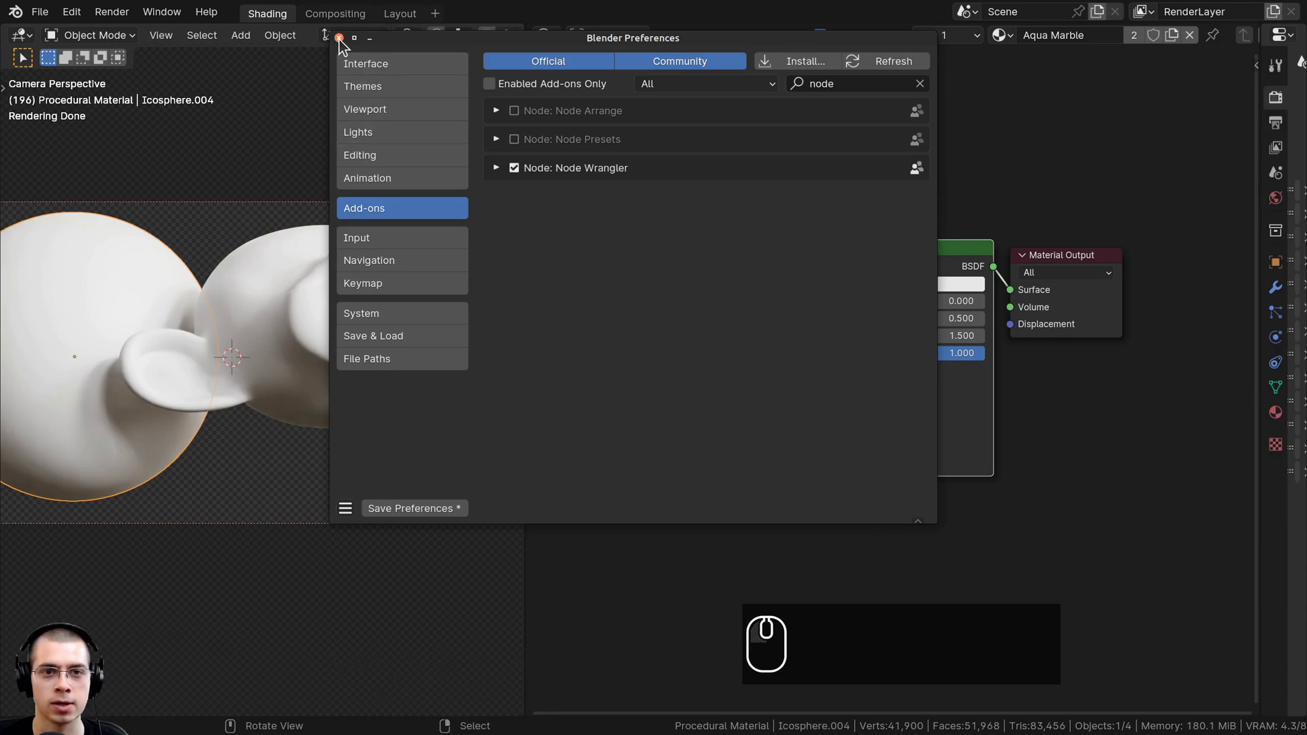
click(343, 43)
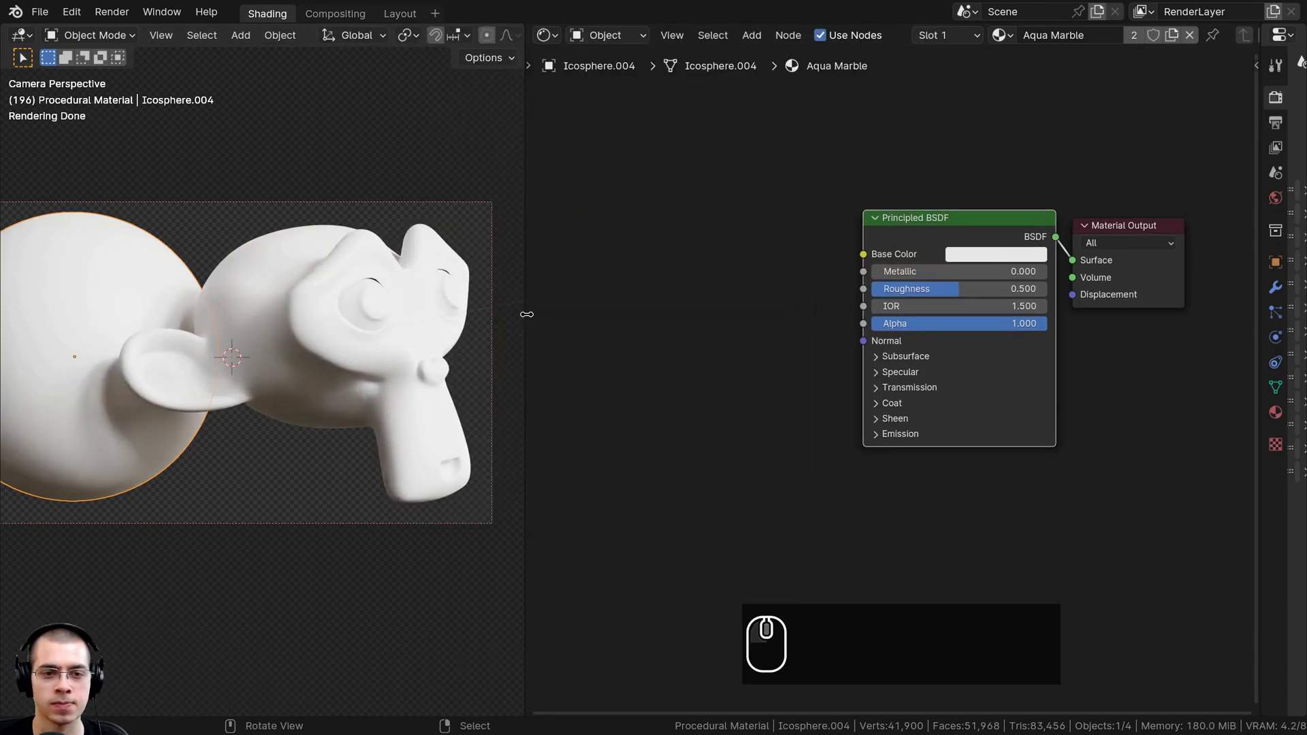
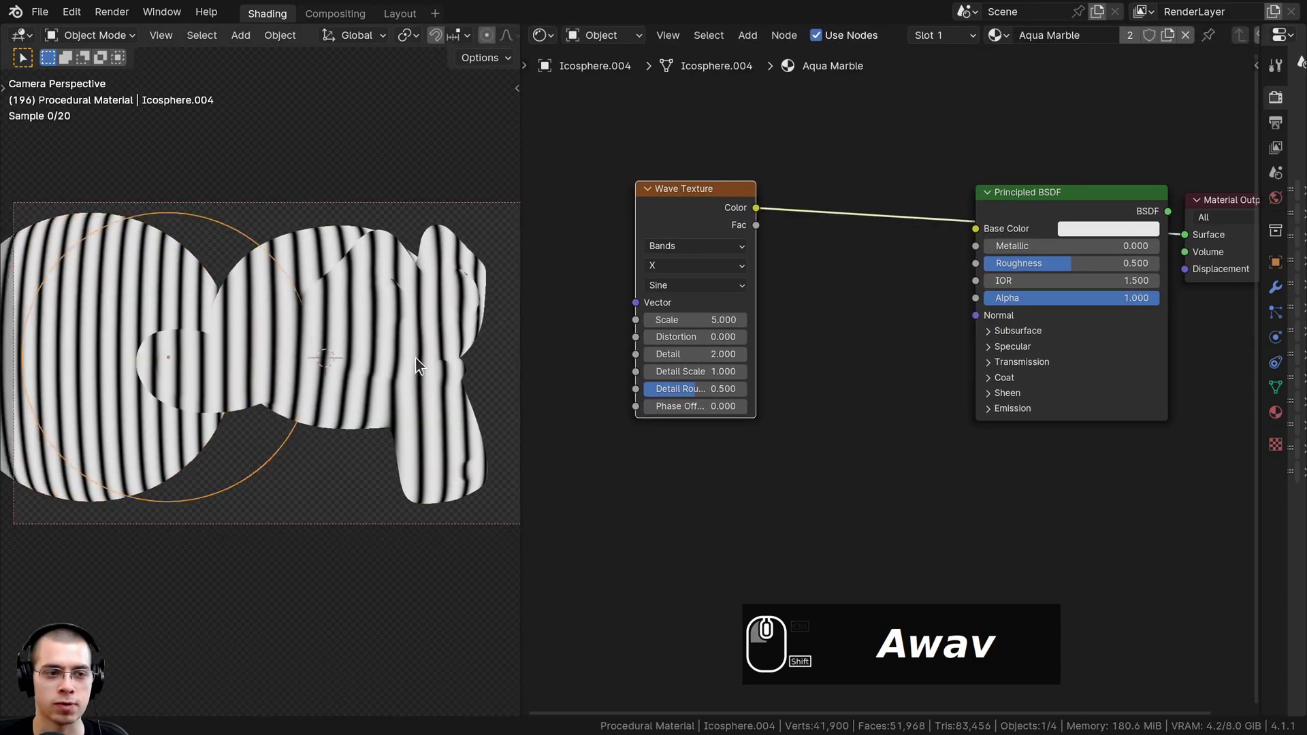
Arrange the Wave Texture node with its Texture Coordinate and Mapping inputs in the tree.
scroll(up, 3)
scroll(down, 3)
middle_click(211, 366)
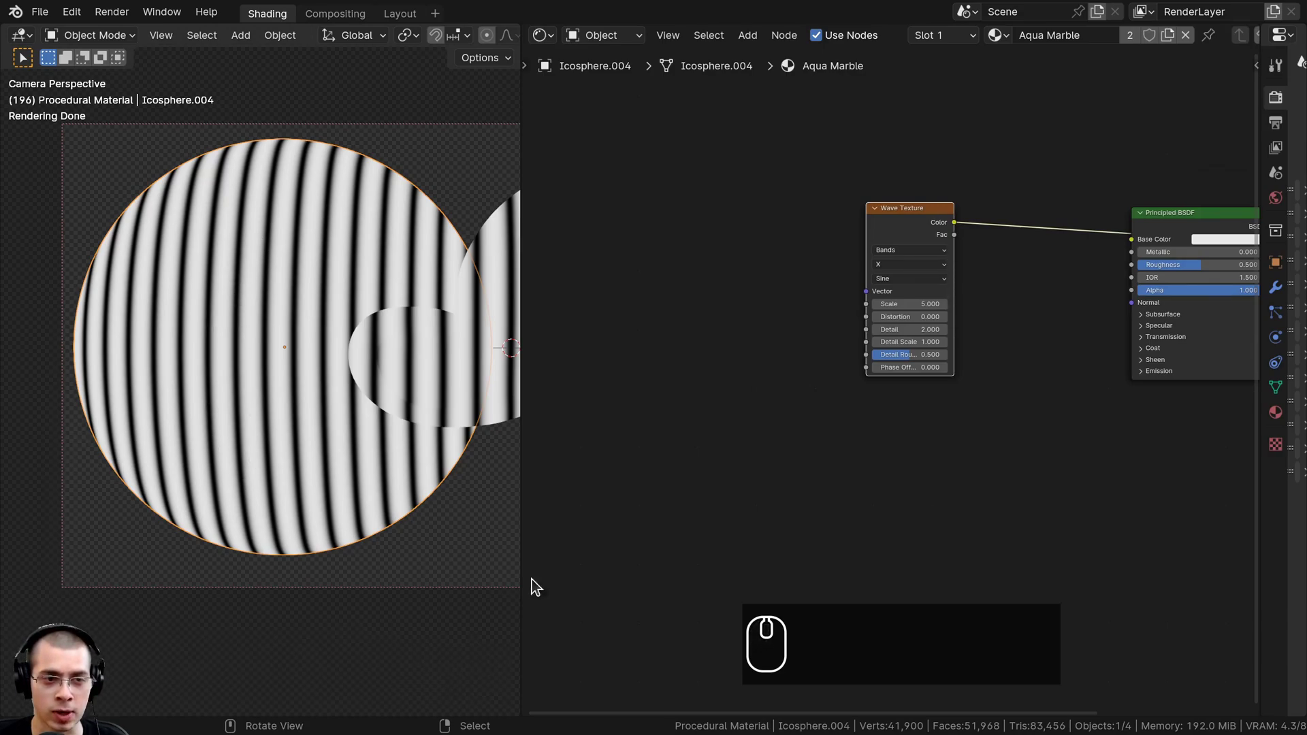
scroll(up, 3)
drag(670, 382, 932, 184)
click(932, 183)
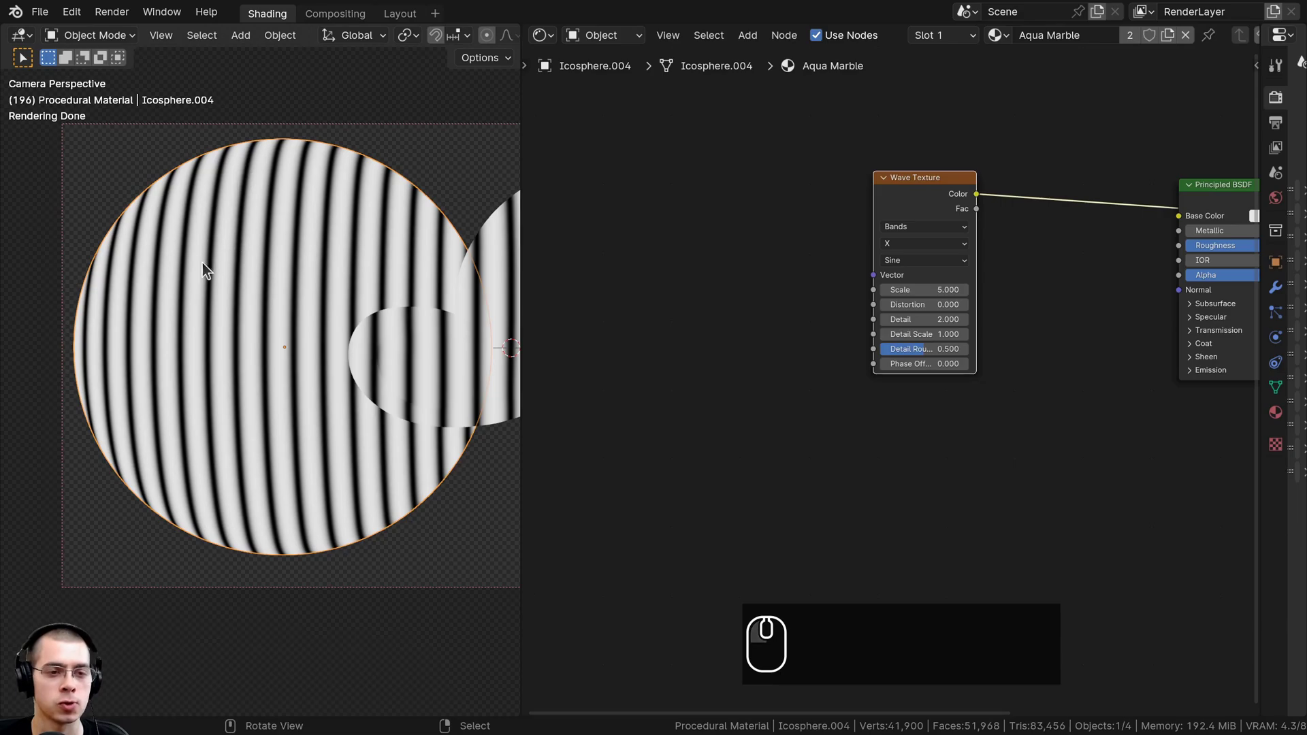
drag(871, 204, 903, 204)
click(923, 198)
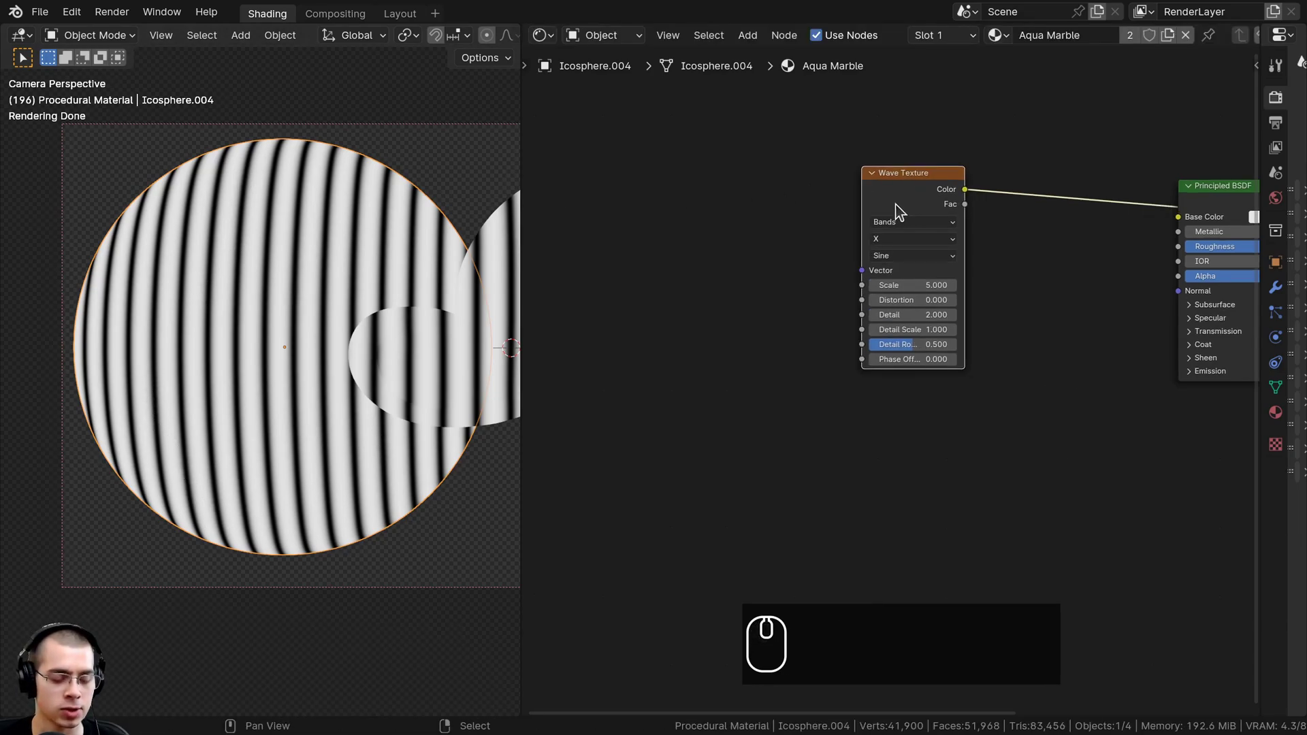
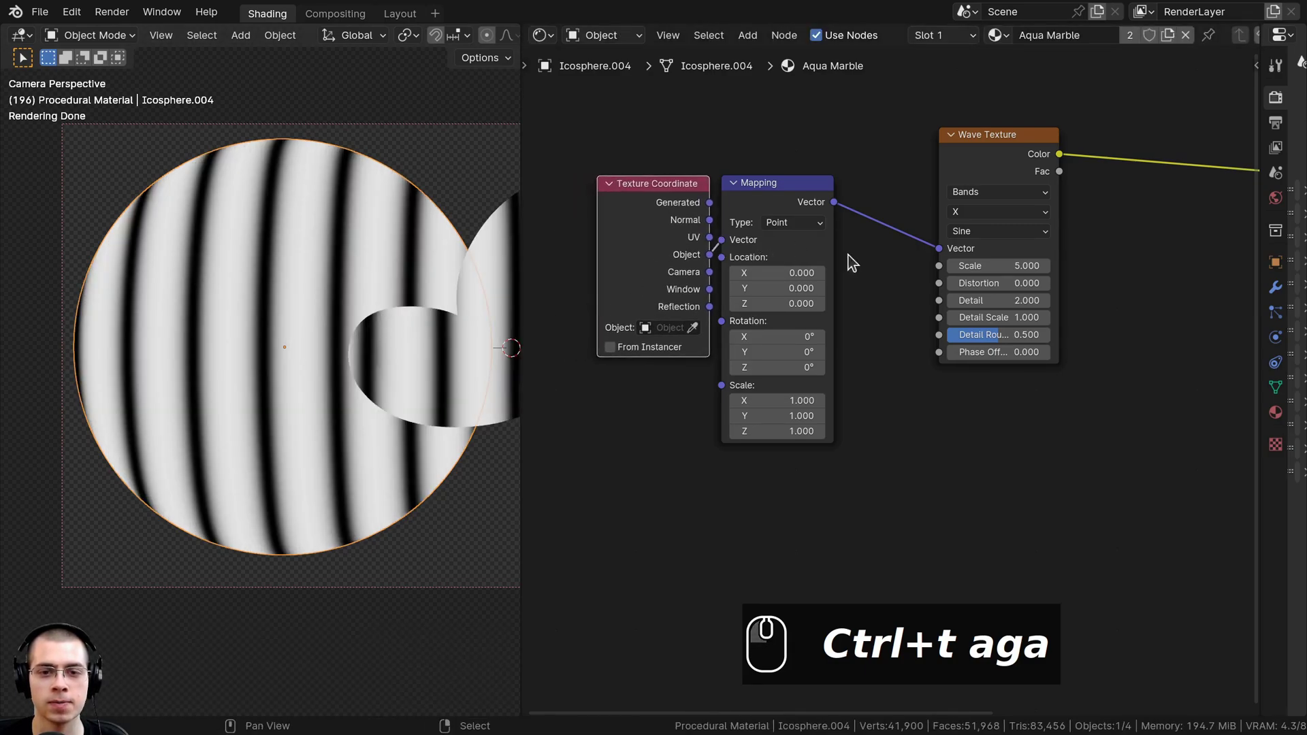
Set the Wave Texture profile to Saw with scale 1.5, distortion 16 and detail 15.
key(Tab)
scroll(down, 3)
key(x)
scroll(up, 3)
click(892, 135)
click(876, 226)
click(880, 303)
scroll(up, 3)
drag(280, 251, 290, 196)
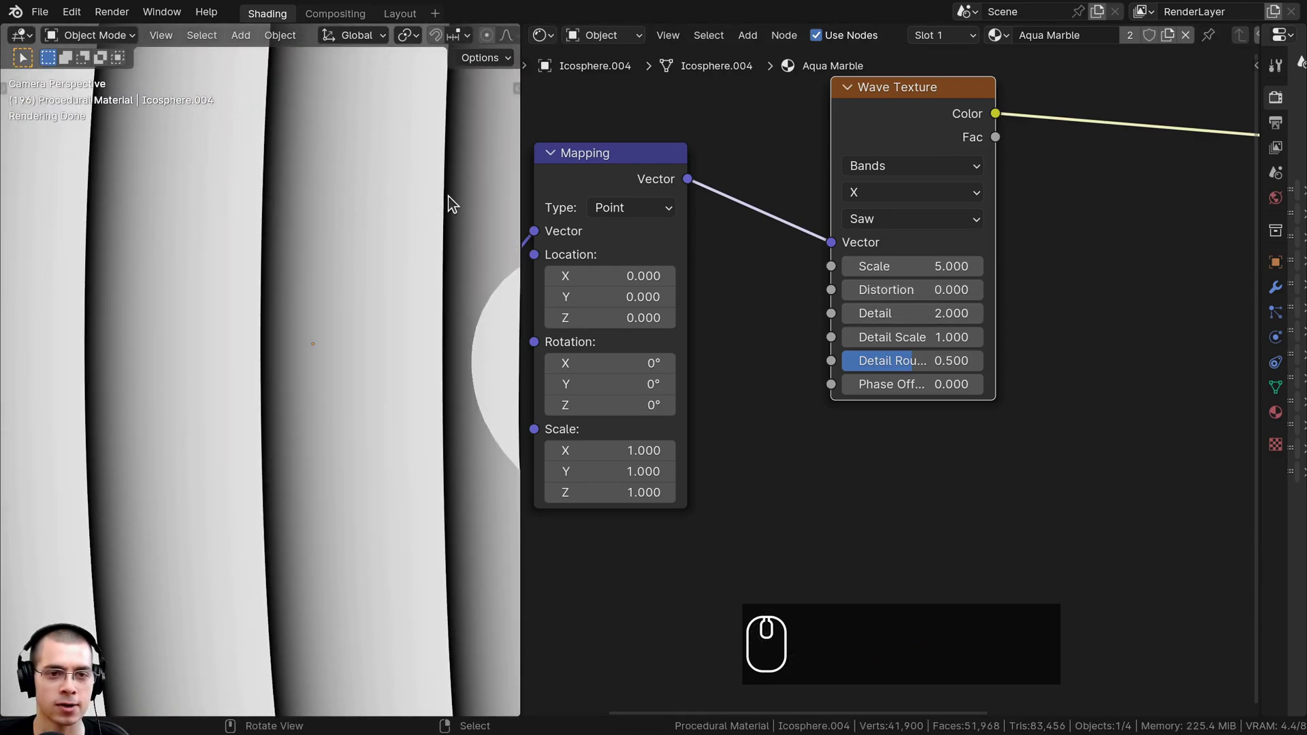
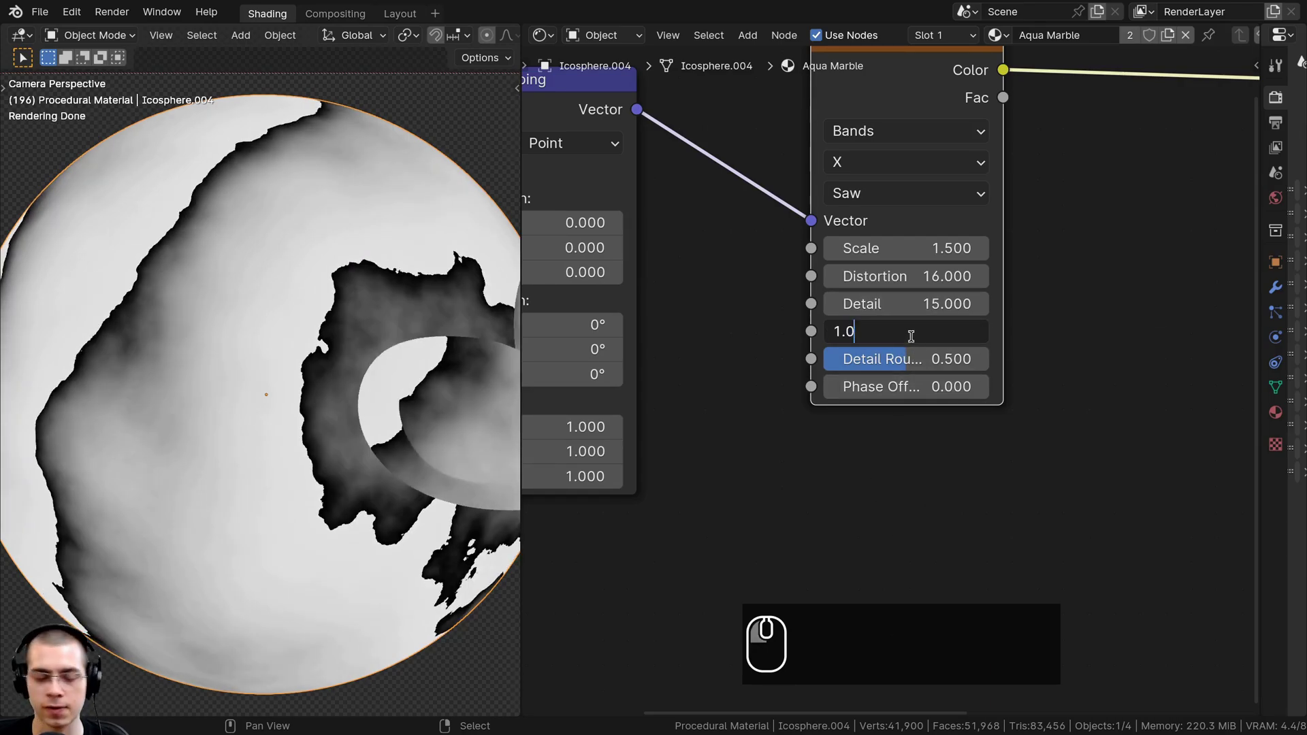
Enter detail scale 1.03 and detail roughness 0.7 on the Wave Texture and check the result.
text(3)
key(Return)
scroll(down, 3)
text(3)
key(Return)
click(919, 354)
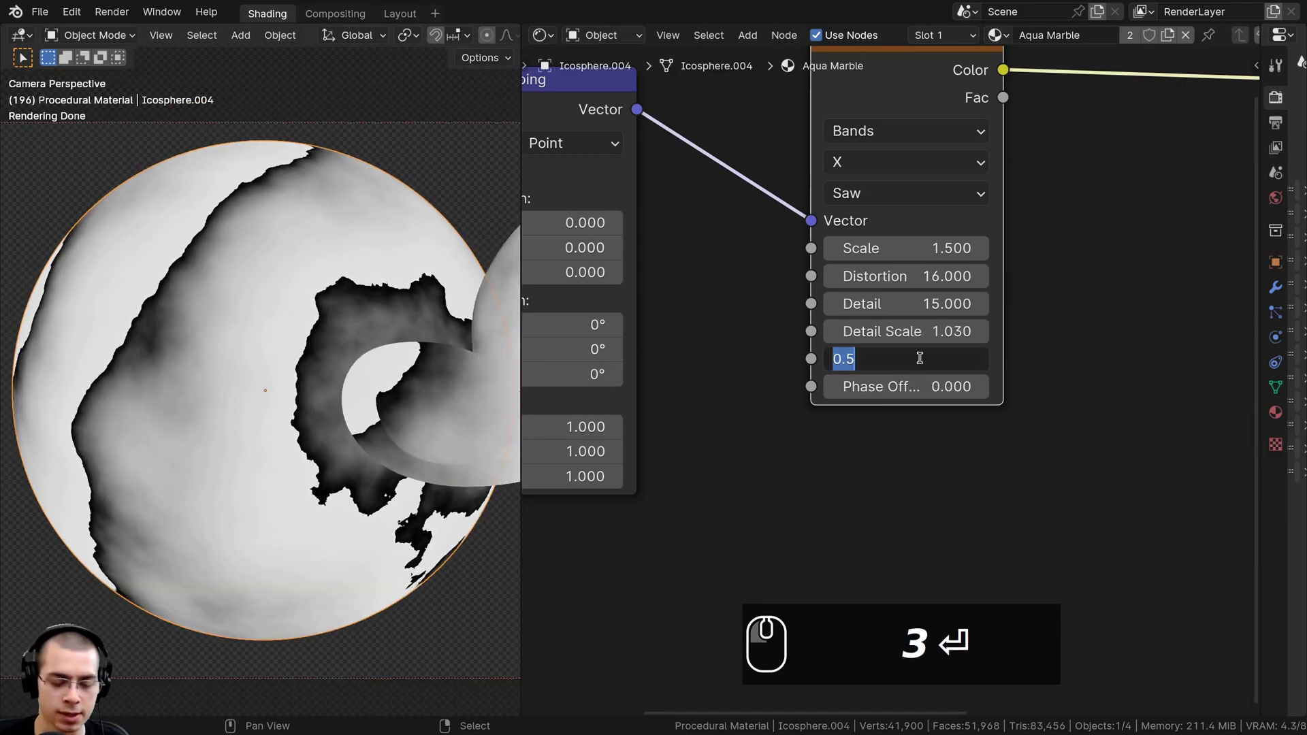
text(.)
click(919, 354)
key(Return)
scroll(down, 3)
drag(187, 392, 373, 368)
scroll(up, 3)
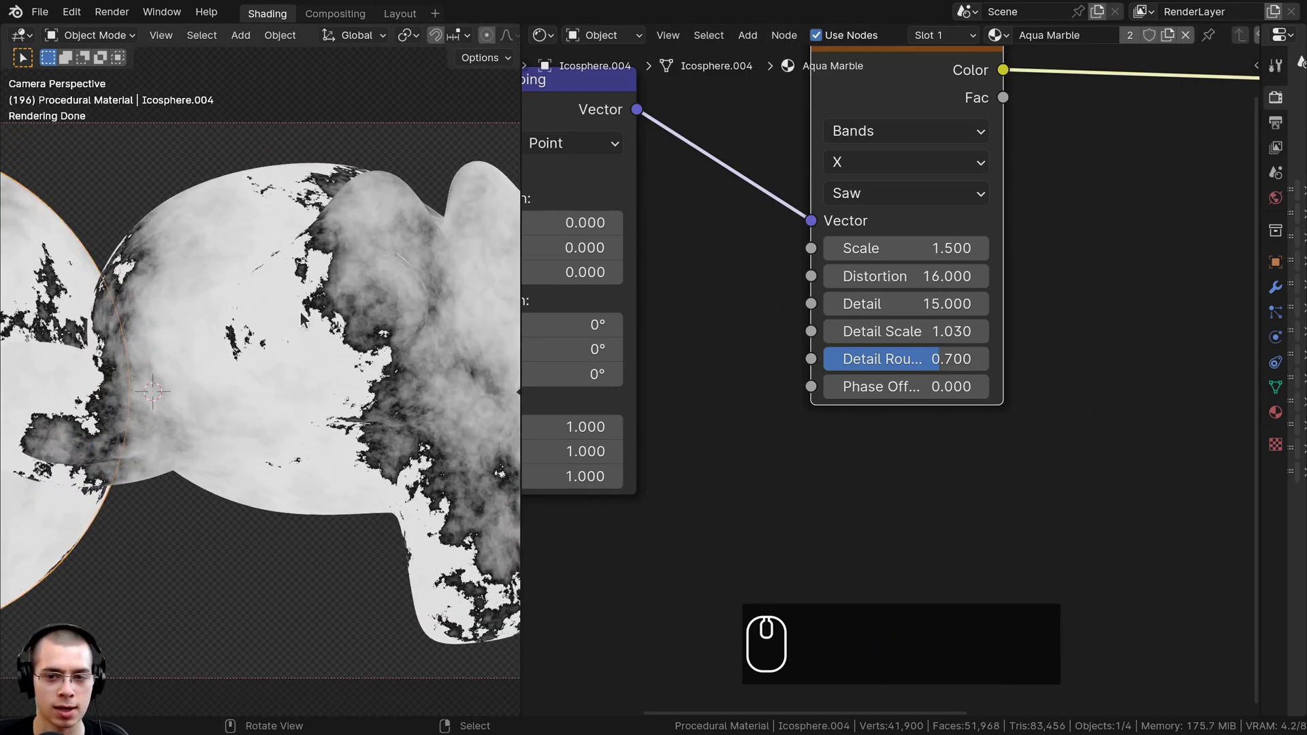
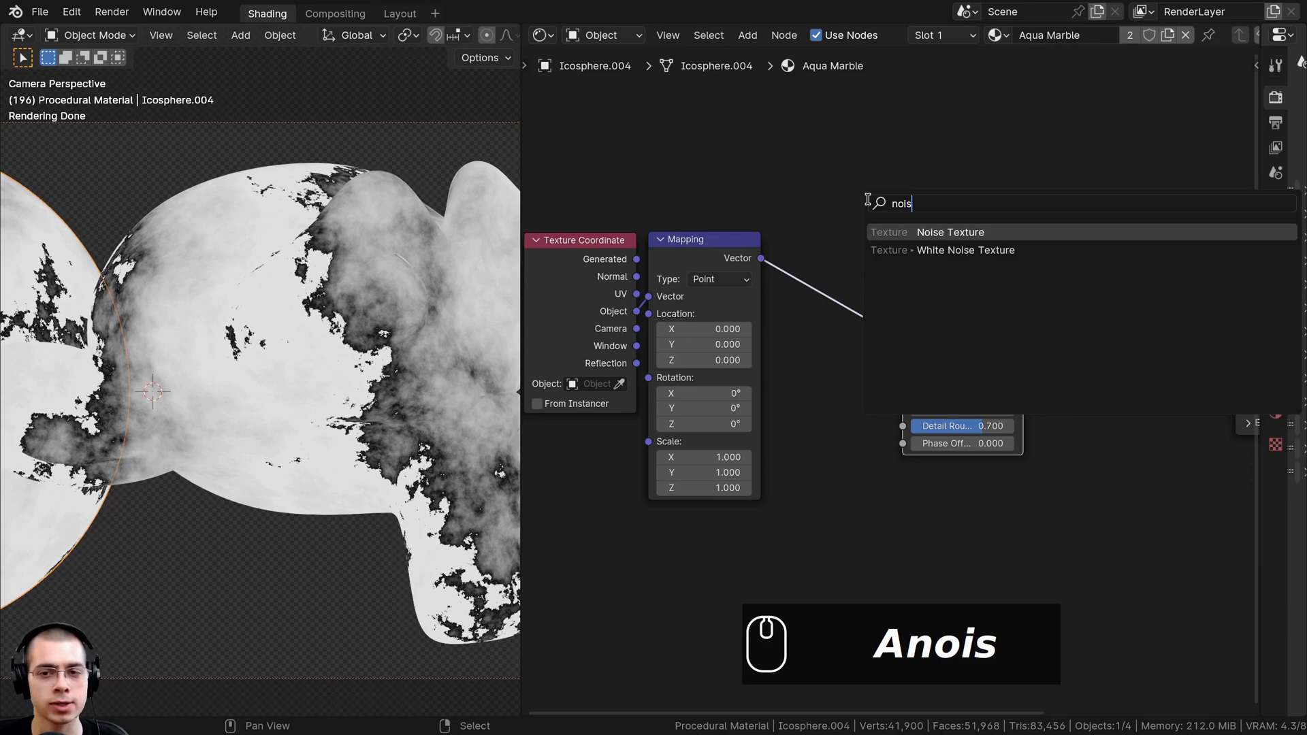
Drop a Noise Texture on the Mapping–Wave link with scale 2, detail 15 and roughness 0.7.
key(Return)
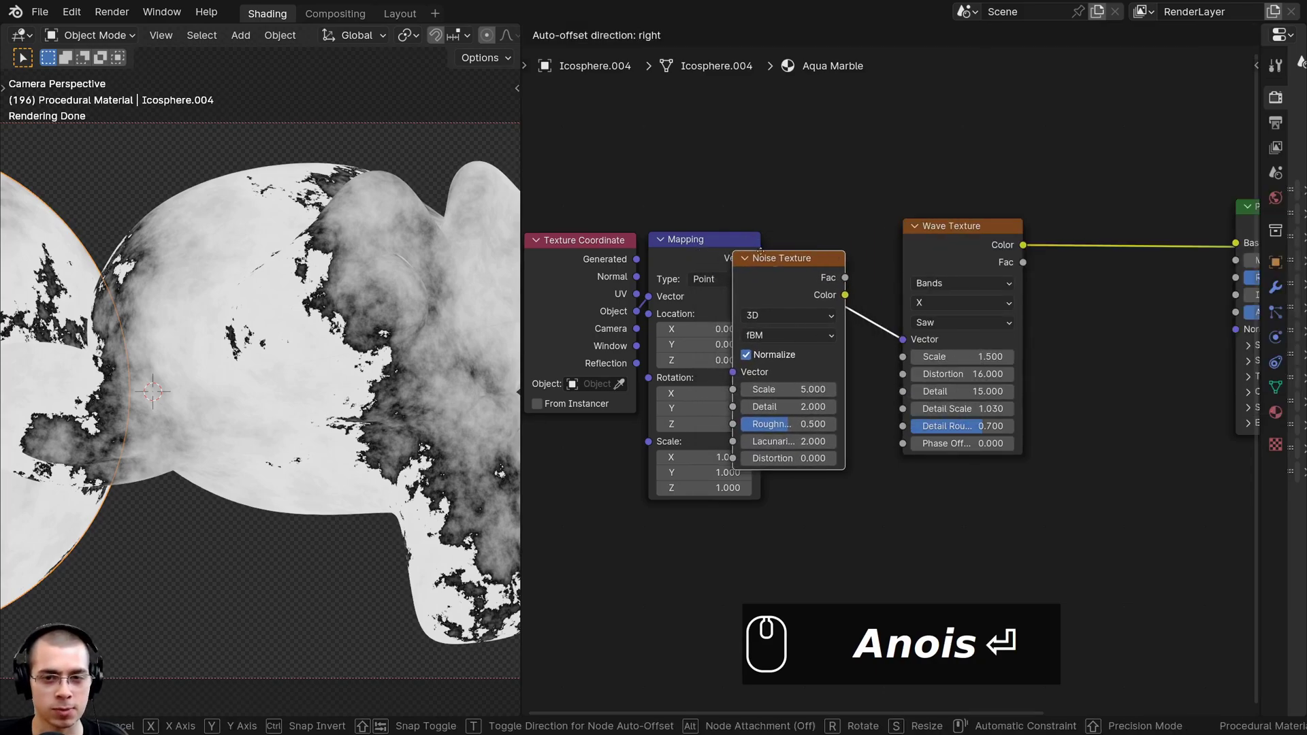
click(801, 238)
click(854, 267)
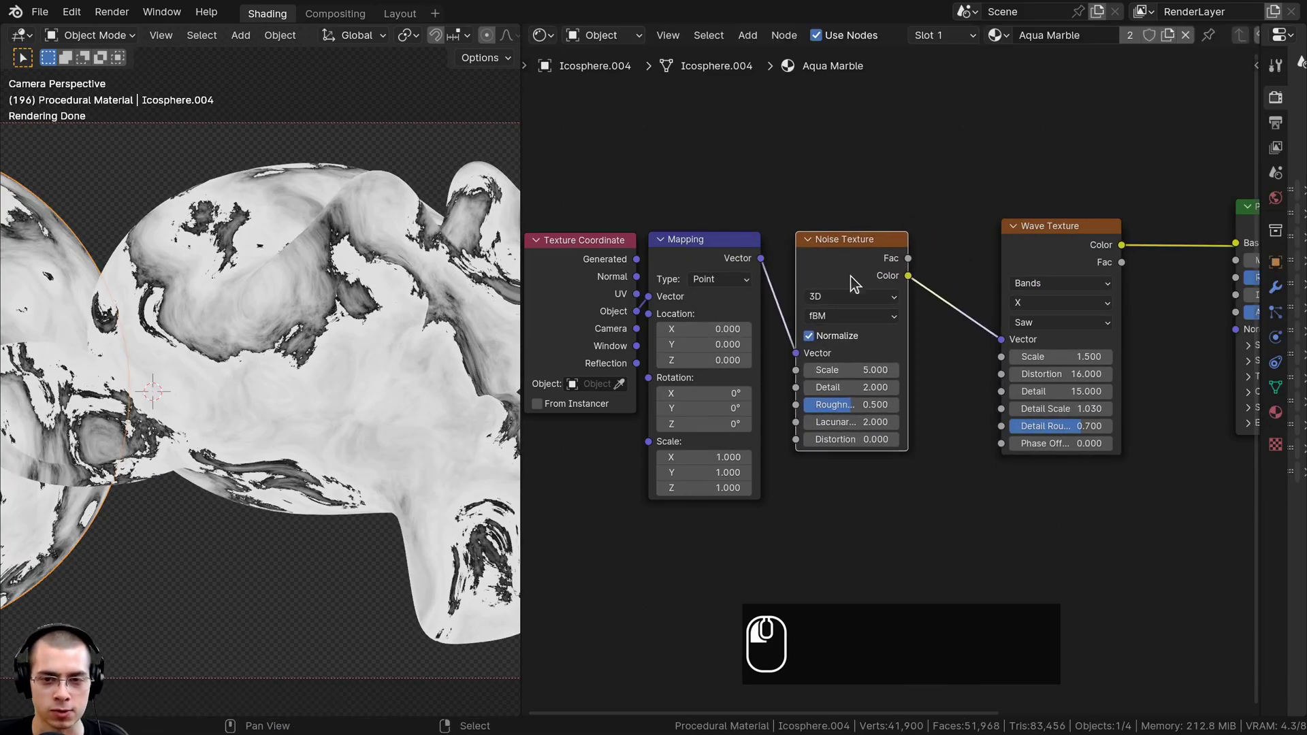
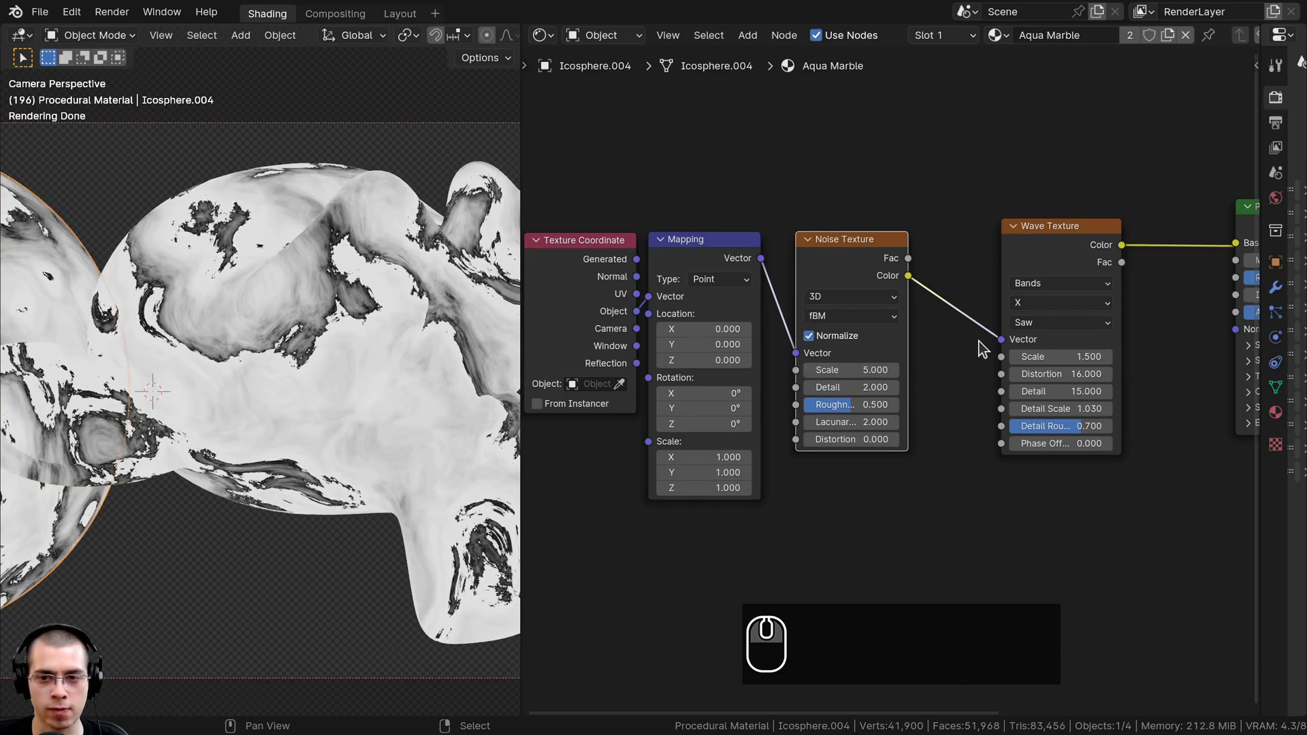
click(1083, 244)
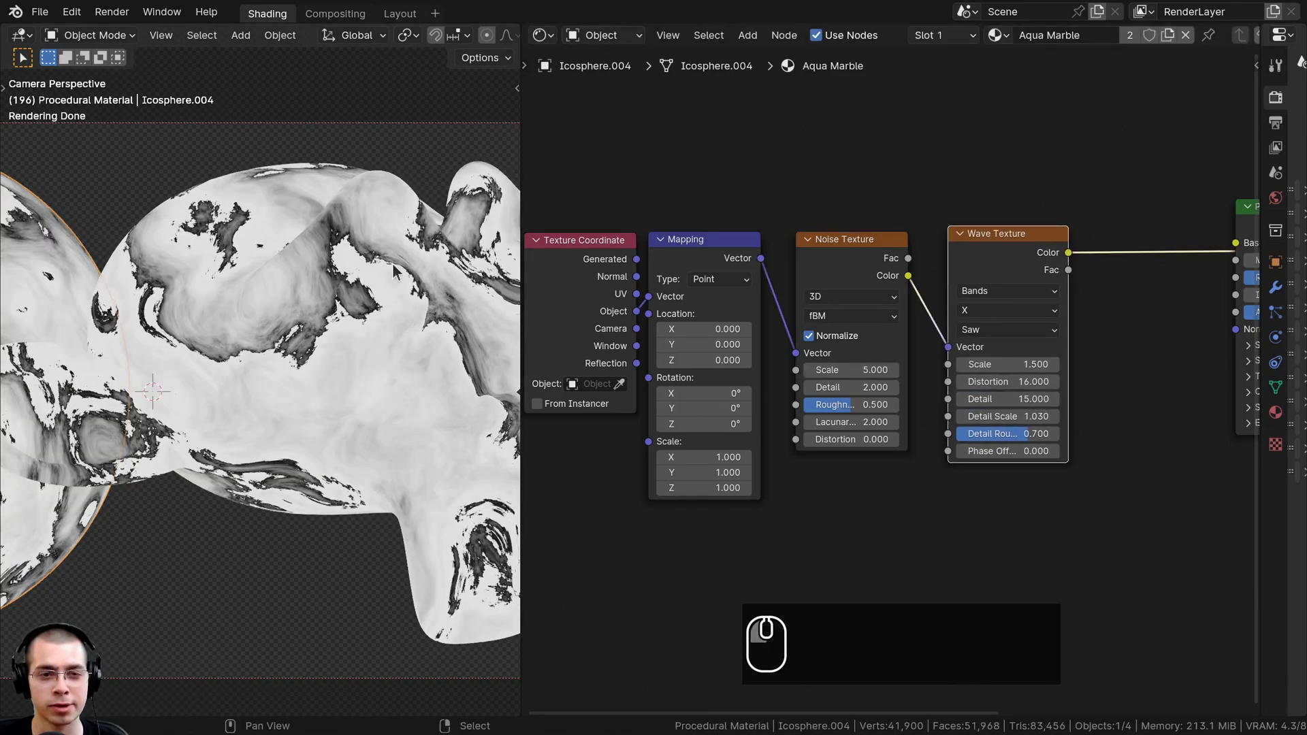
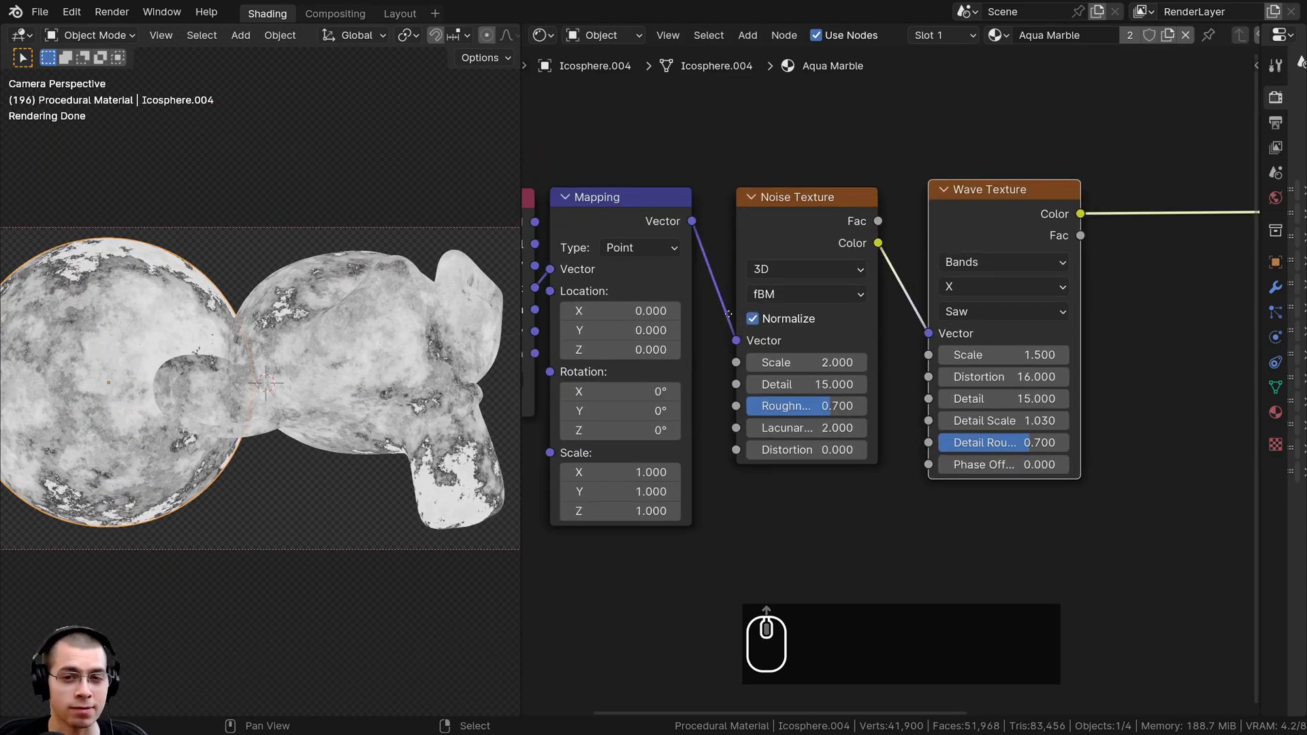
scroll(up, 3)
scroll(down, 3)
Search the add menu for 'mix' to bring up the Mix Color node.
click(896, 275)
key(shift+a)
text(amix)
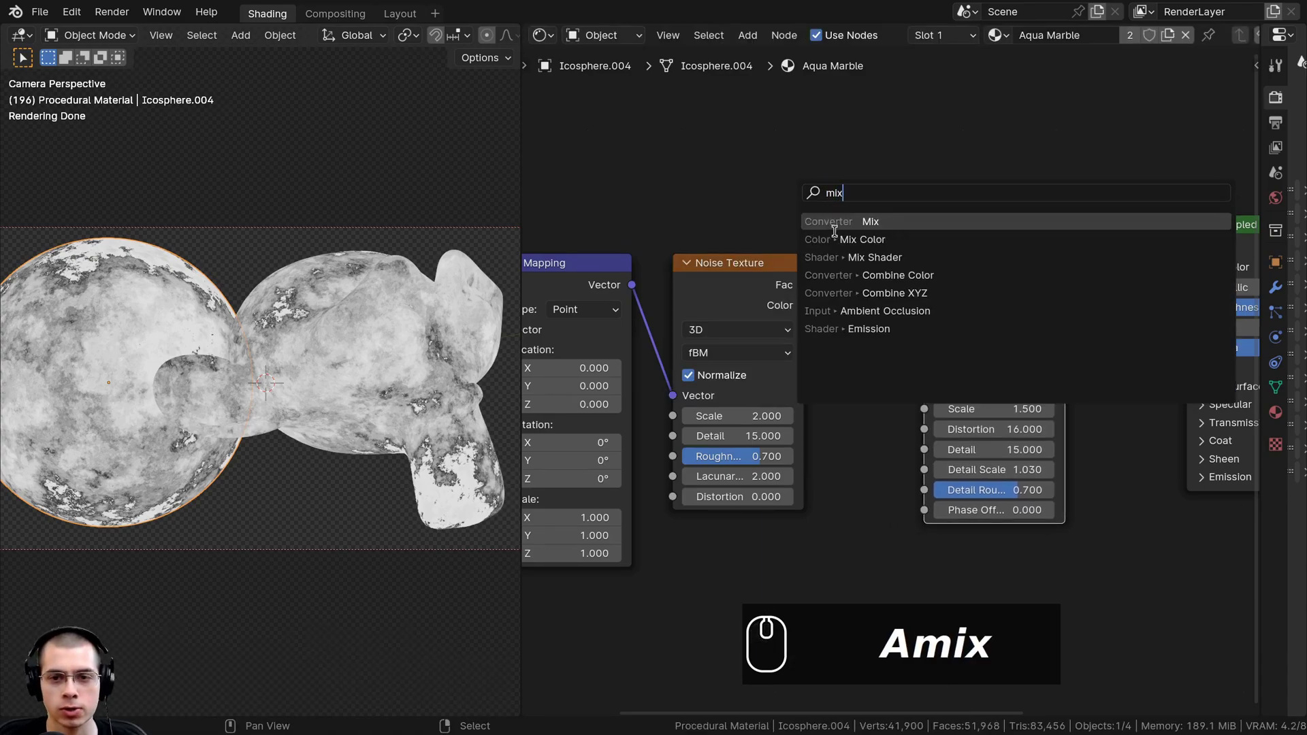
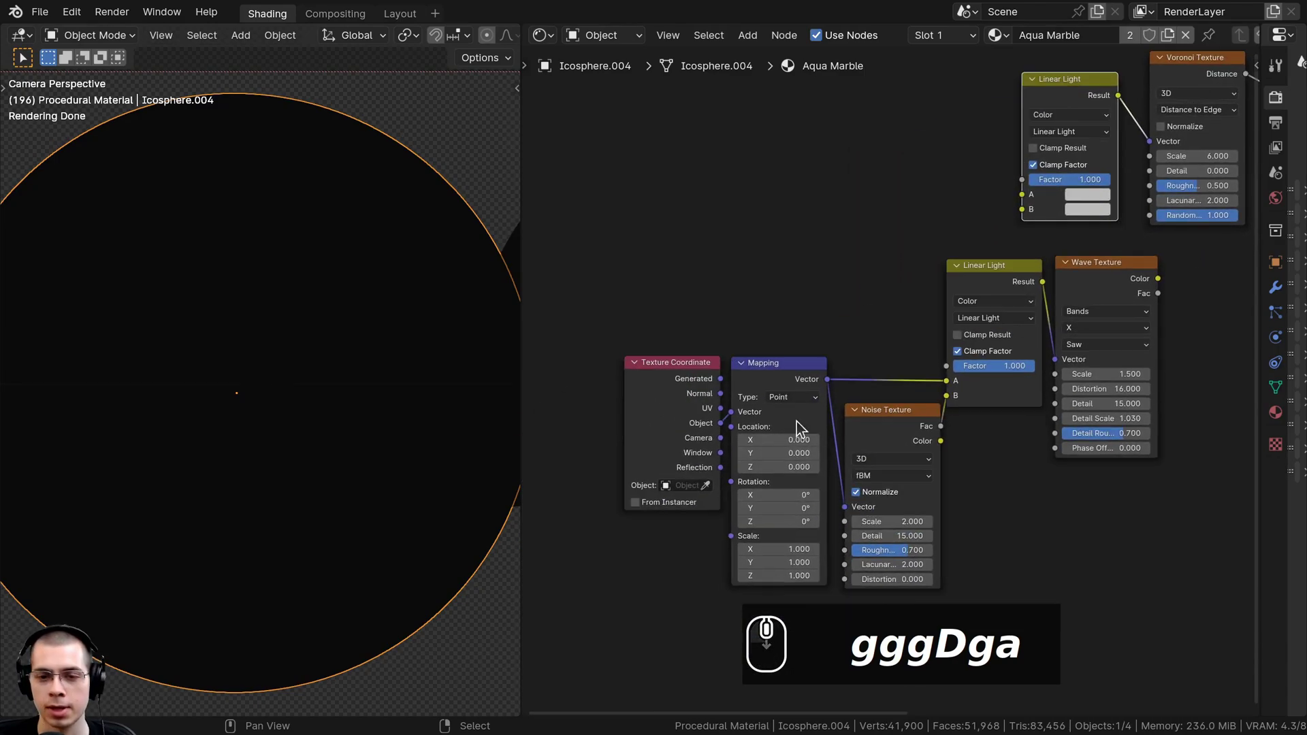
Link the Linear Light mixes into the texture vectors and wire Voronoi Distance and Wave Color into a new Mix.
drag(786, 372, 698, 413)
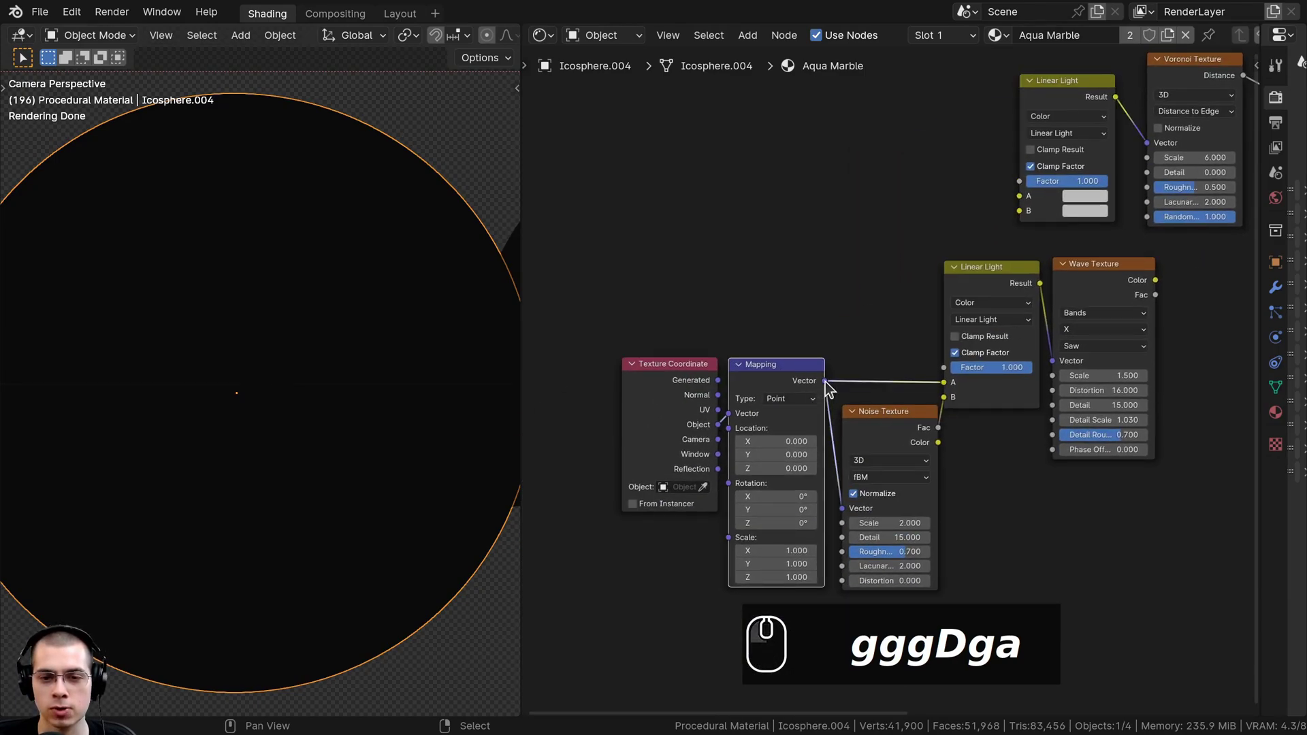
drag(831, 385, 827, 312)
click(1004, 280)
drag(1004, 282, 777, 384)
key(g)
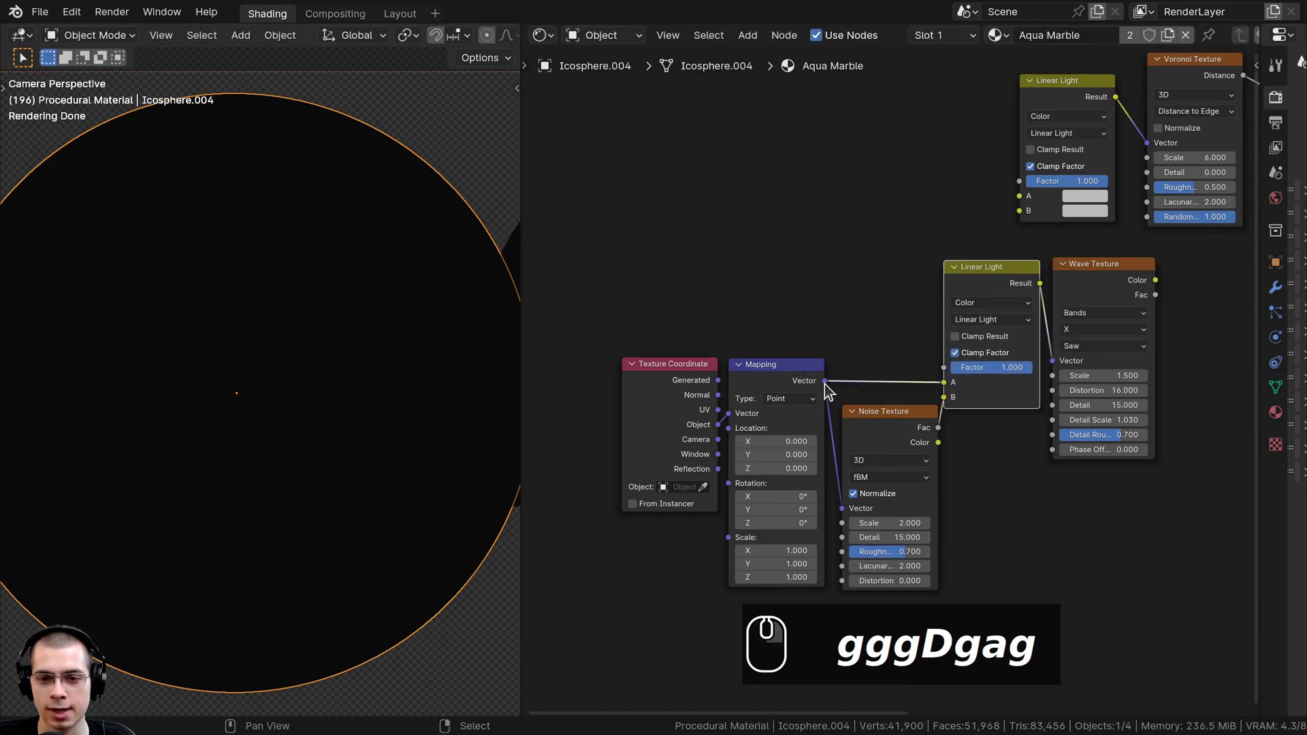
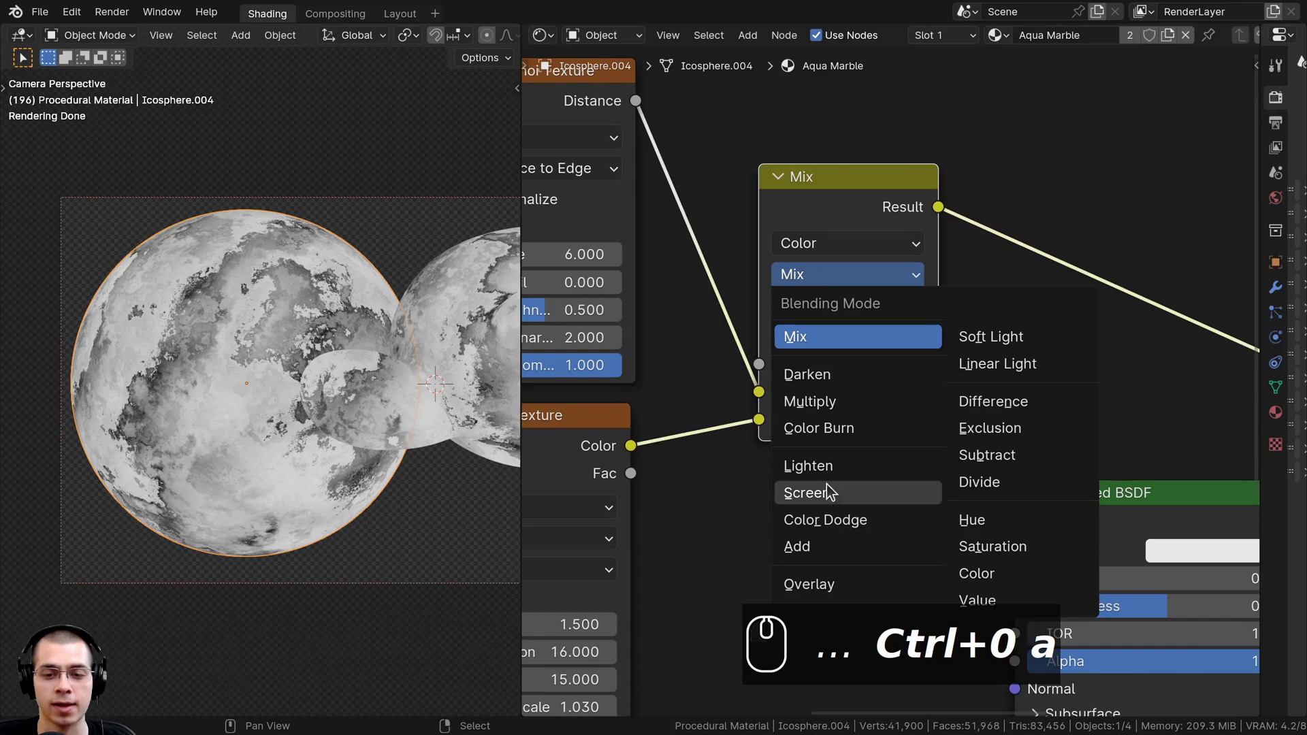
Set the Voronoi–Wave mix to Lighten at factor 0.5 and add a Color Ramp after it.
click(840, 472)
middle_click(887, 489)
scroll(down, 3)
click(766, 434)
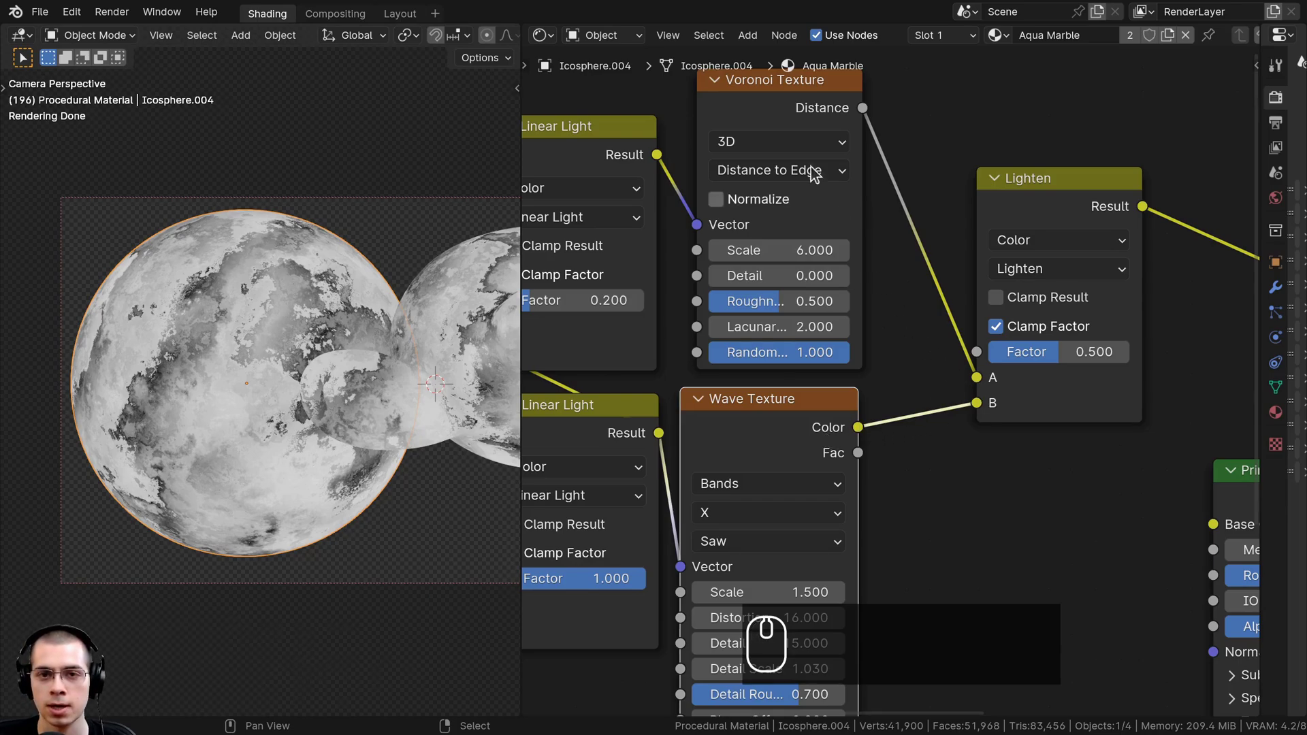
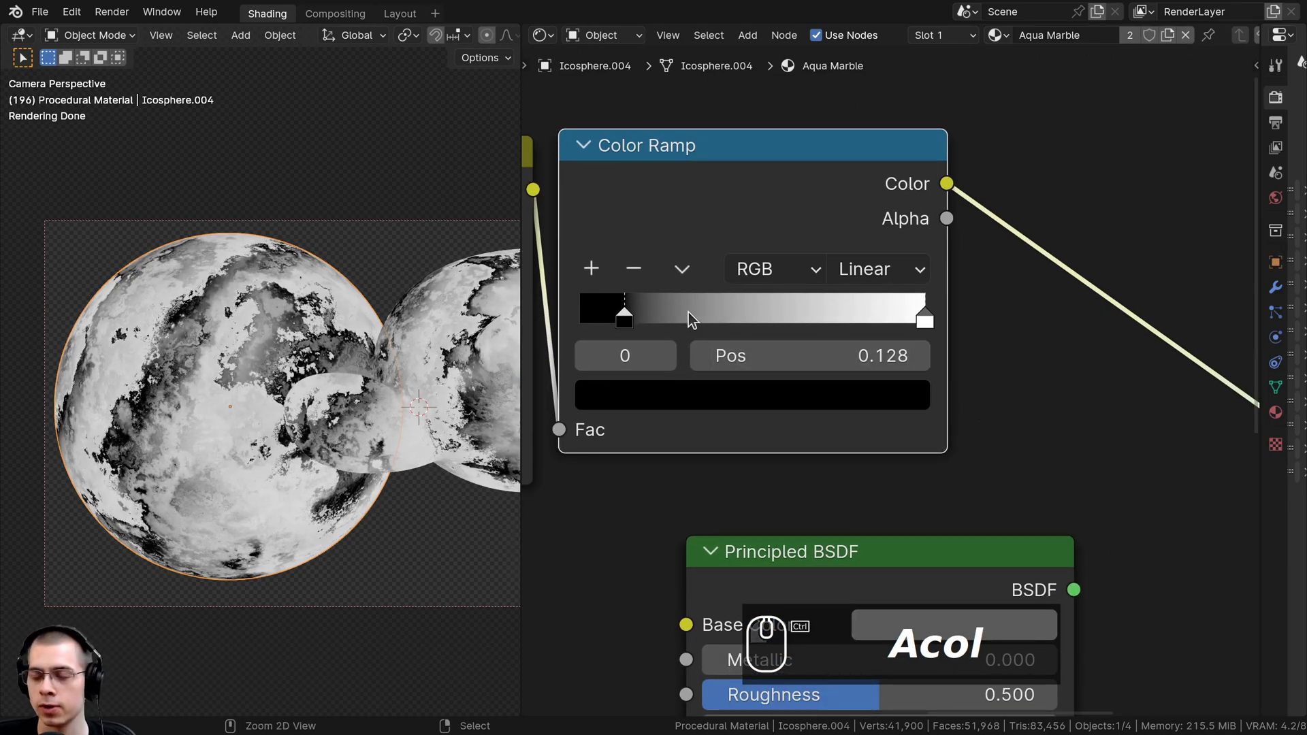
Add extra stops to the Color Ramp and set their grey colours, one reading 3E3E3E.
click(685, 309)
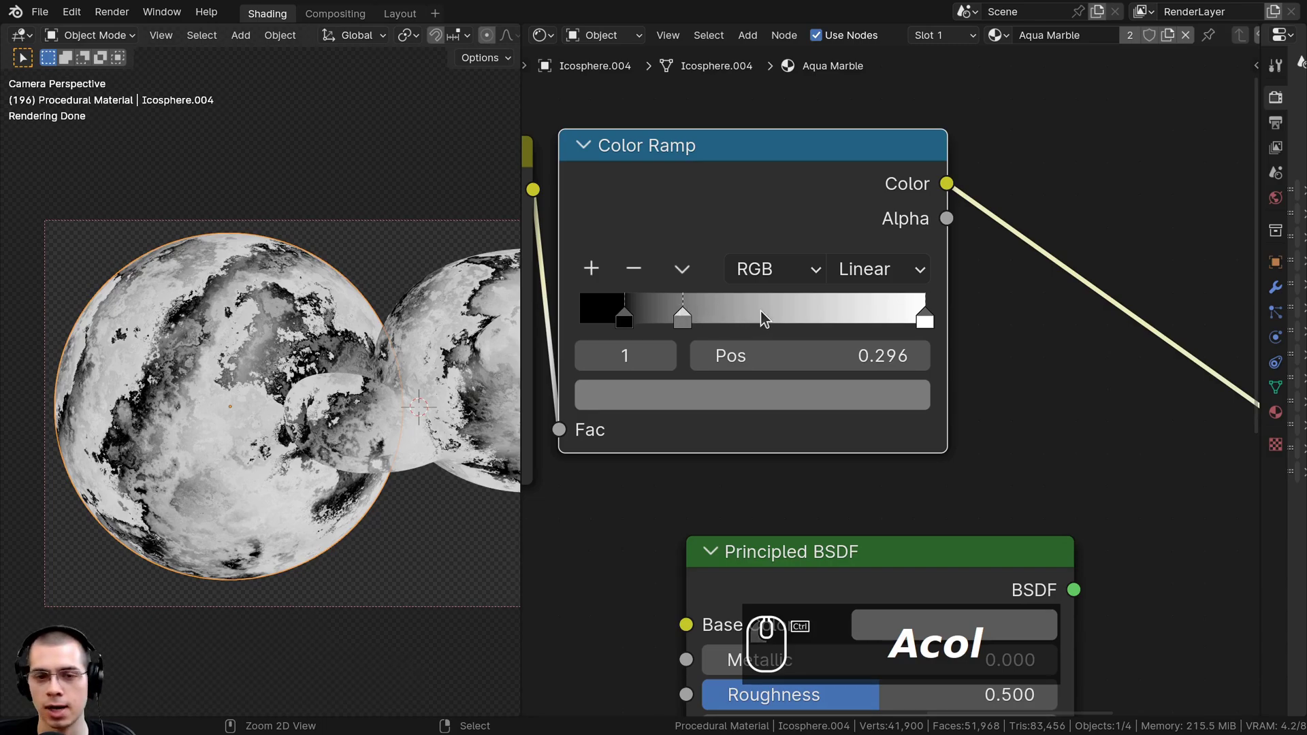
double_click(770, 313)
click(690, 317)
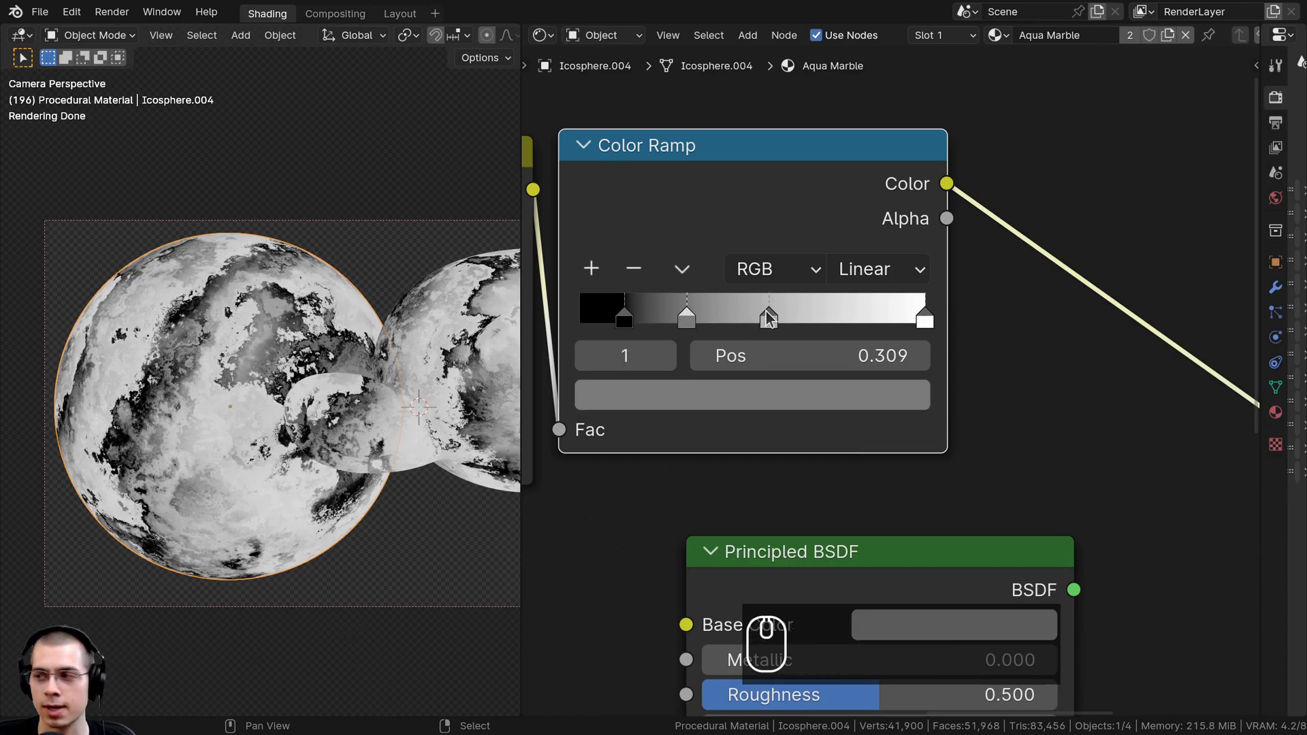
click(774, 319)
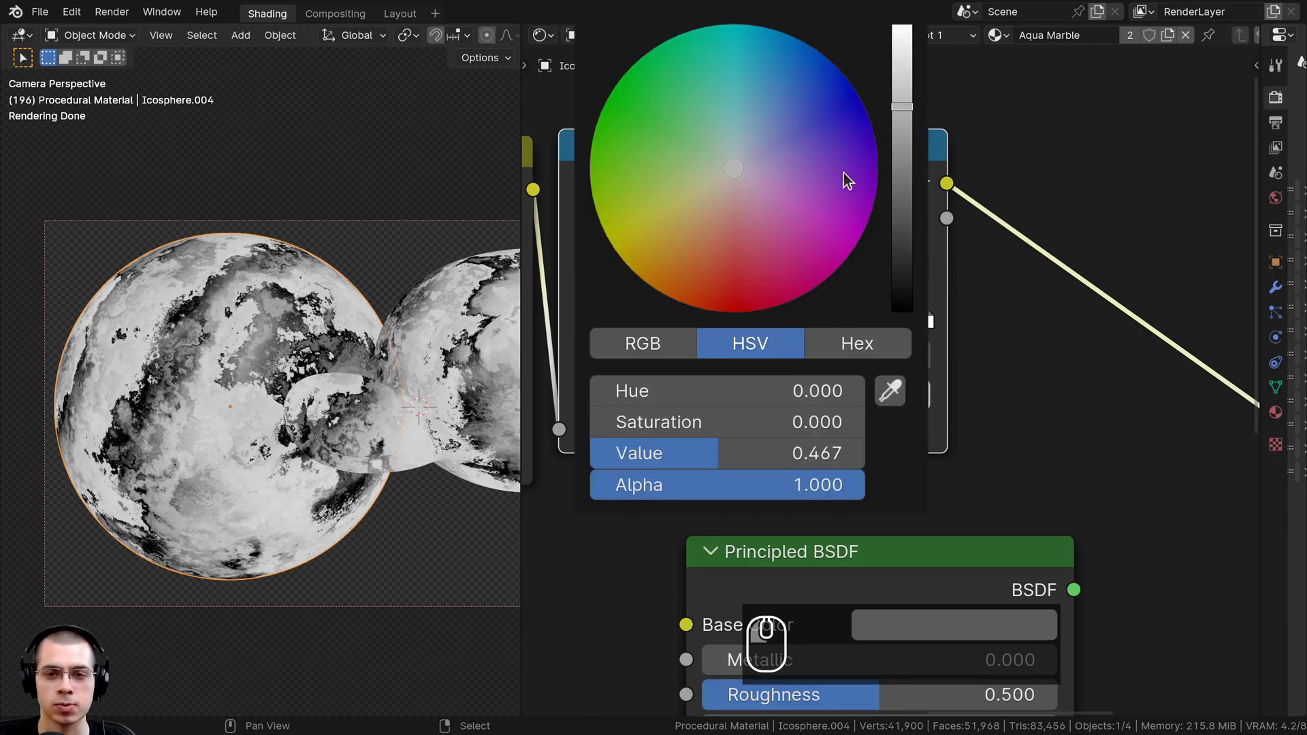
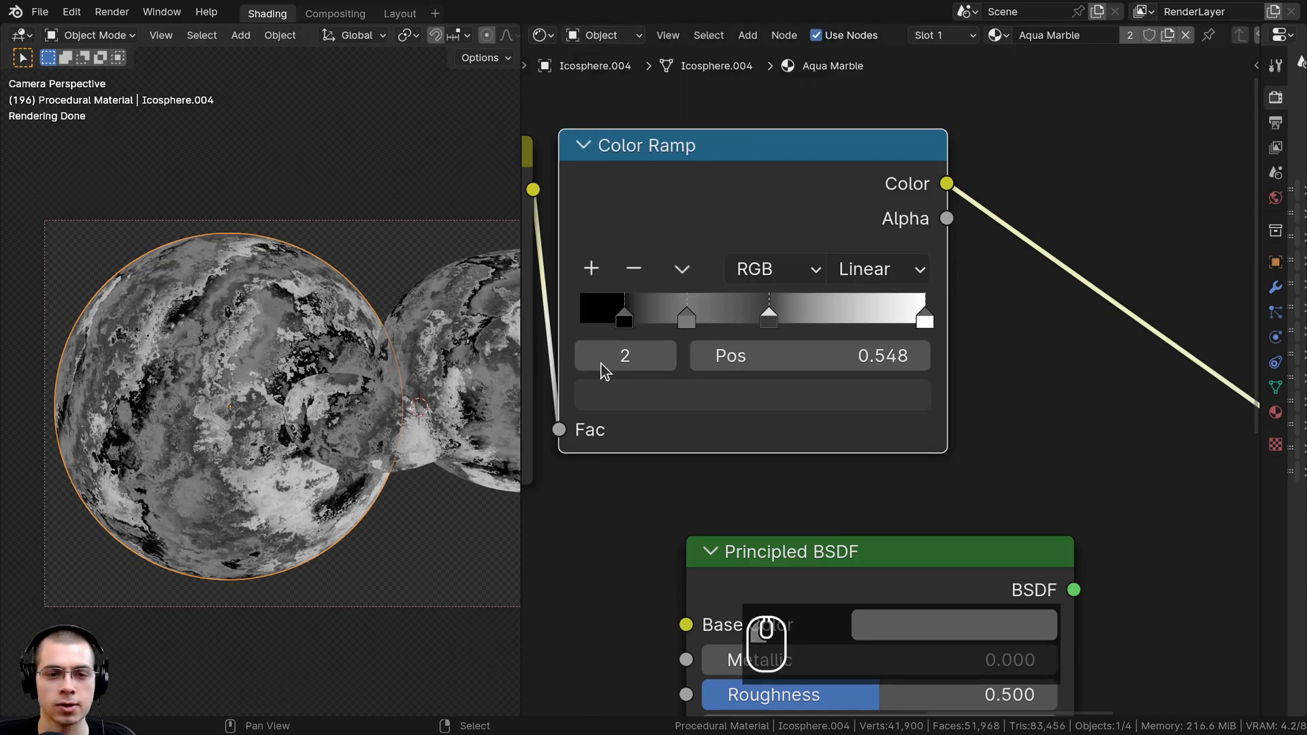
click(687, 324)
click(692, 391)
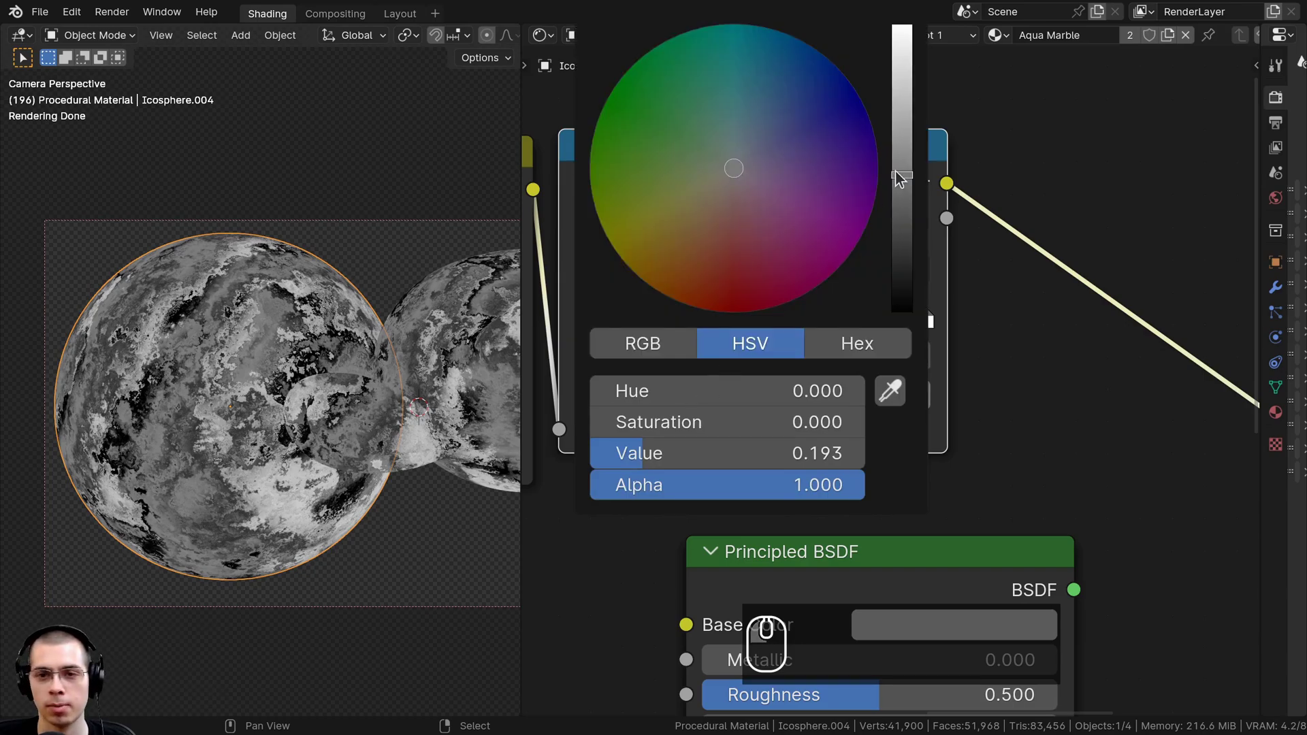
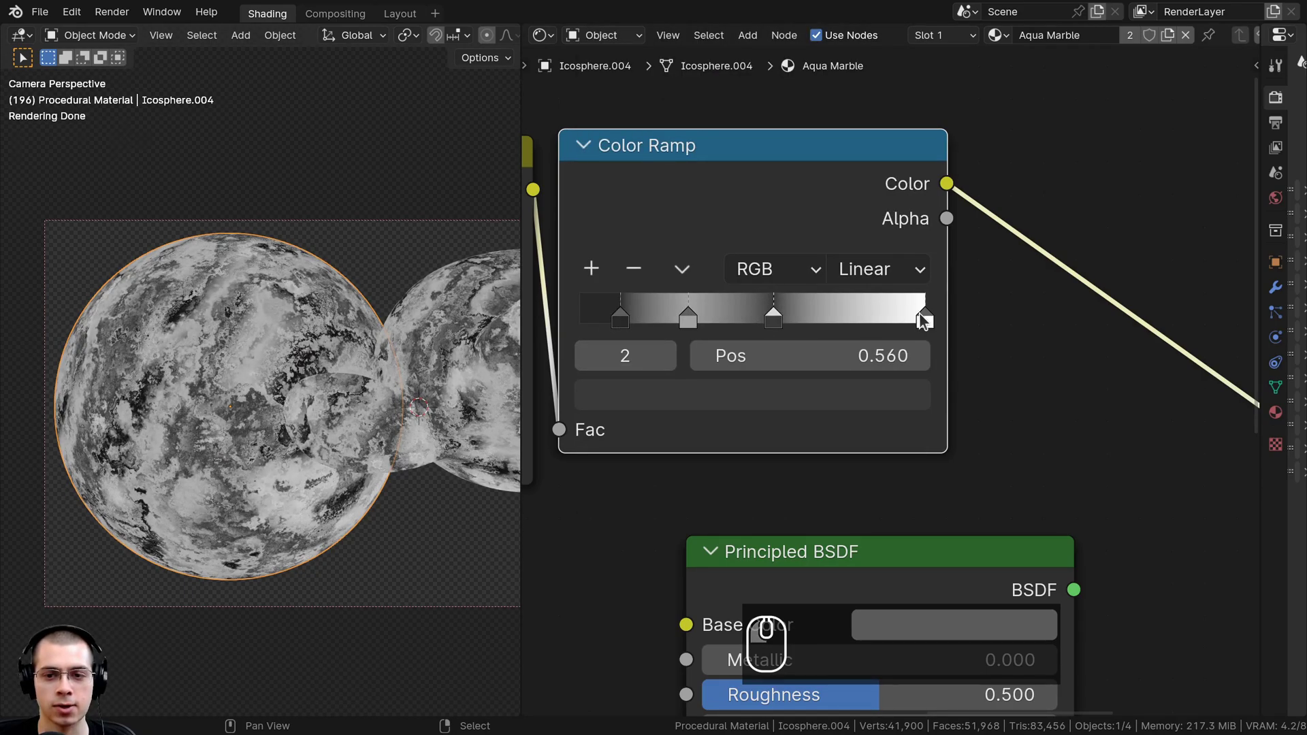
click(925, 321)
Slide the ramp stops along the gradient to darken and sharpen the marble contrast.
drag(706, 322, 683, 325)
drag(683, 324, 546, 287)
click(546, 288)
scroll(up, 3)
drag(263, 344, 133, 226)
scroll(up, 3)
drag(130, 329, 184, 316)
drag(271, 186, 713, 346)
scroll(down, 3)
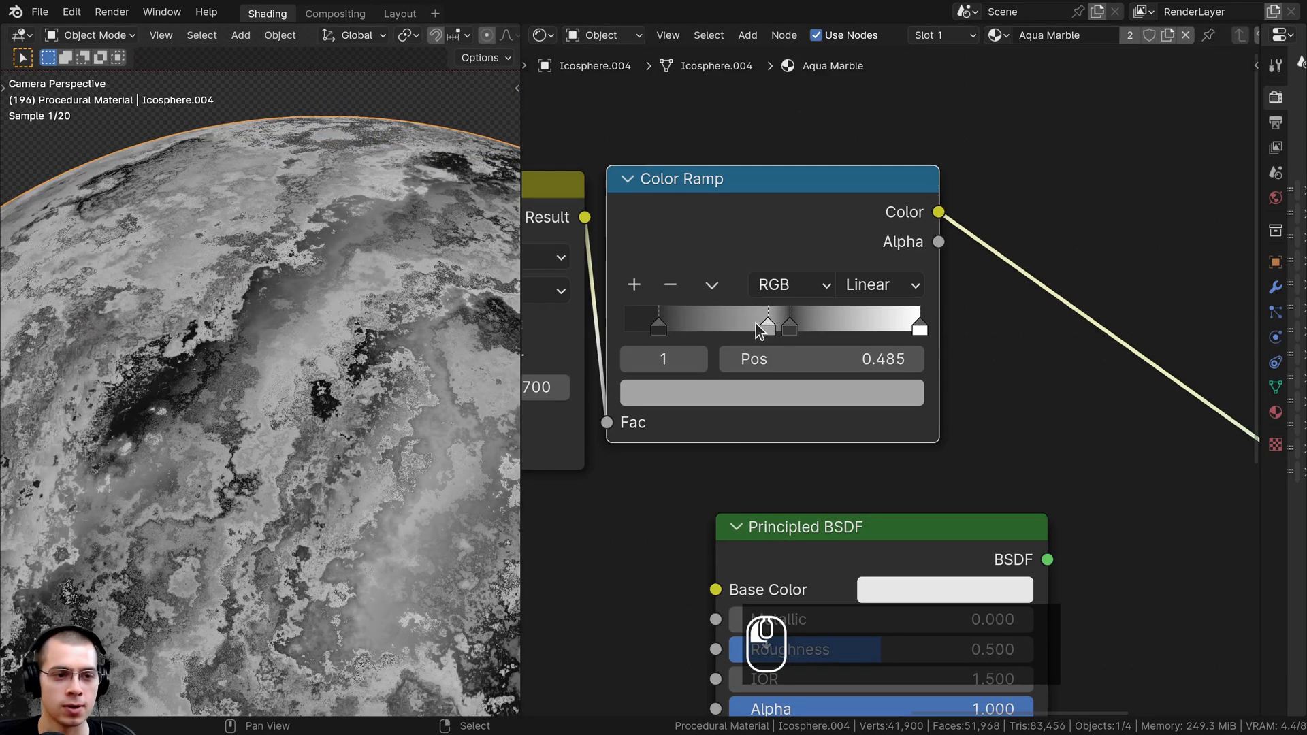
drag(801, 334, 874, 333)
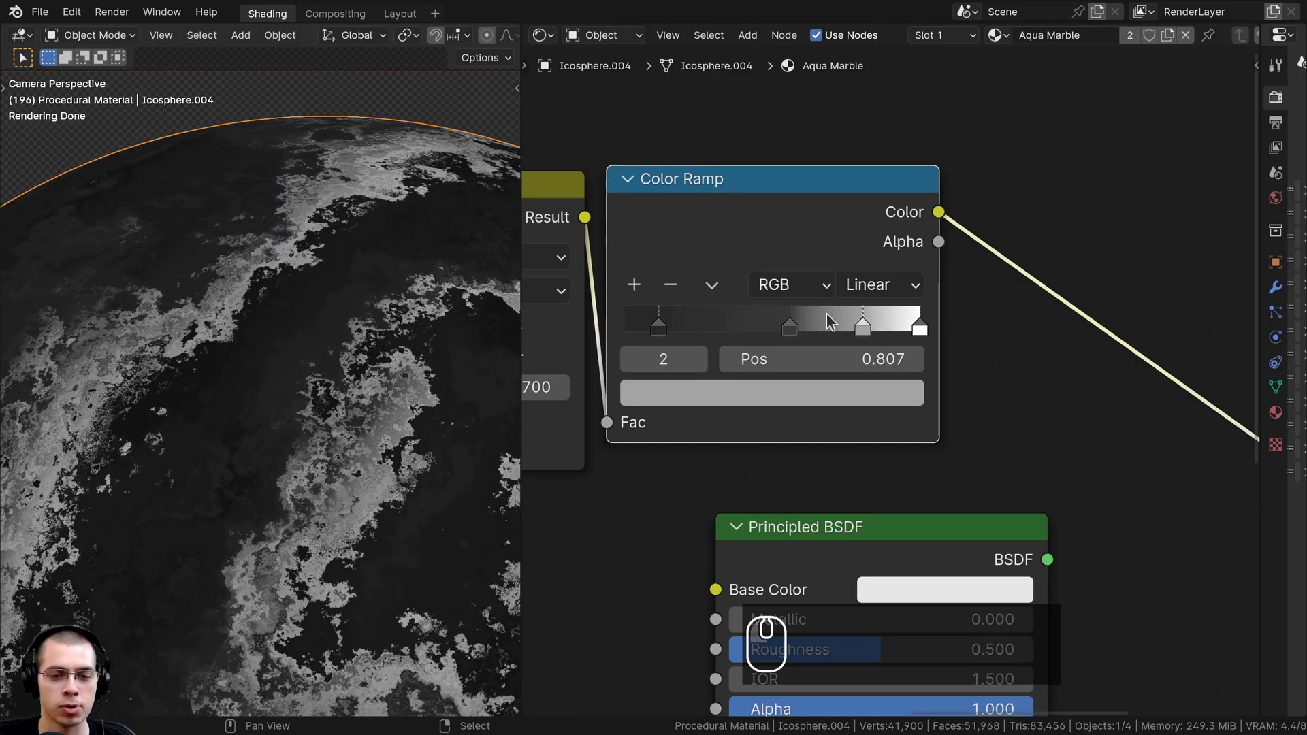
scroll(down, 3)
drag(122, 358, 847, 331)
drag(850, 321, 649, 317)
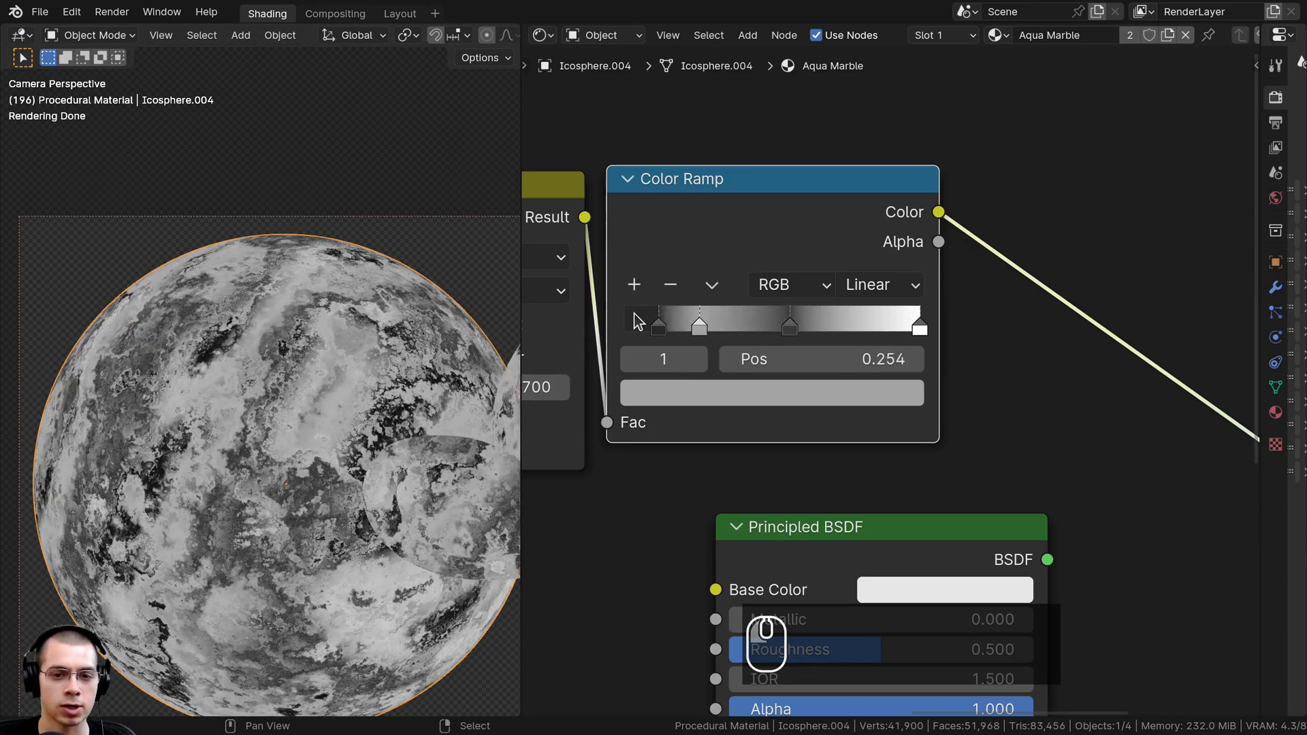
Fine-tune the remaining stop positions and paste a colour value onto a stop.
click(661, 330)
click(727, 326)
scroll(up, 3)
drag(266, 325, 378, 322)
scroll(up, 3)
drag(279, 346, 326, 280)
drag(265, 324, 287, 337)
drag(168, 382, 346, 343)
scroll(down, 3)
drag(275, 426, 286, 344)
scroll(down, 3)
key(ctrl+v)
Select the darkest ramp stop to review the final four-stop gradient.
middle_click(279, 313)
scroll(up, 3)
middle_click(830, 178)
middle_click(797, 170)
scroll(down, 3)
click(787, 146)
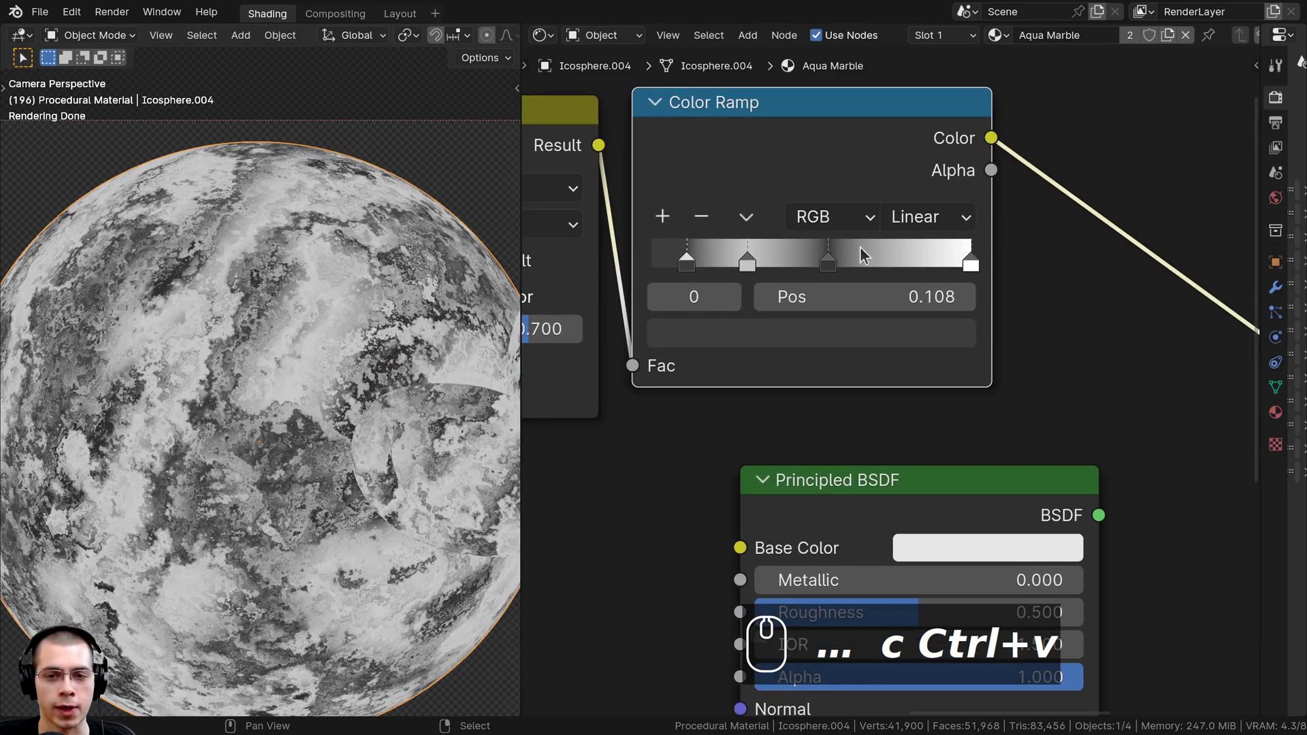
scroll(down, 3)
click(750, 127)
click(769, 171)
click(900, 389)
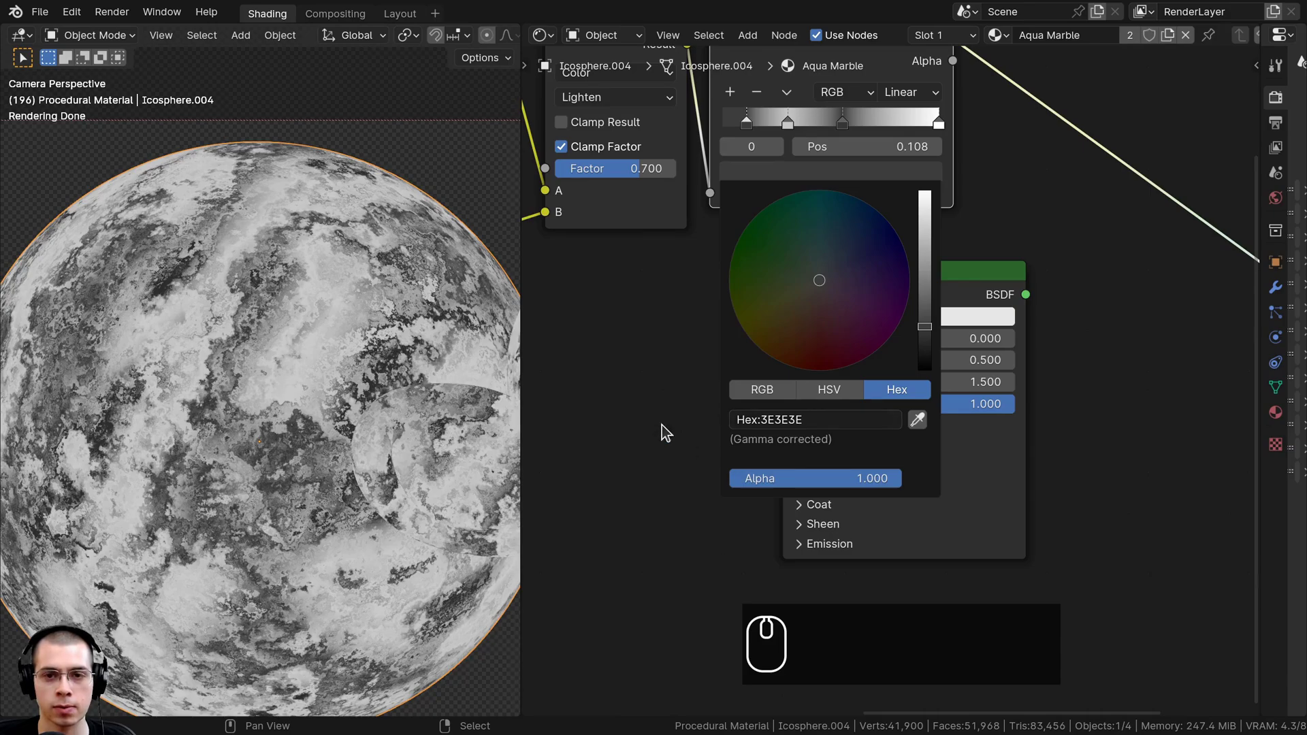
click(793, 125)
click(801, 176)
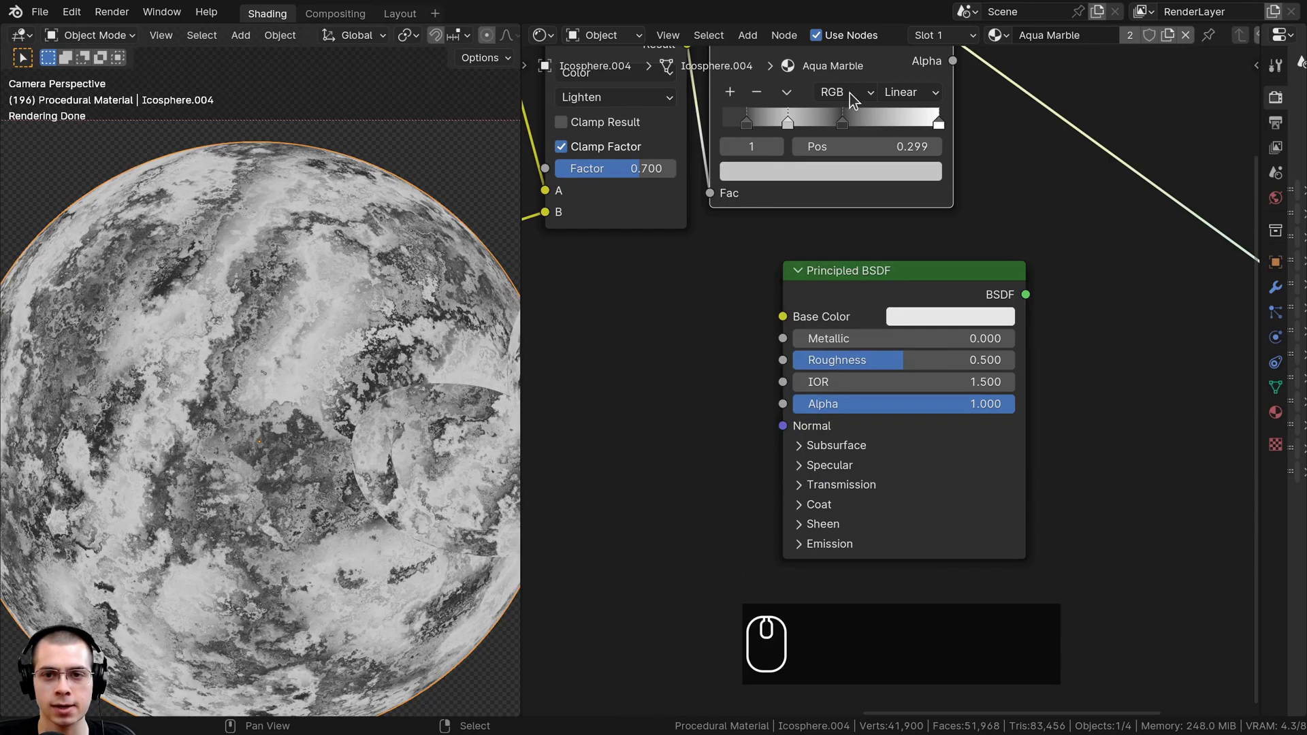
click(848, 124)
click(844, 171)
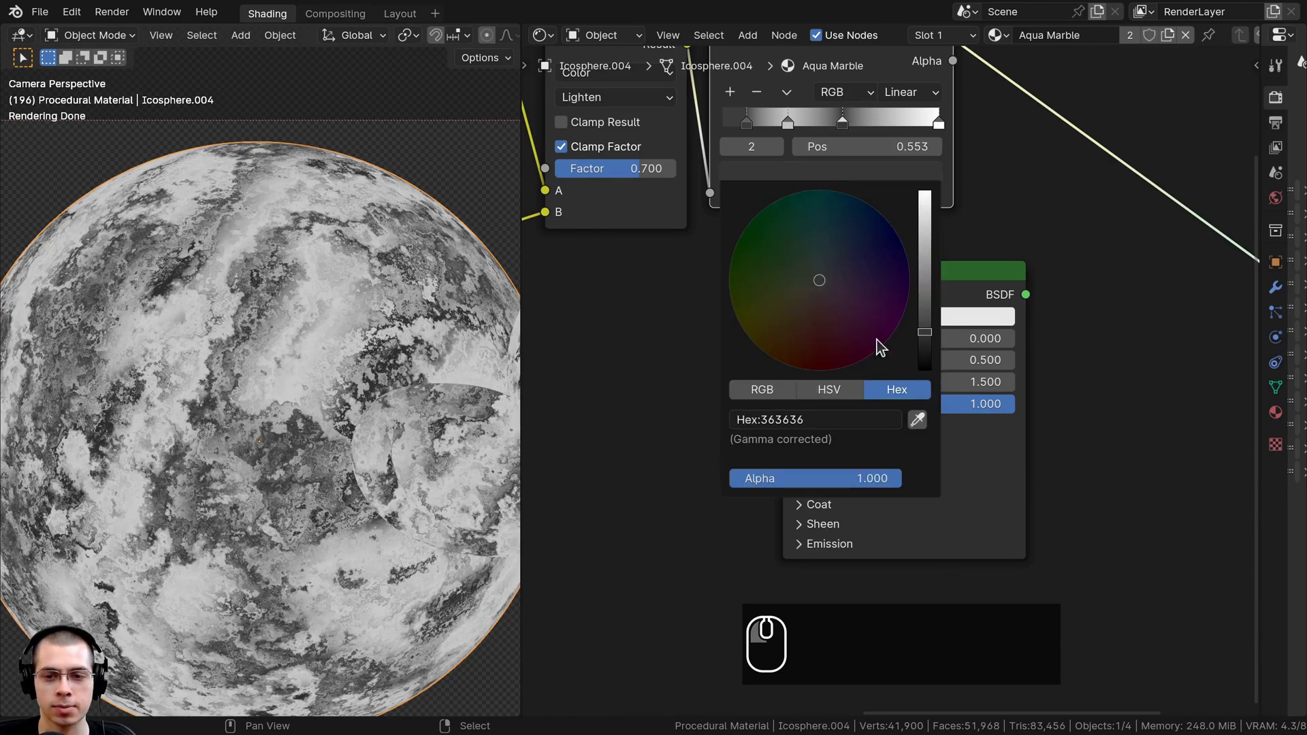
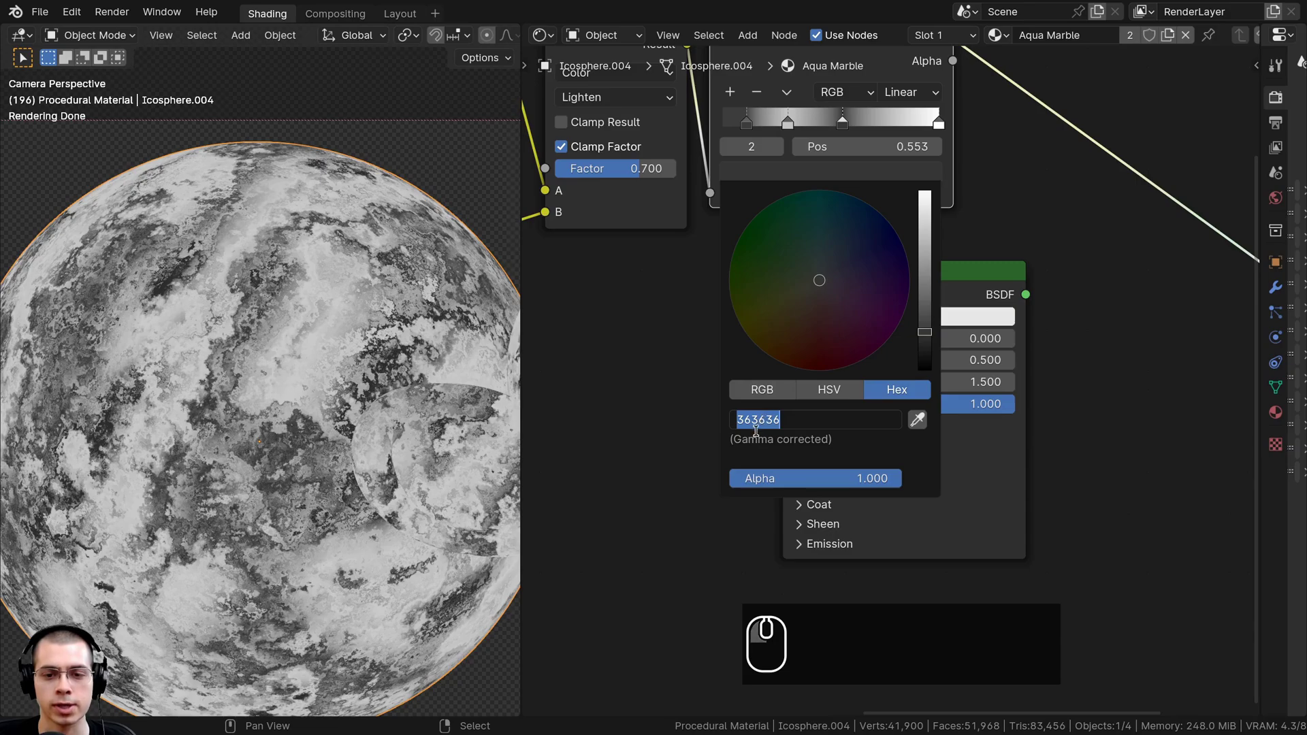
click(722, 446)
click(949, 128)
click(942, 127)
click(910, 186)
click(905, 389)
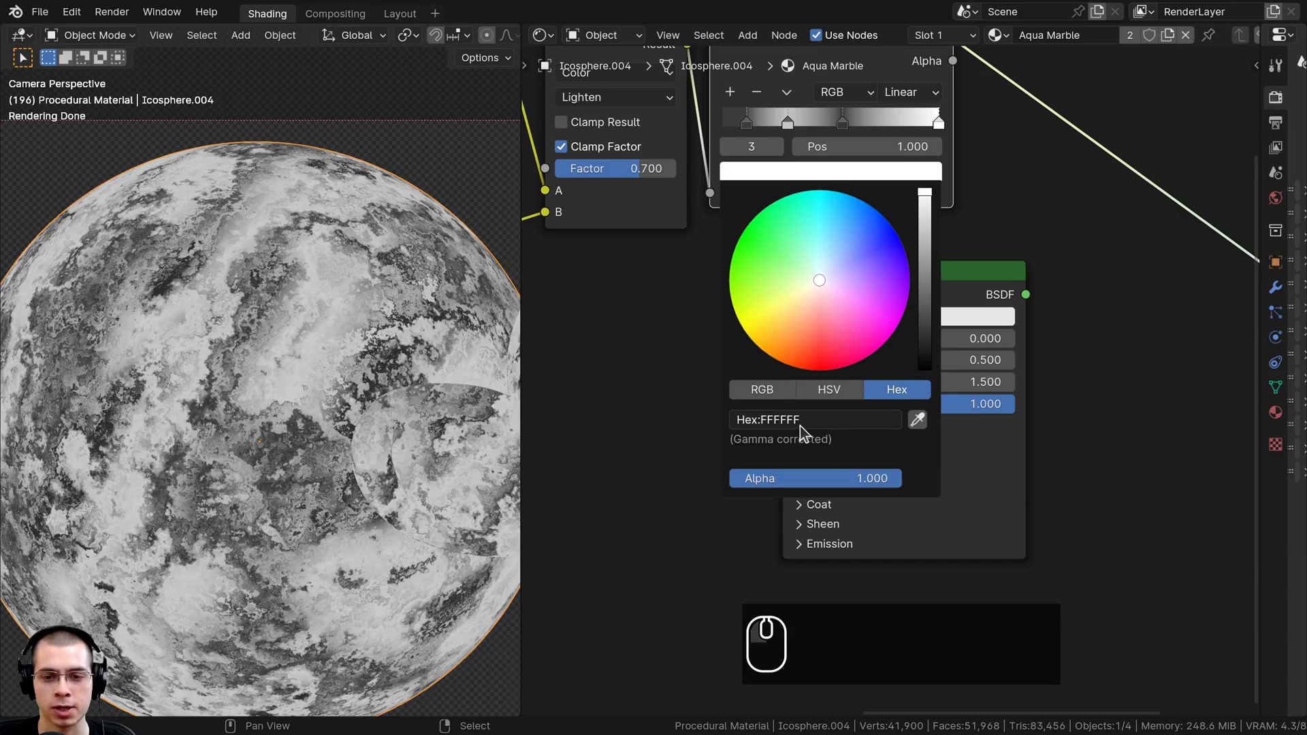
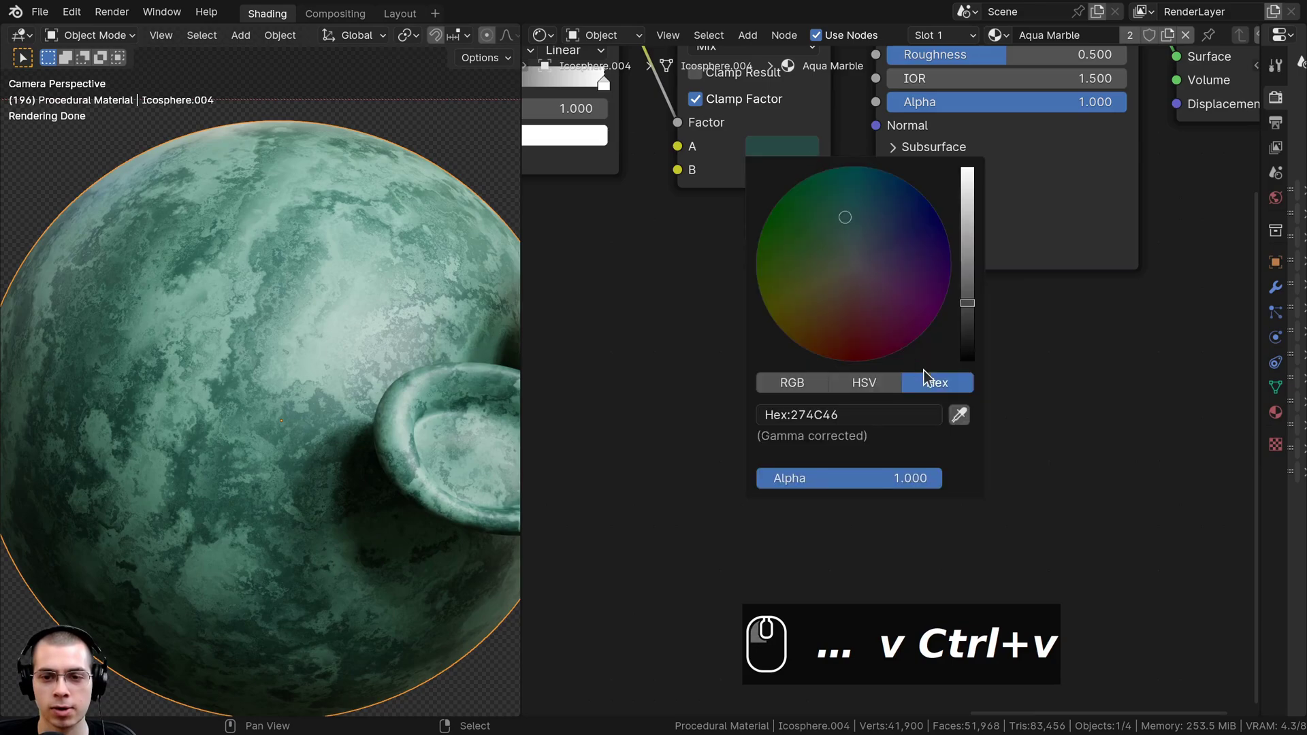
Wire the green Mix into Base Color and check the light green reads 8FBFAE.
drag(933, 390, 884, 413)
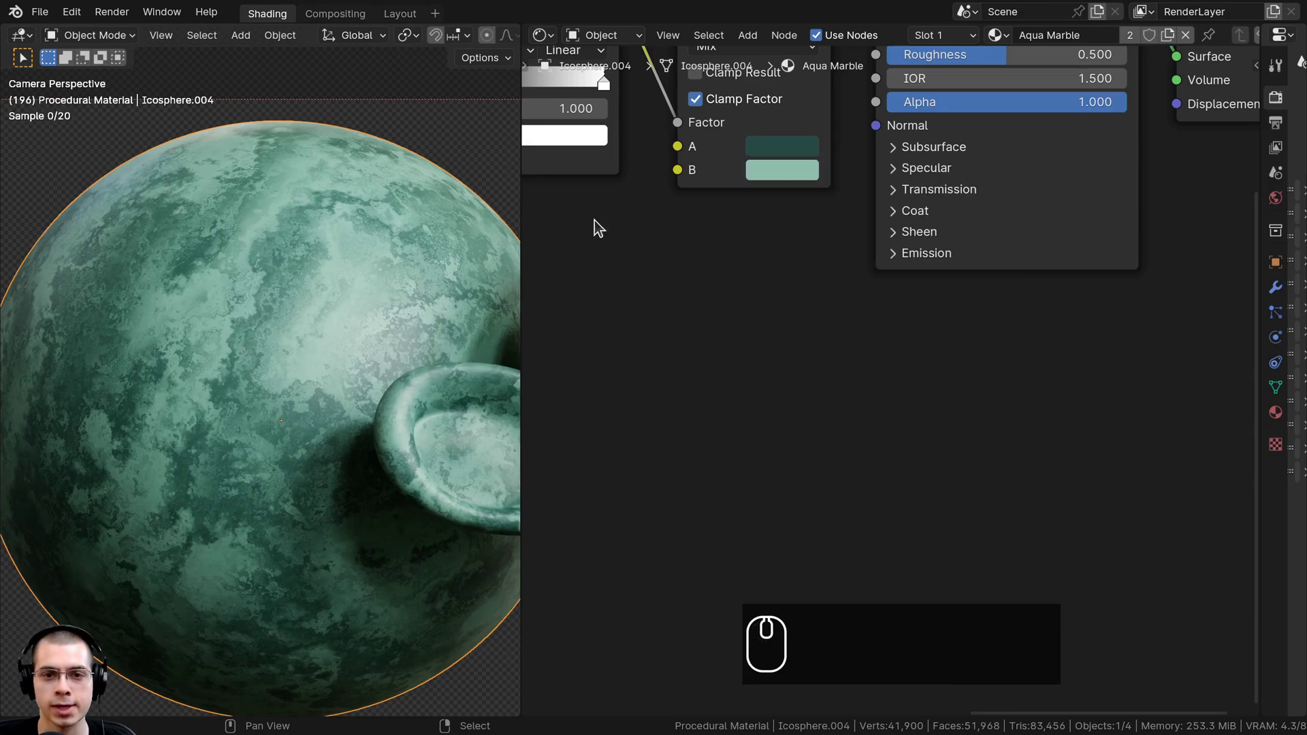
click(785, 175)
click(947, 403)
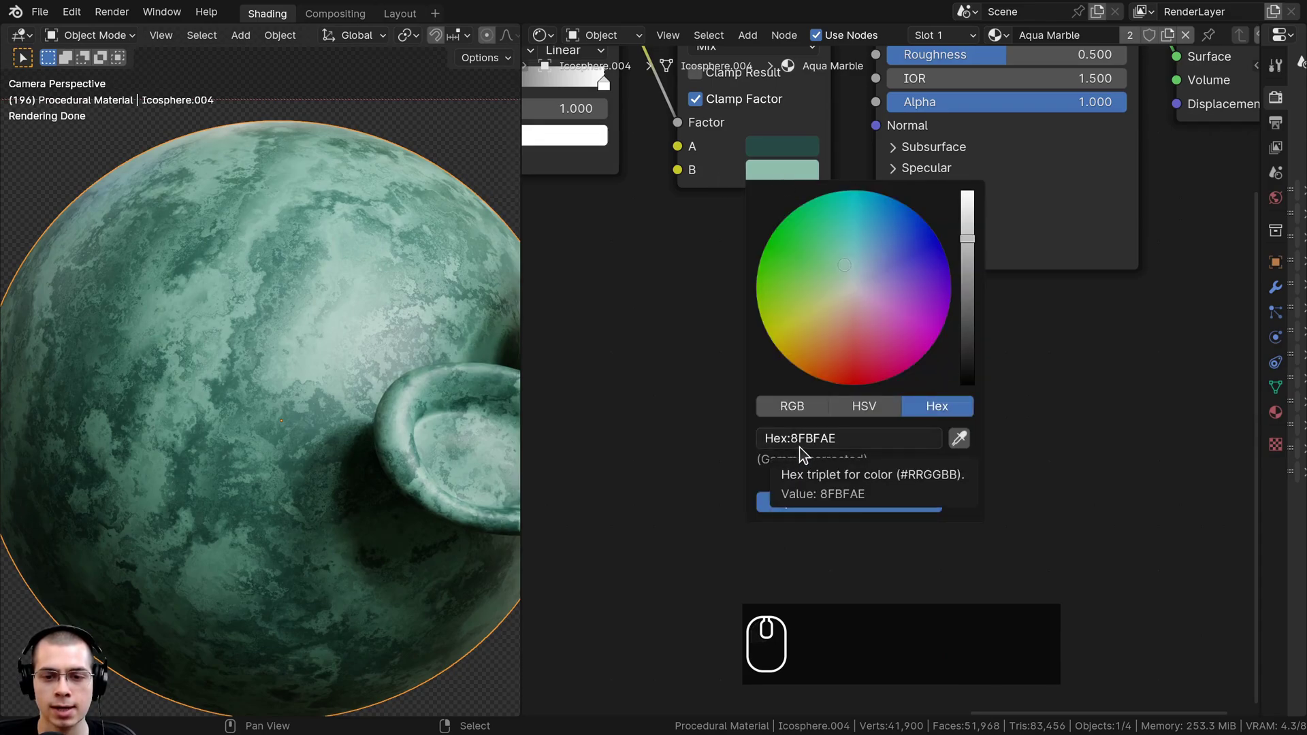
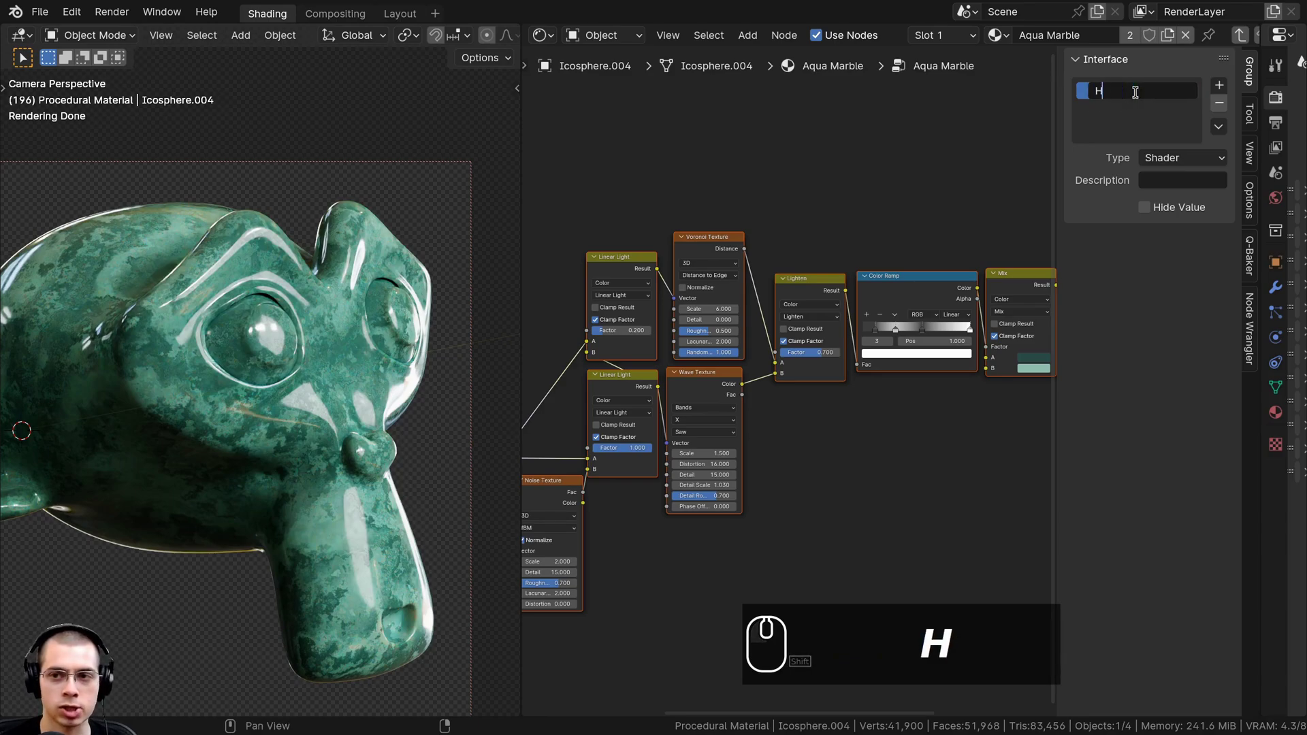
Rename the group output socket from BSDF to 'Shader'.
key(BackSpace)
text(shader)
key(Return)
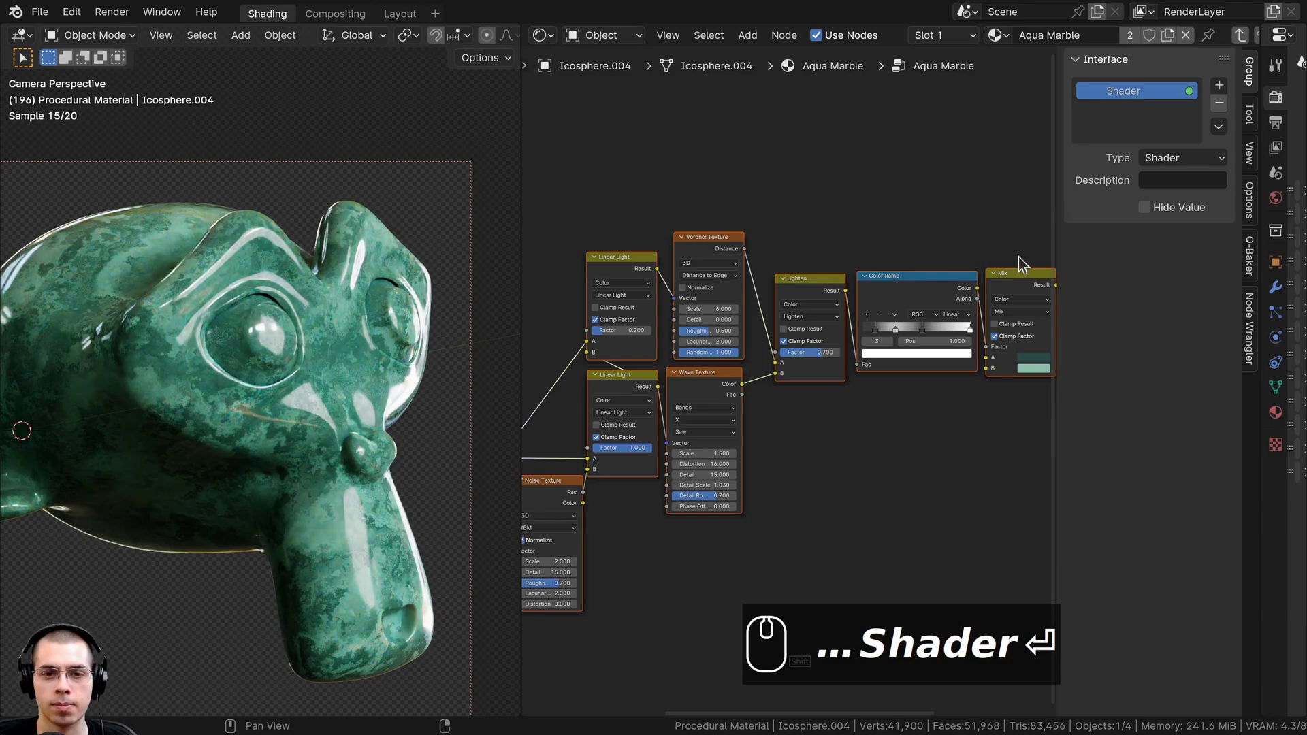
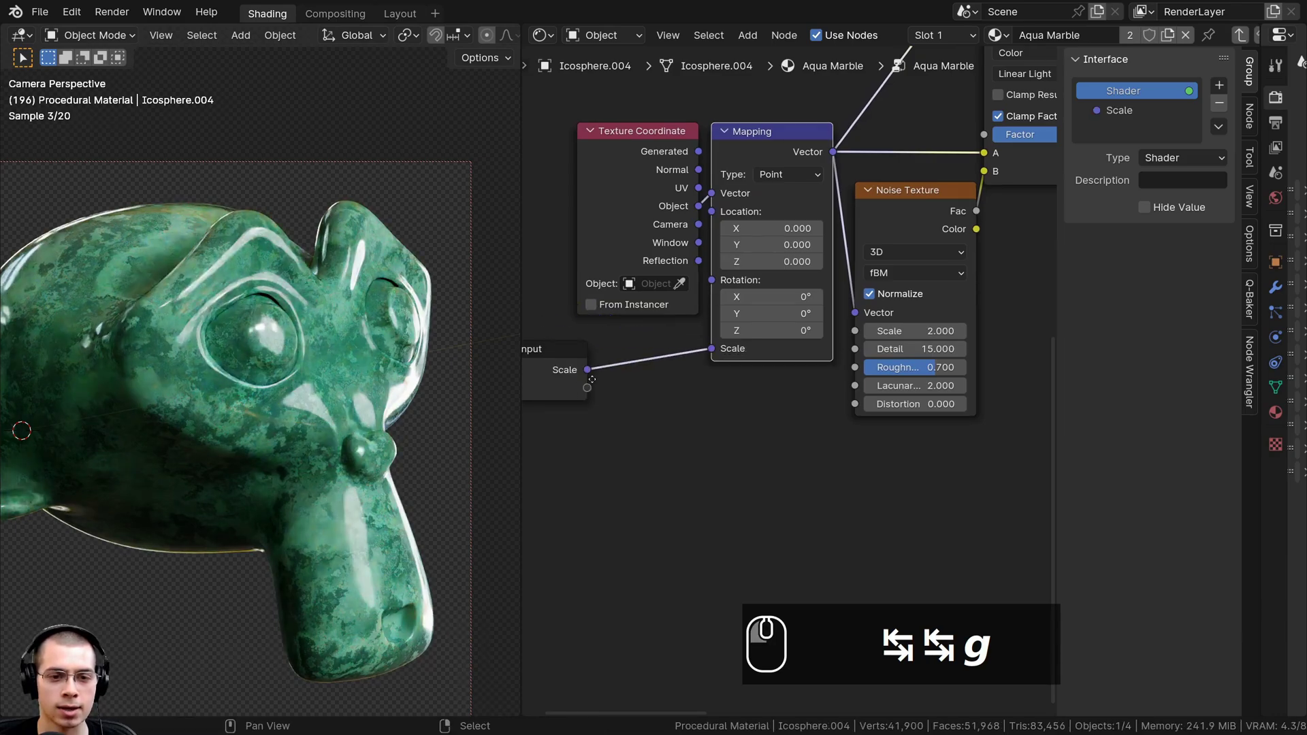
Connect Mapping Scale to the Group Input and switch the Scale socket type to Float.
click(591, 378)
middle_click(591, 378)
click(644, 359)
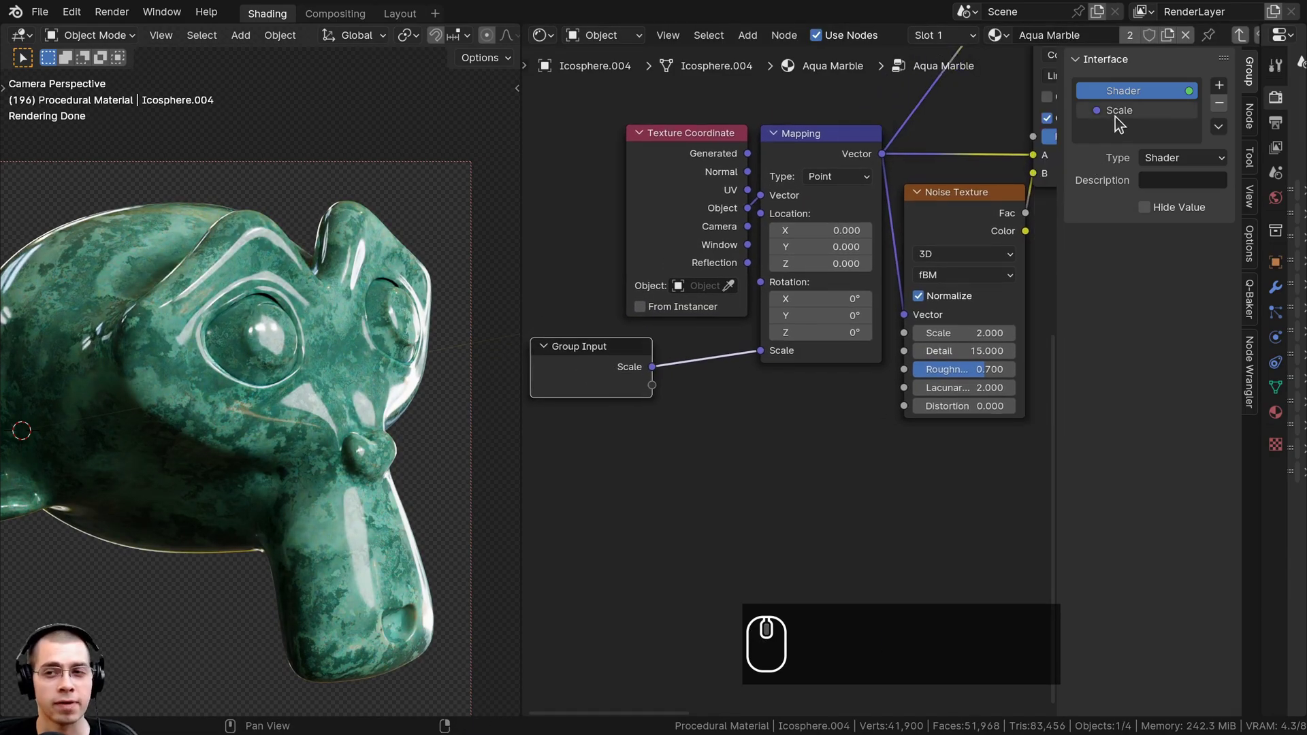
click(1129, 114)
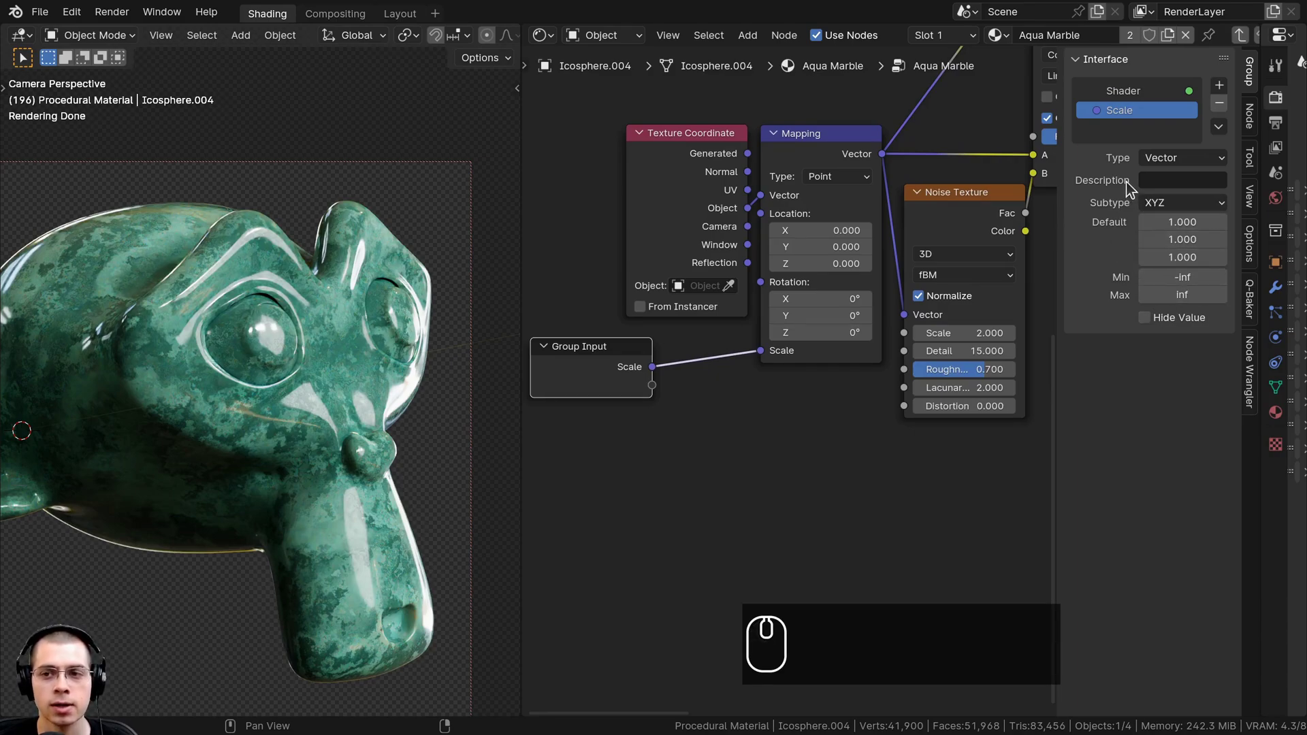
click(1153, 158)
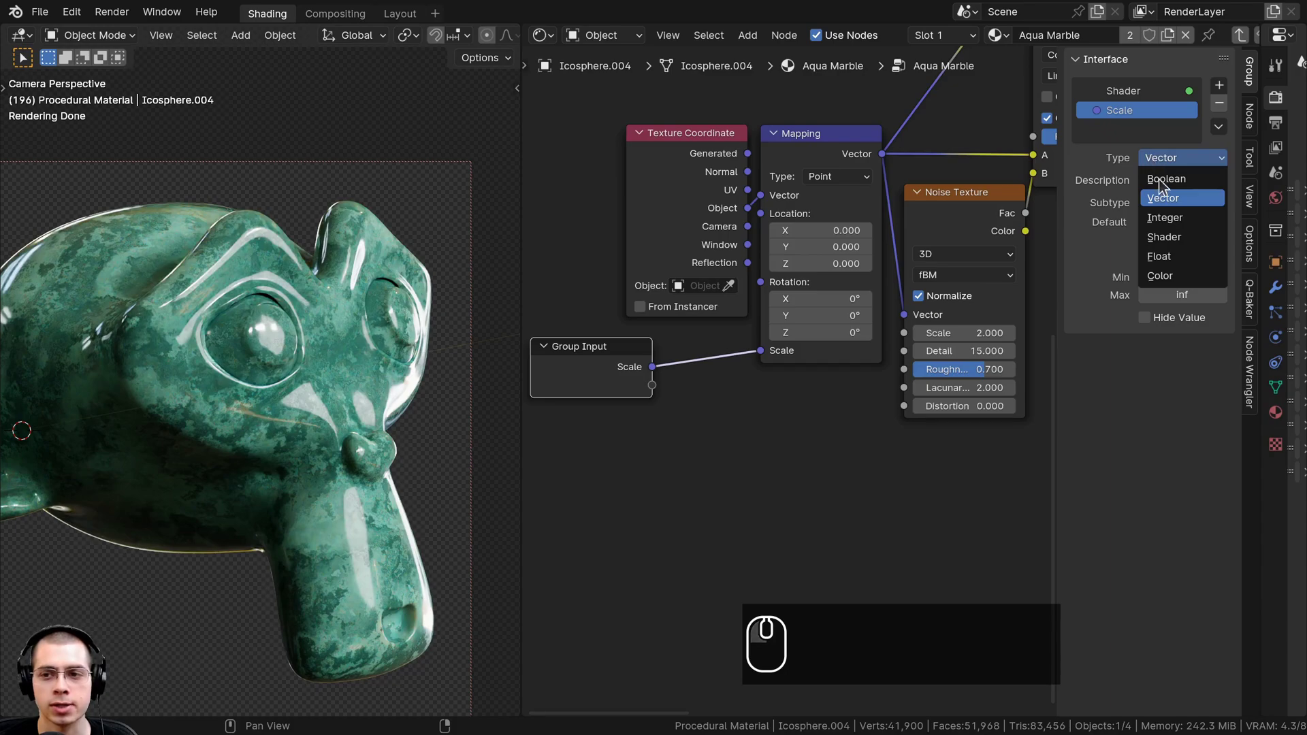
click(1178, 255)
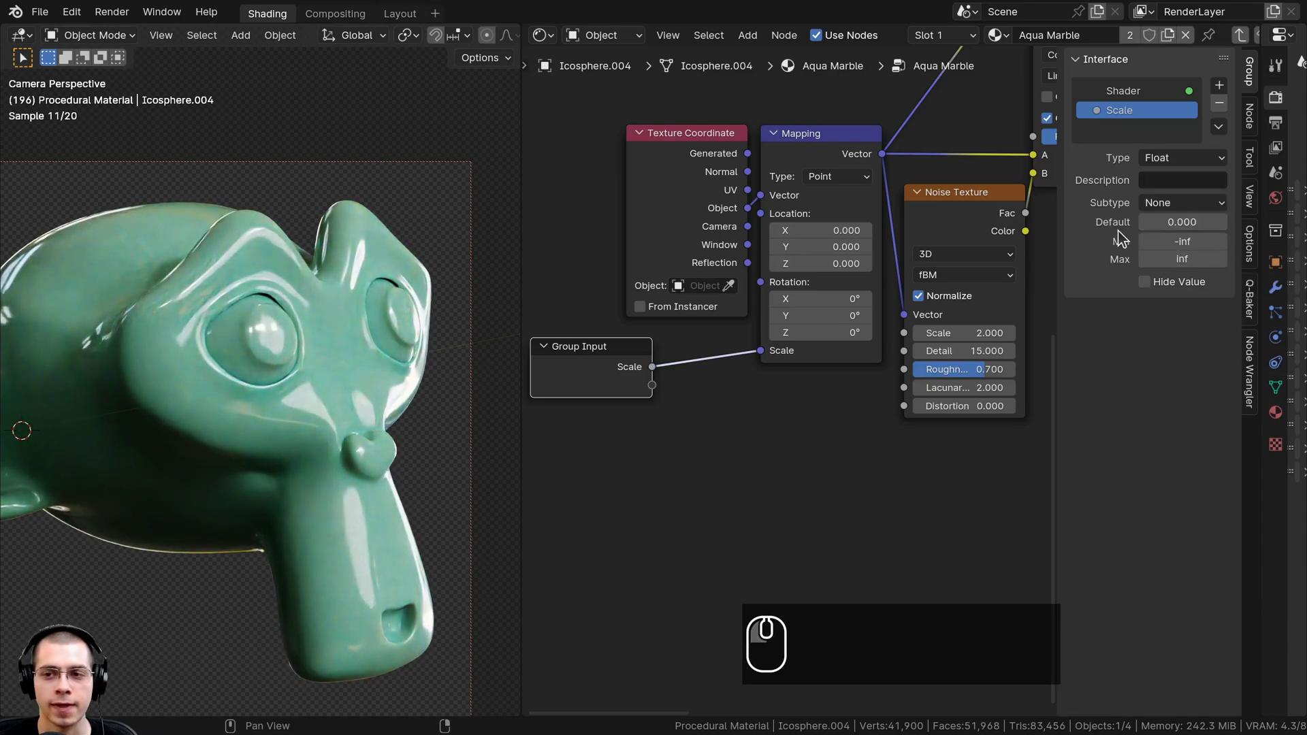
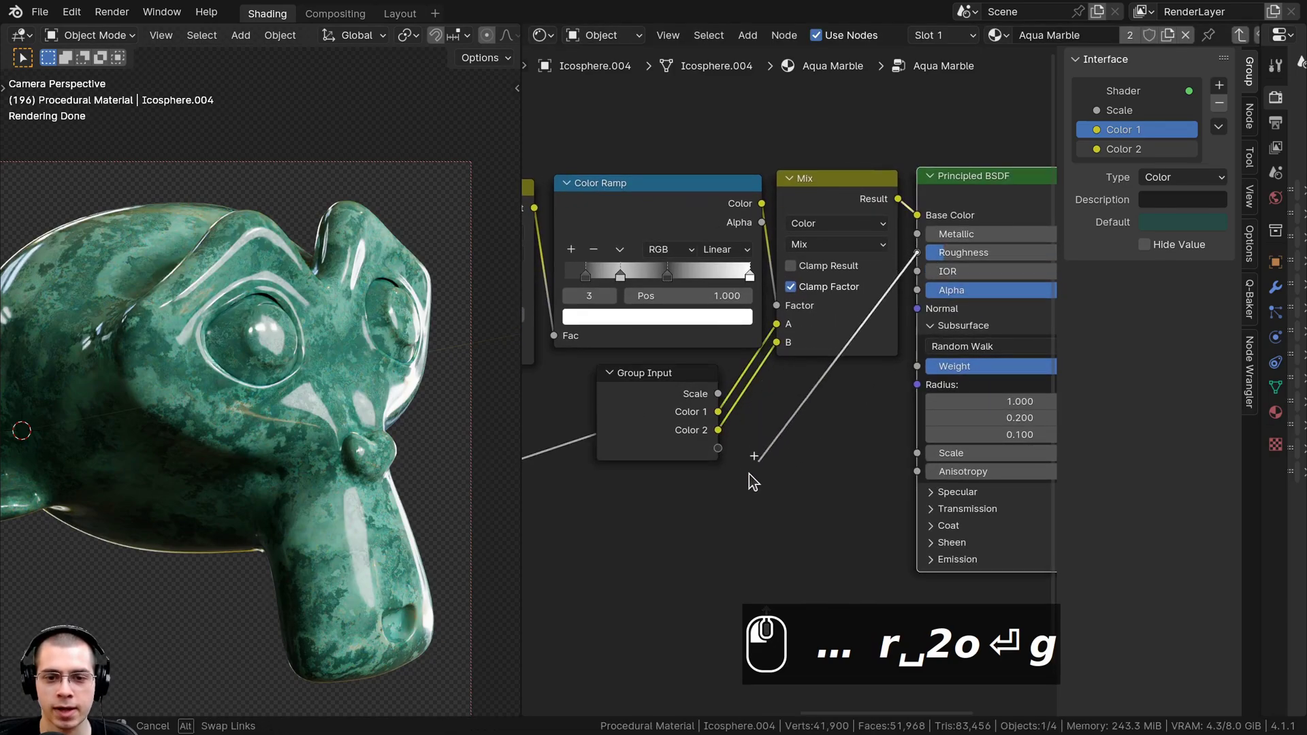
Expose Roughness and Subsurface Weight as new group inputs.
drag(699, 452, 666, 440)
drag(656, 434, 908, 331)
scroll(up, 3)
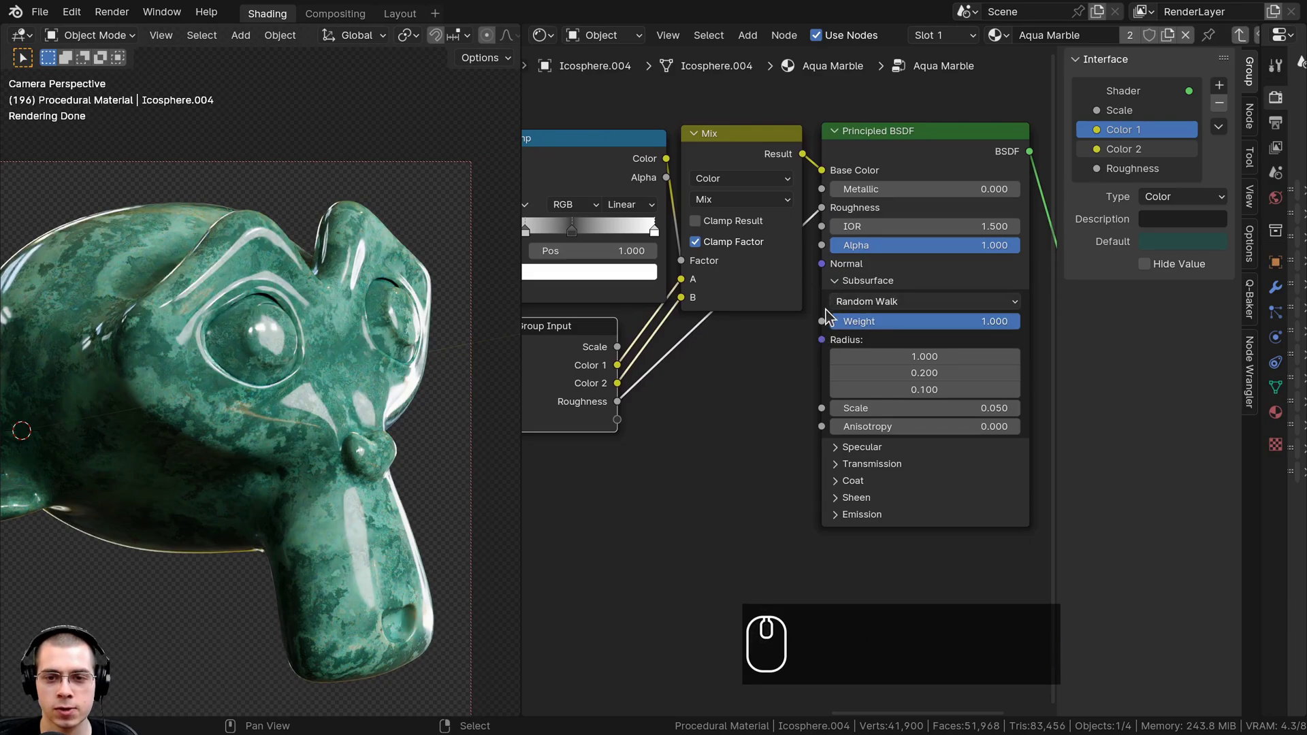
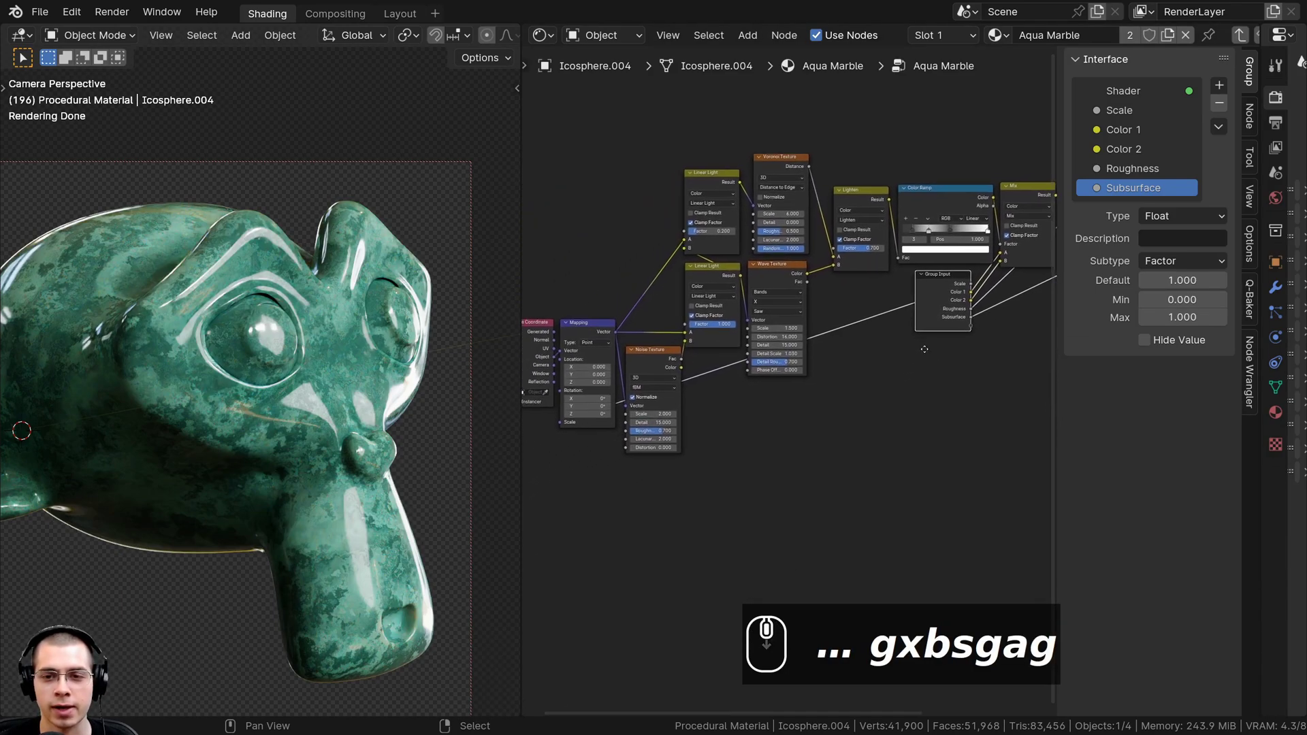
Move the Group Input node up beside the texture nodes.
drag(963, 323, 903, 339)
text(g)
scroll(up, 3)
text(g)
scroll(up, 3)
click(910, 253)
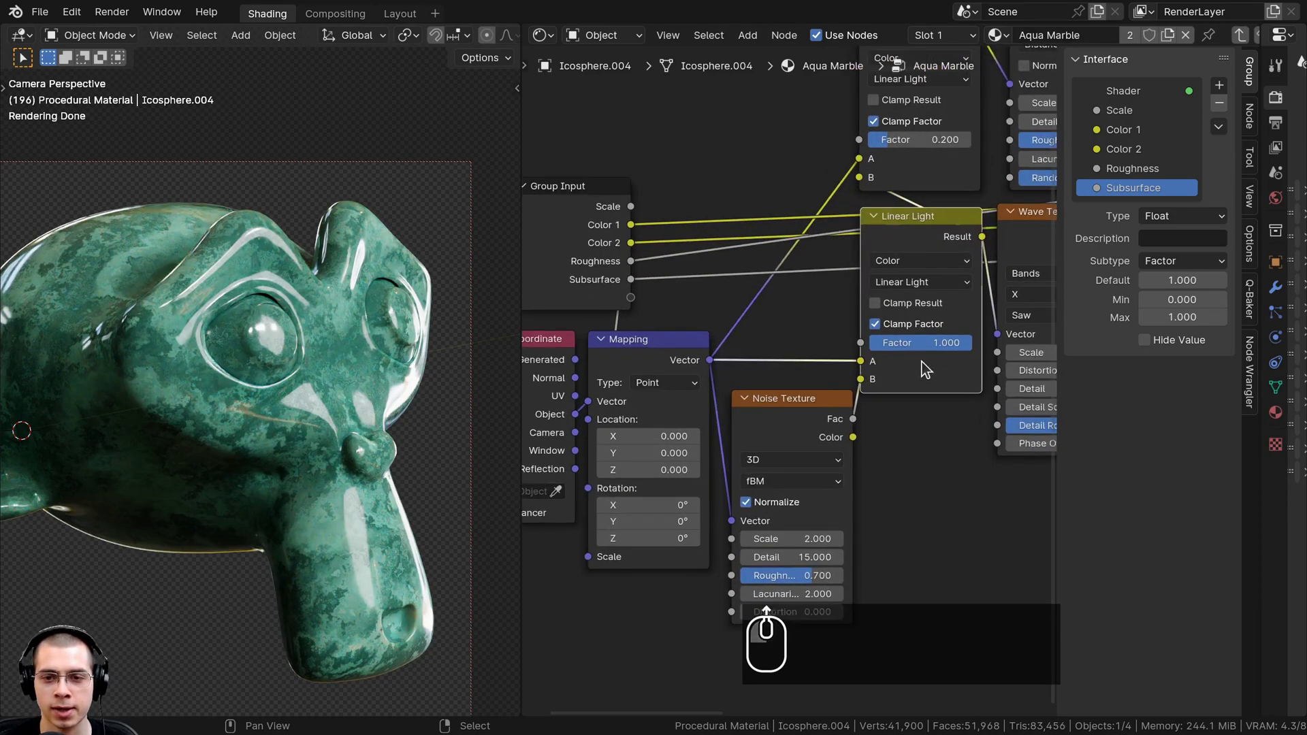
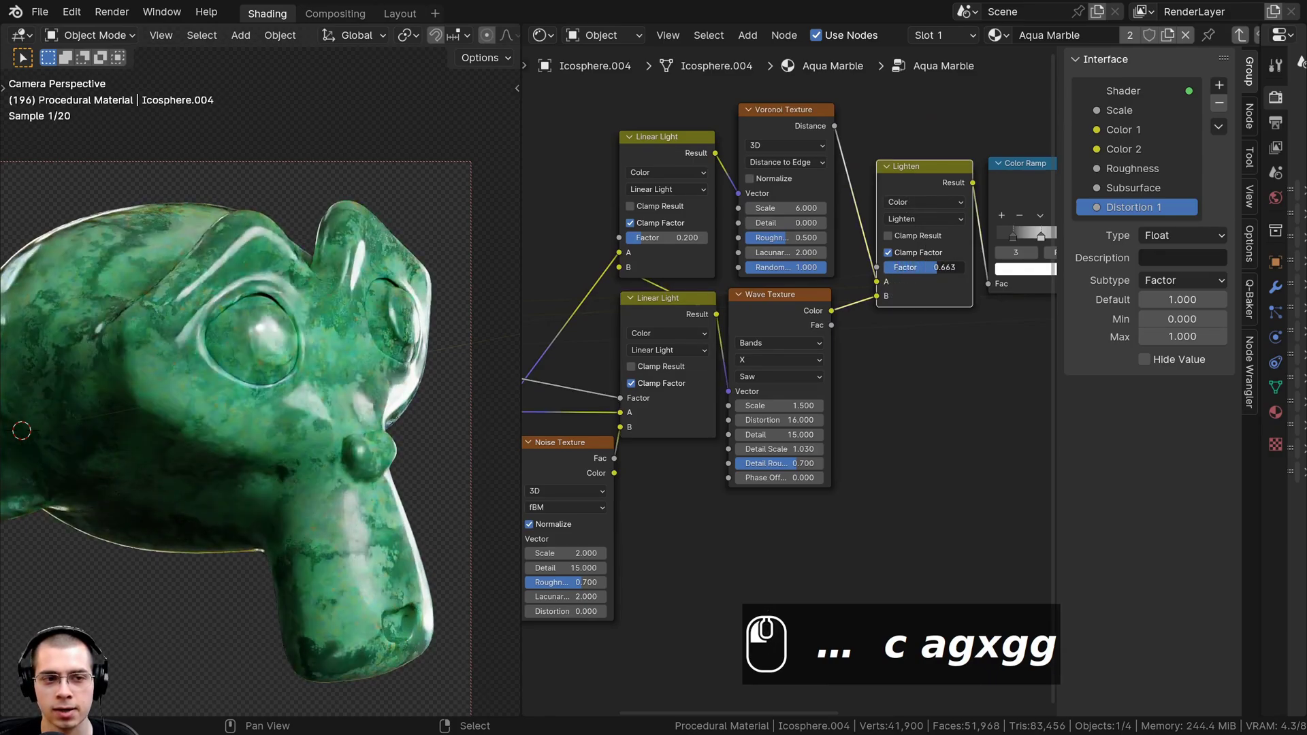
Expose a texture Distortion value as a group input and rename it to the next Distortion number.
scroll(down, 3)
drag(859, 313, 634, 328)
scroll(down, 3)
click(1151, 226)
double_click(1155, 224)
key(ctrl+v)
key(BackSpace)
key(Return)
scroll(up, 3)
text(agxbgg)
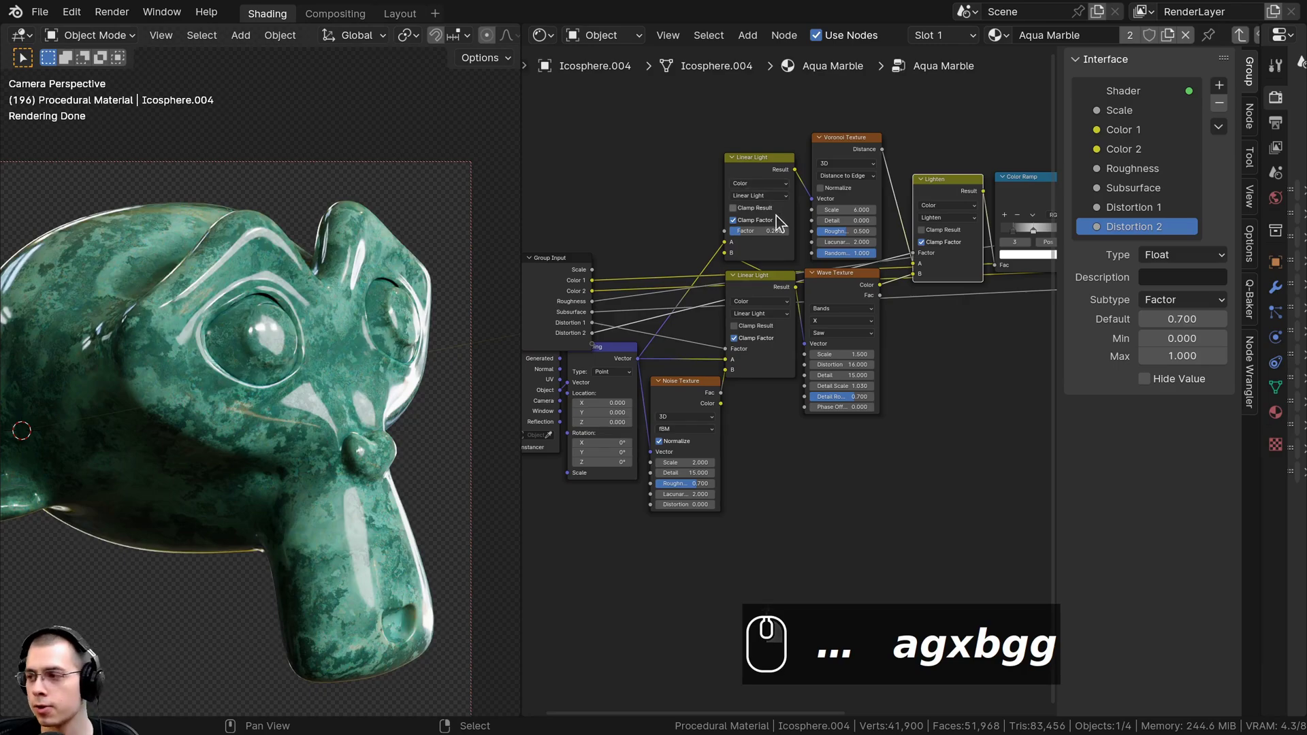
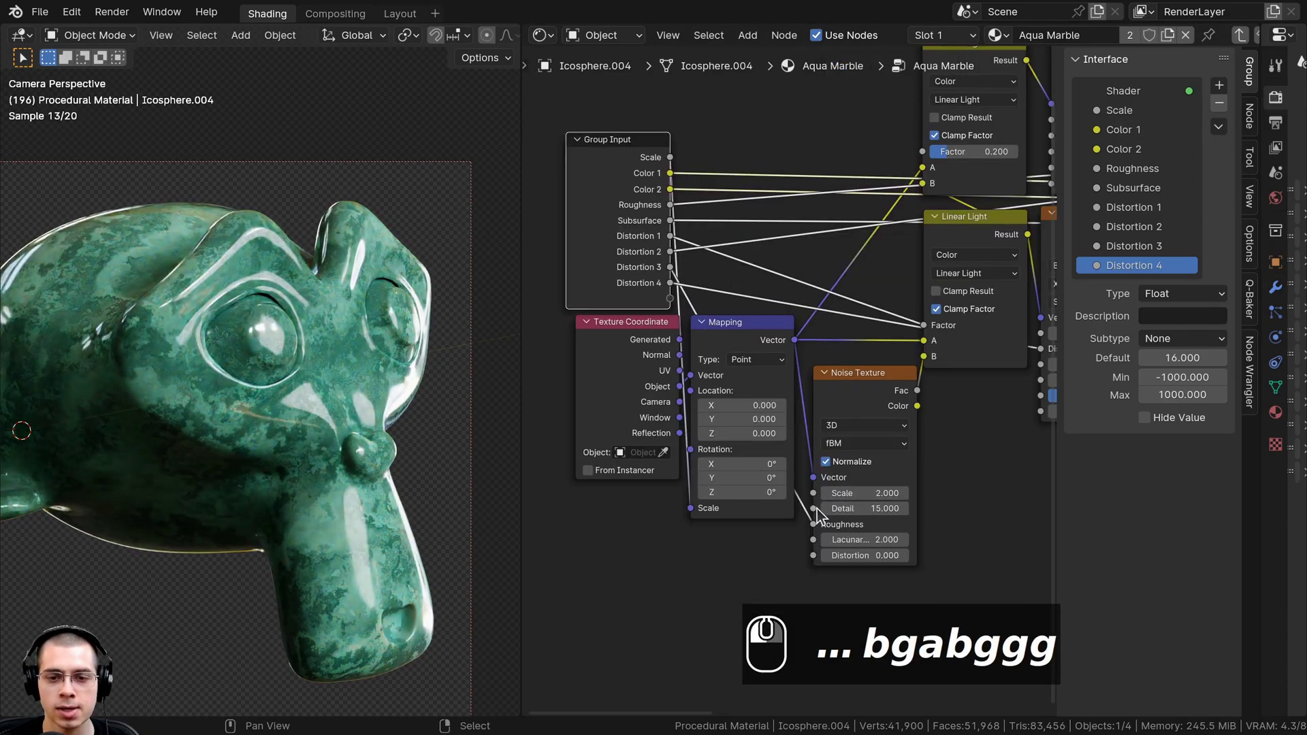
Expose two Detail inputs linked to the noise and wave textures' Detail settings.
click(614, 289)
click(602, 281)
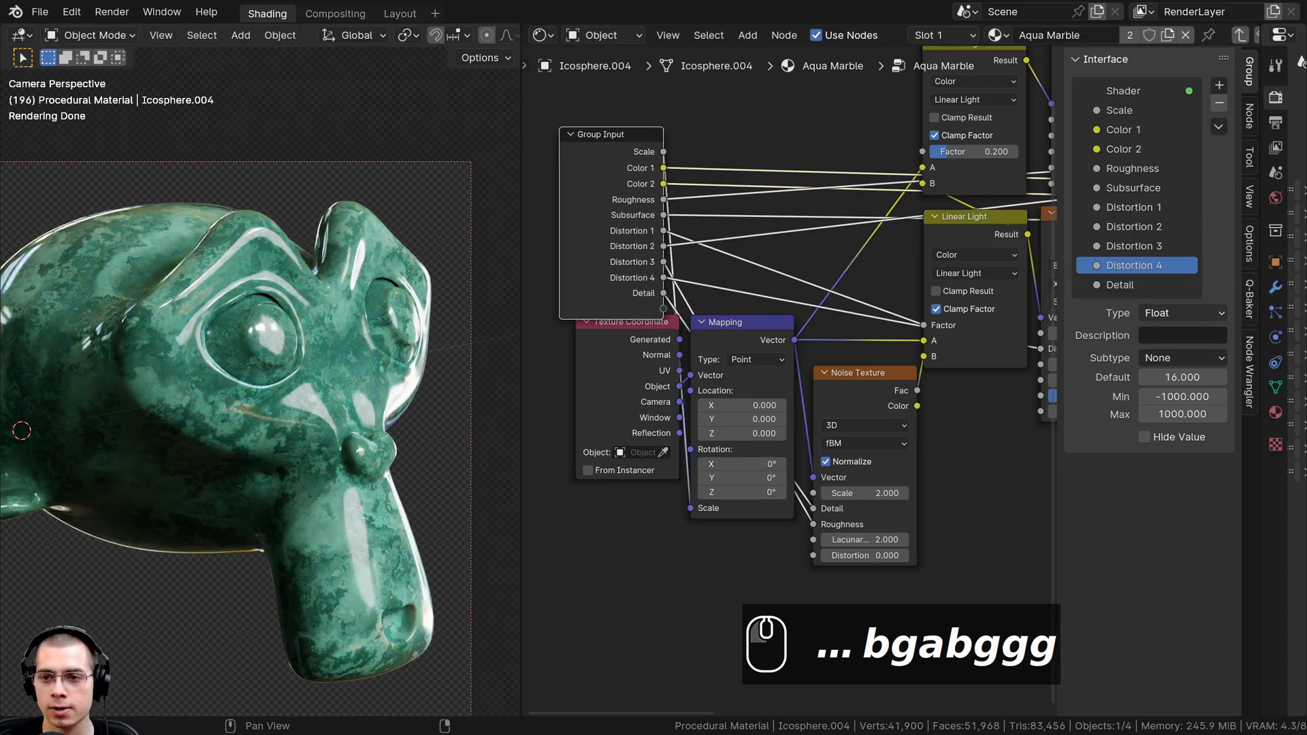
scroll(down, 3)
middle_click(985, 251)
drag(990, 291, 930, 381)
drag(928, 380, 603, 330)
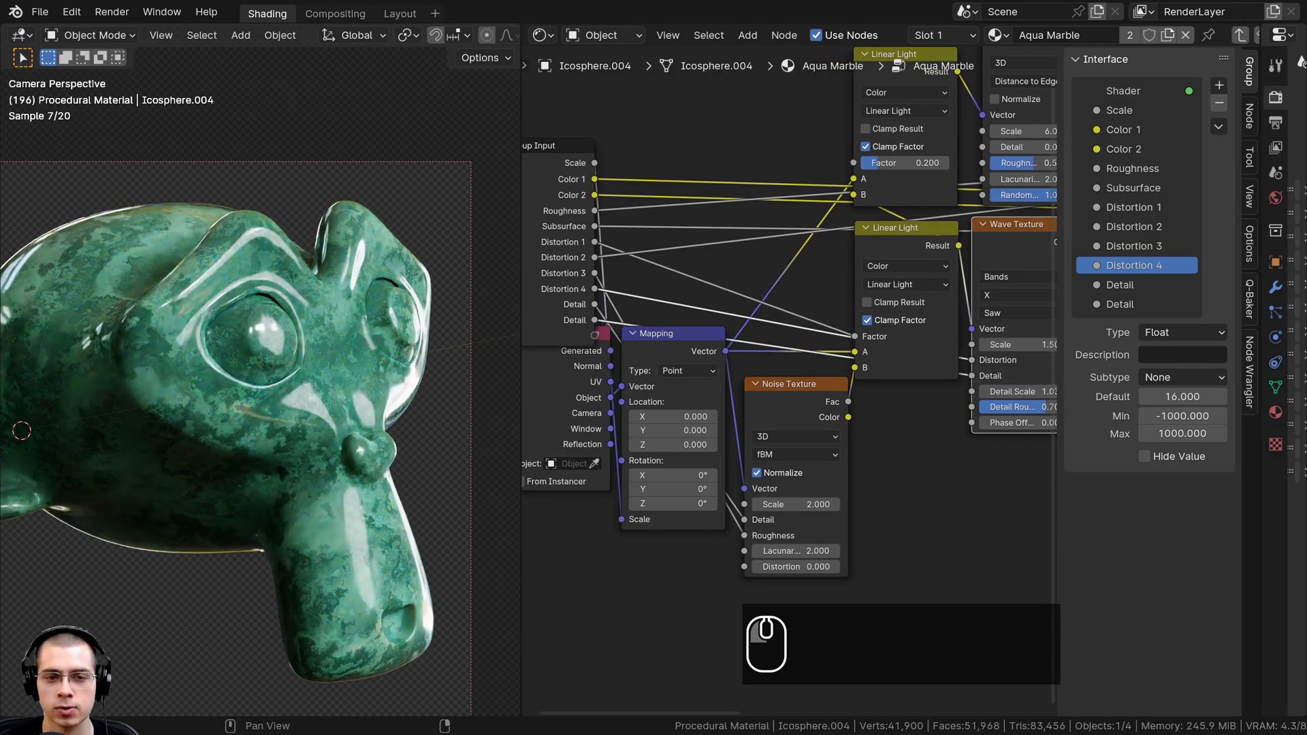